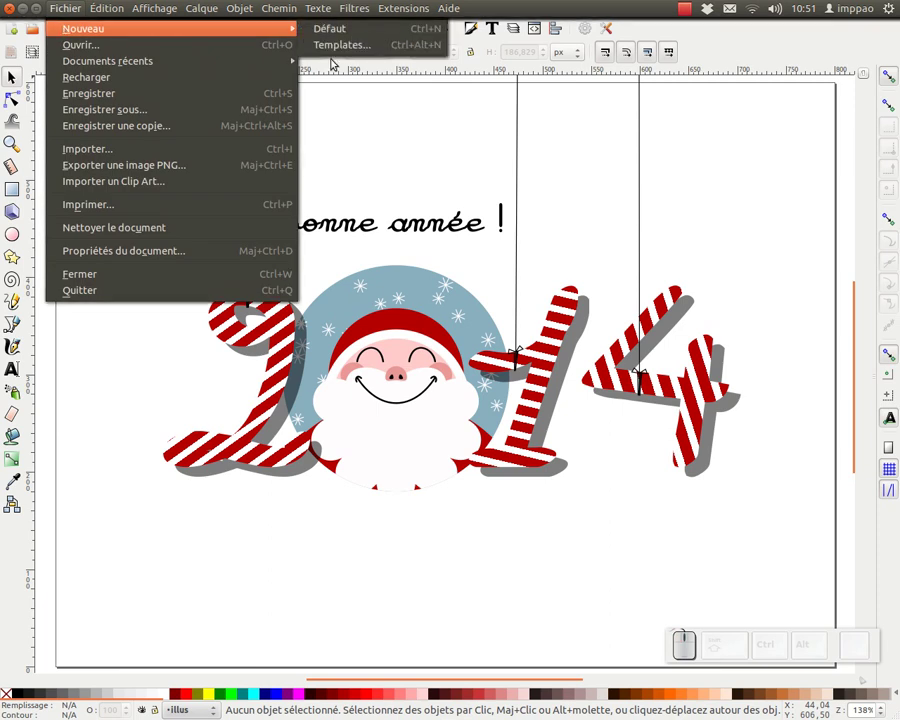
Create a new document from the Desktop 800x600 template
left_click(344, 48)
scroll("down", 3)
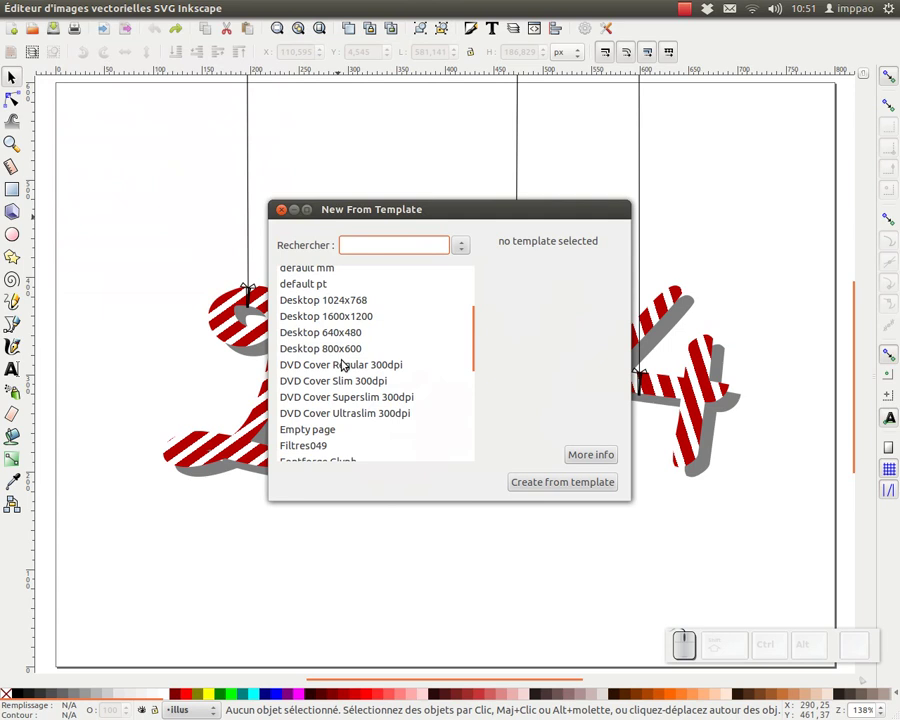
left_click(324, 353)
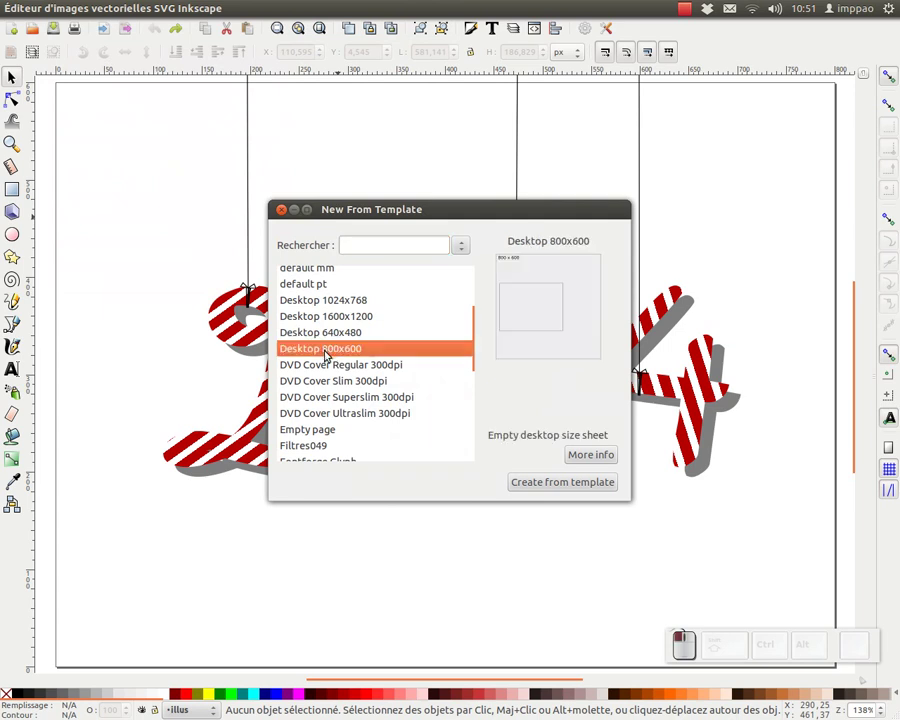
left_click(573, 490)
left_click(584, 487)
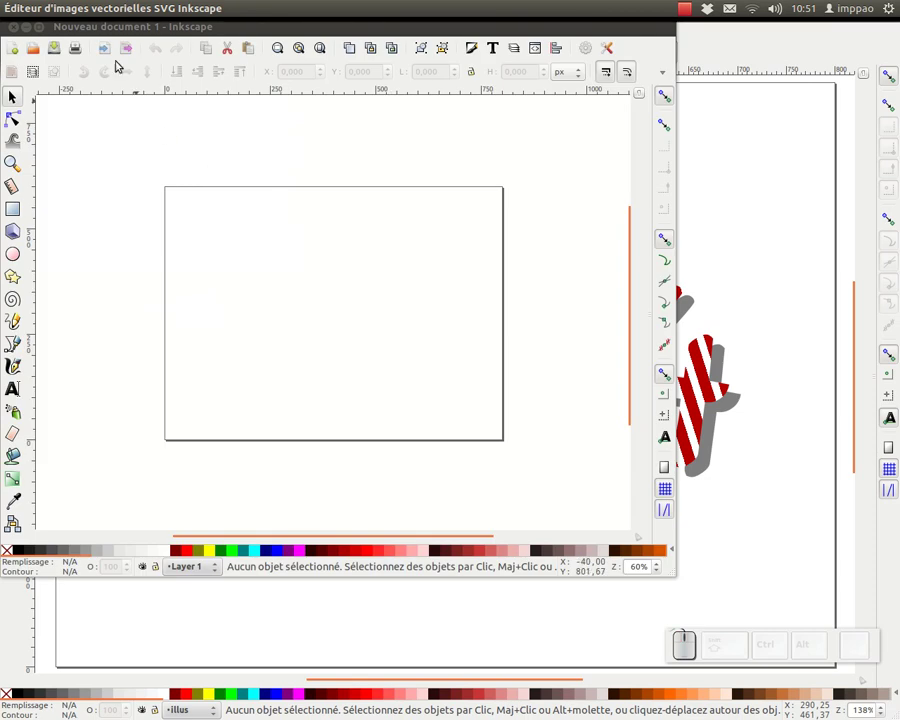
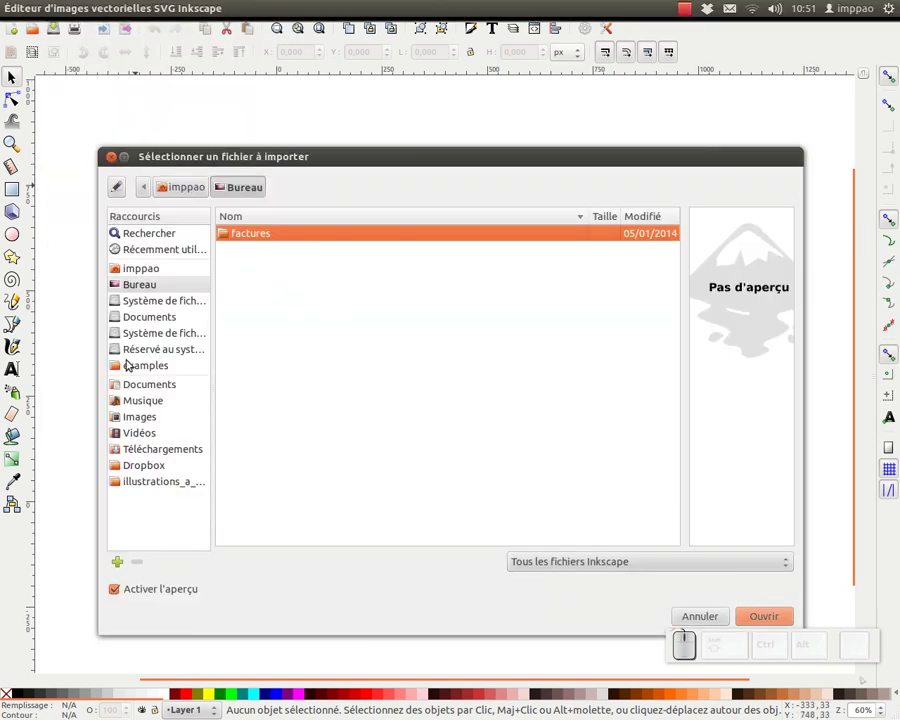
Import Dropbox/dc/_2014/14dc_bonne_annee.png and embed it in the document
left_click(131, 467)
left_click(239, 277)
left_click(250, 367)
left_click(291, 242)
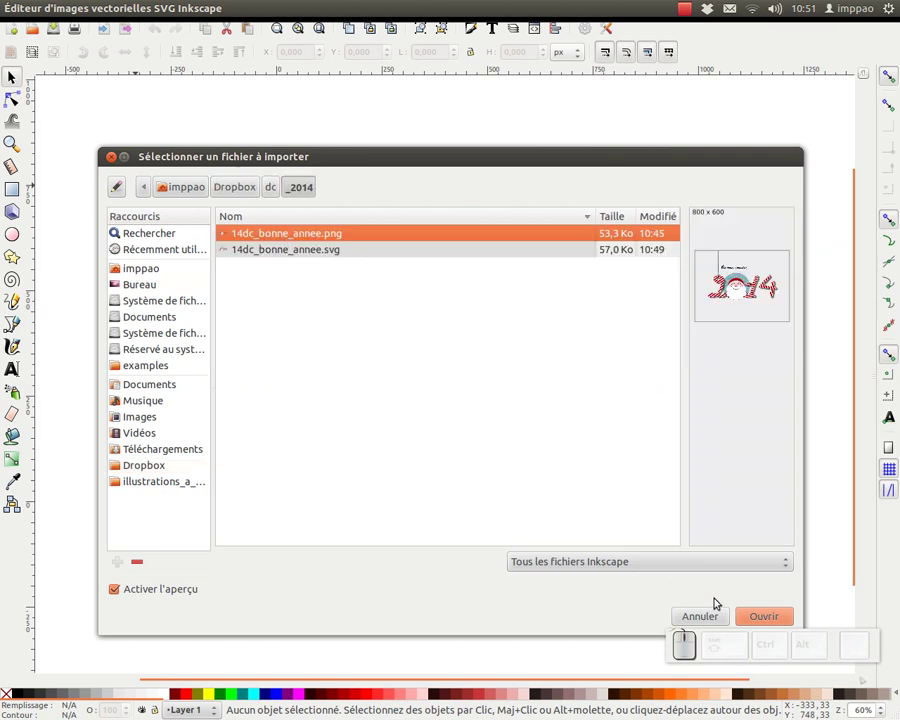
left_click(770, 622)
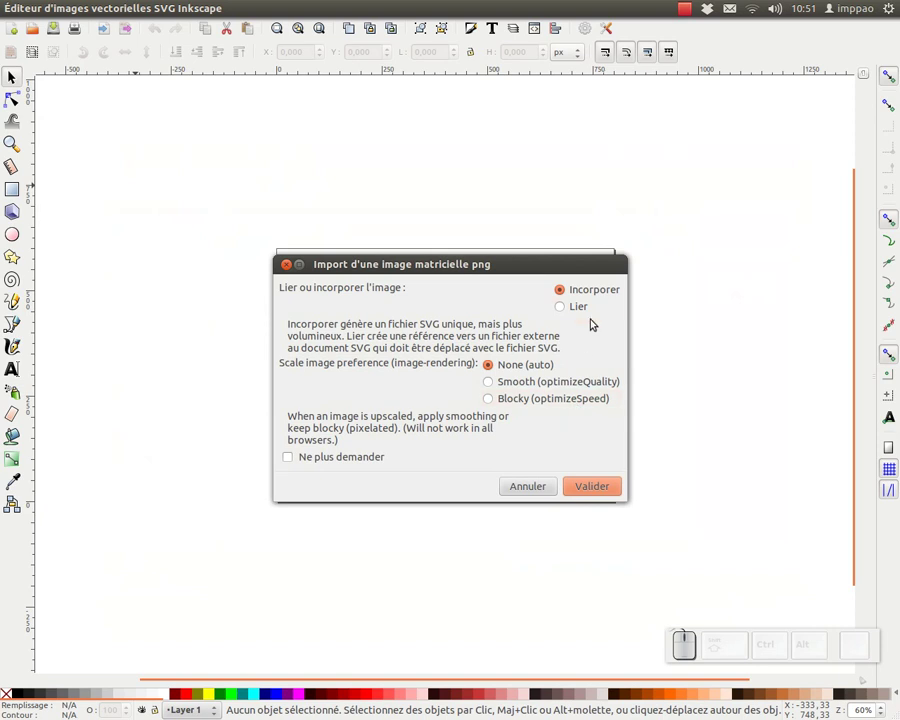
left_click(588, 500)
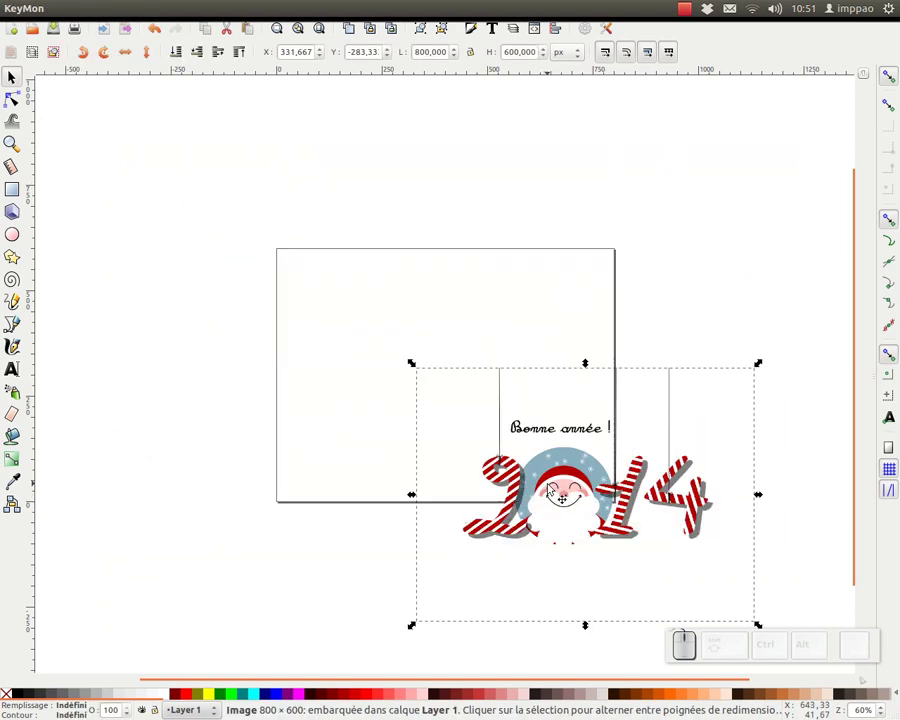
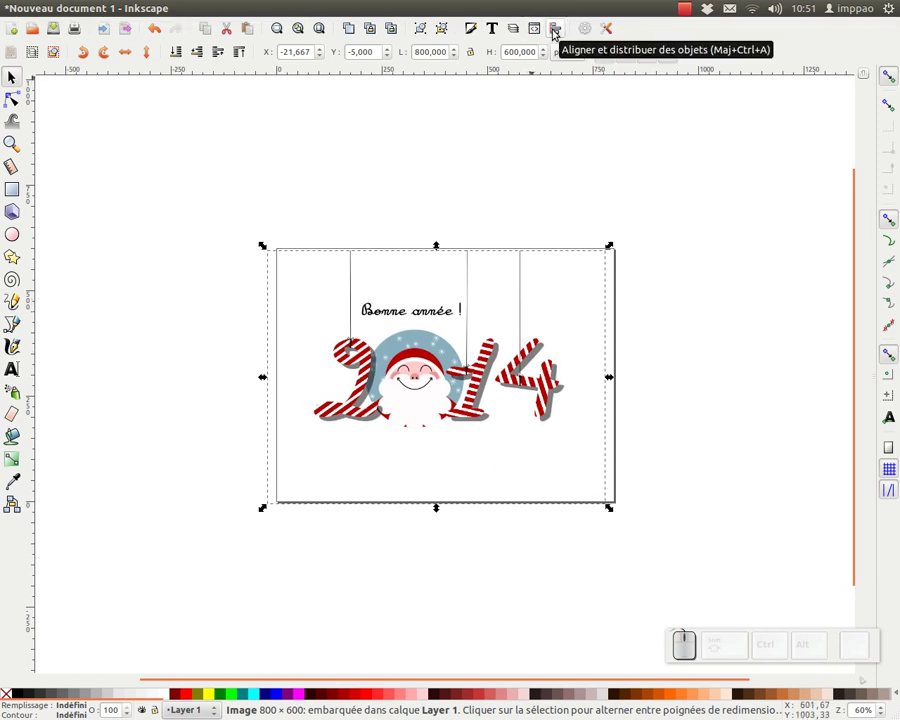
Centre the imported image on the page using Align and Distribute relative to page
left_click(555, 35)
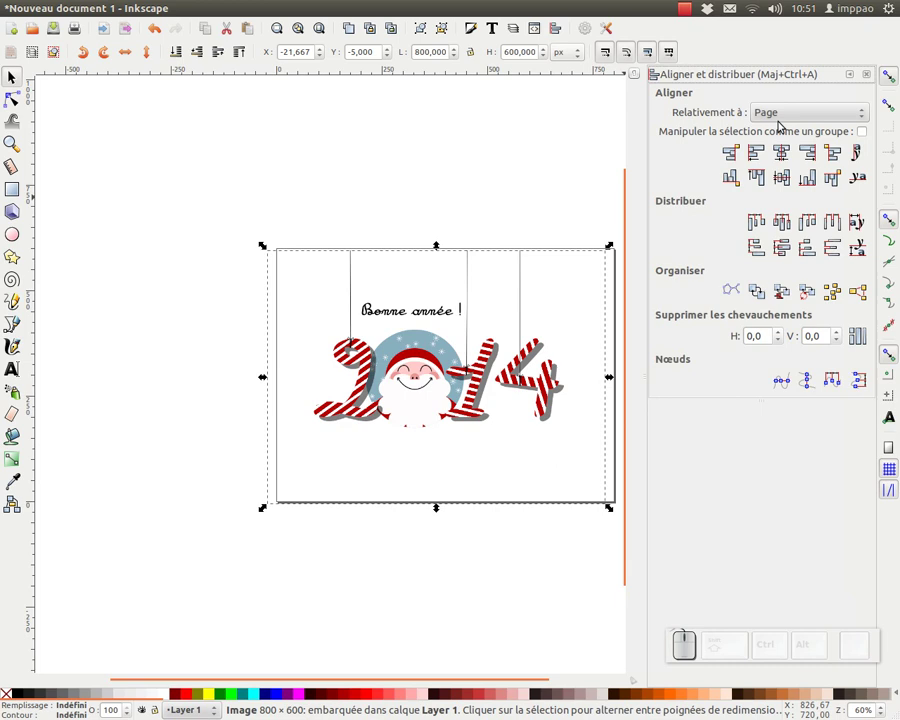
left_click_drag(811, 121, 396, 272)
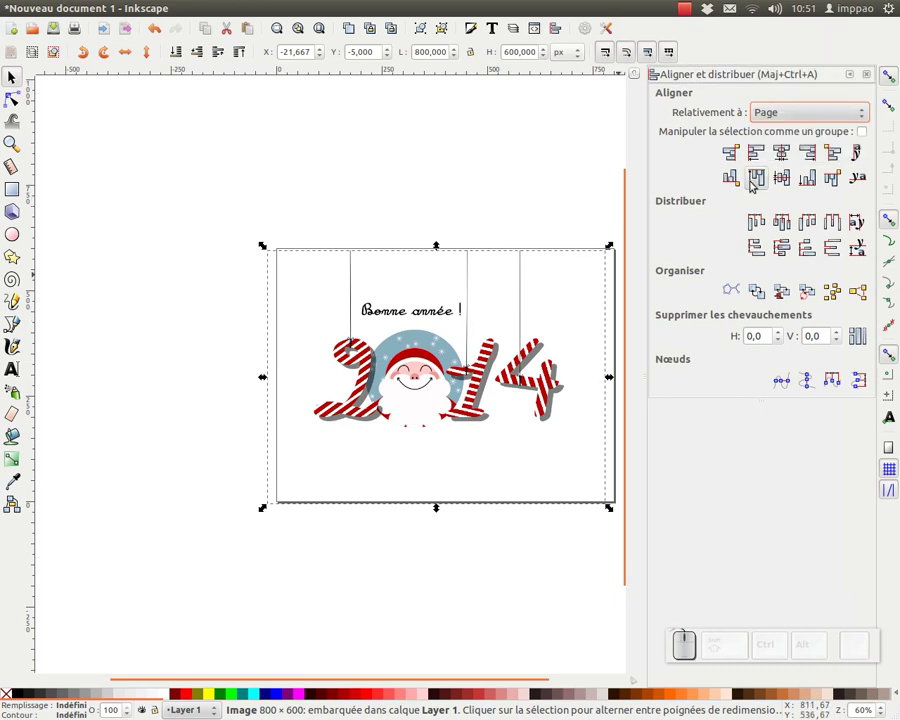
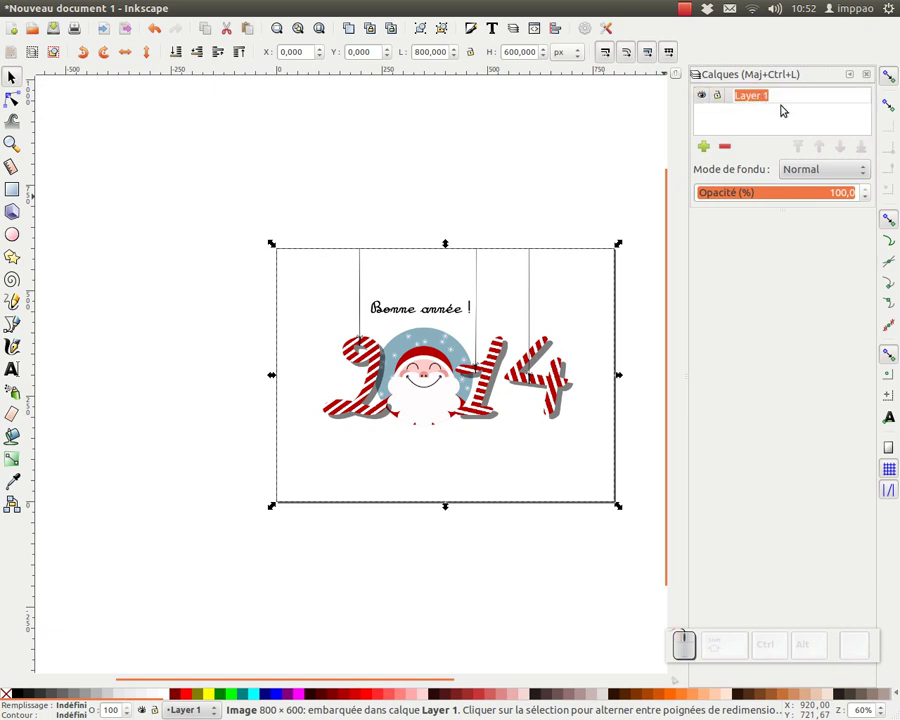
Rename the image layer to modele, set its opacity to 50% and lock it
key("Return")
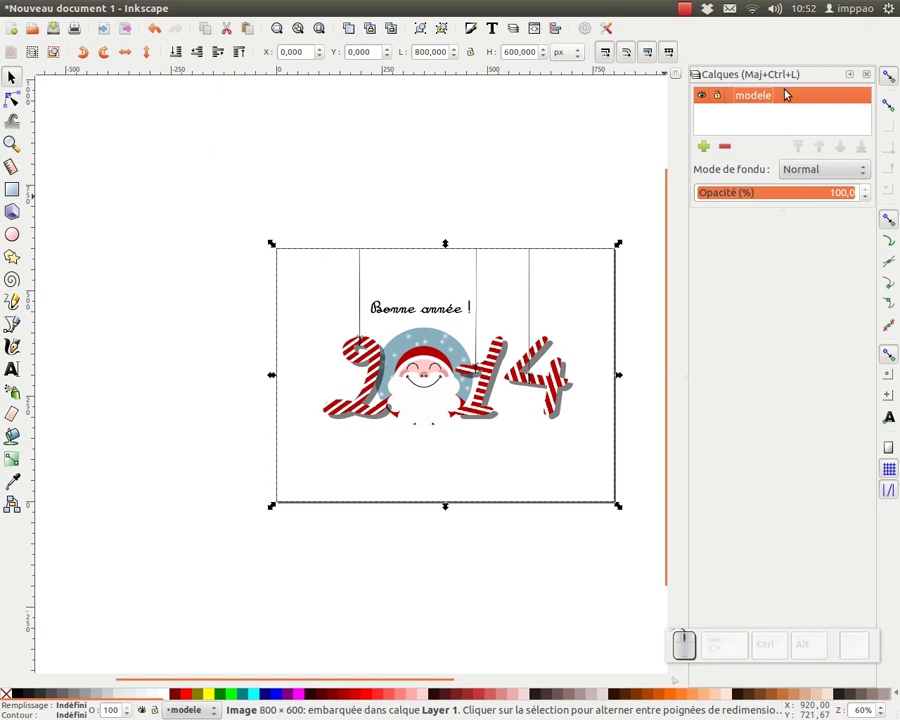
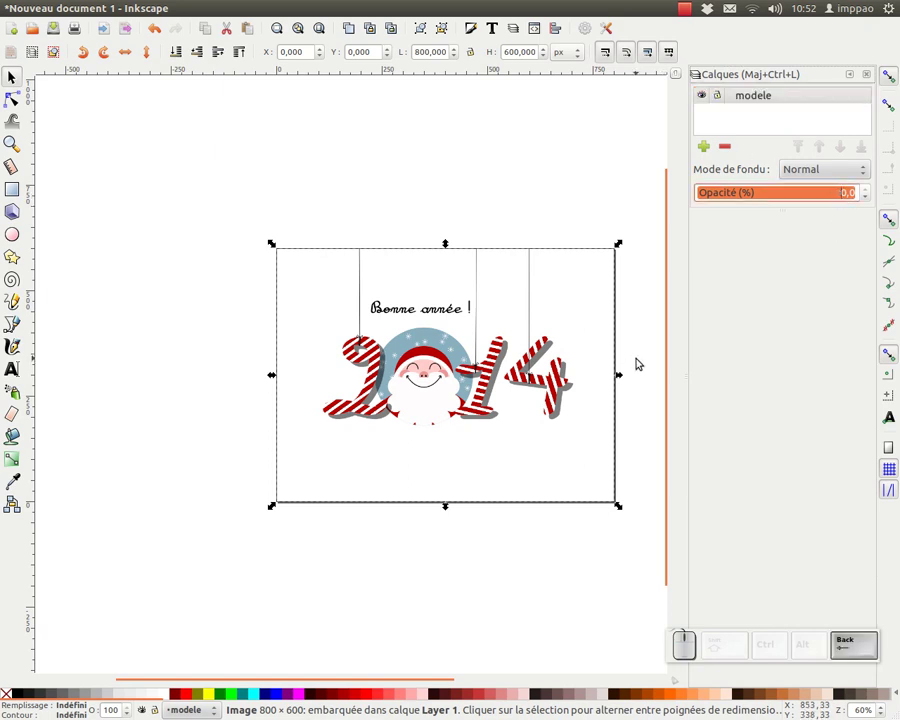
key("KP_5")
key("KP_Enter")
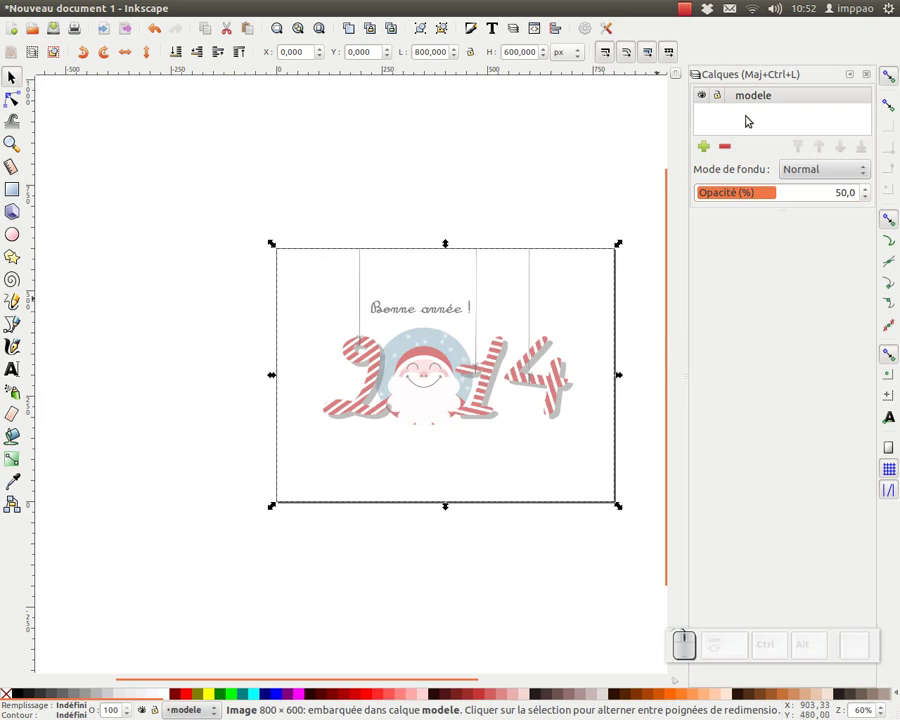
left_click(721, 100)
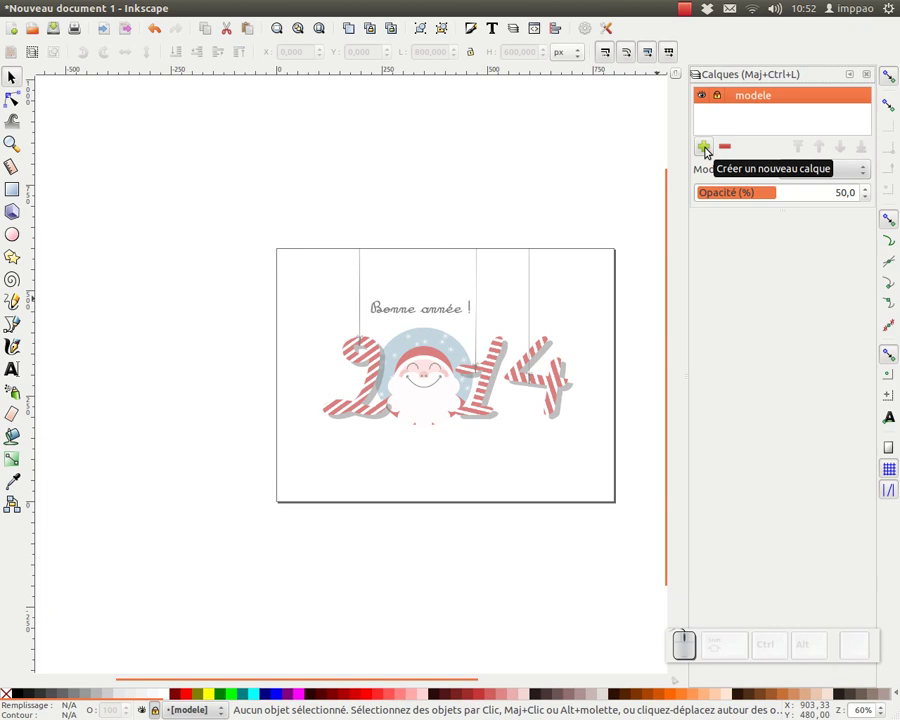
Add a new layer named illus above the modele layer
left_click(709, 149)
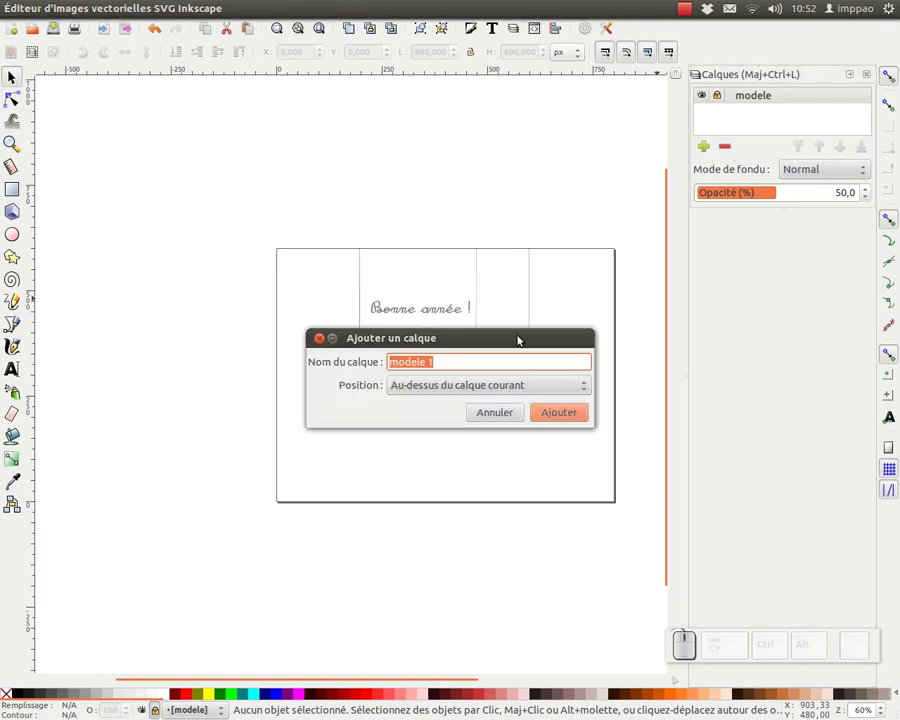
key("i")
key("l")
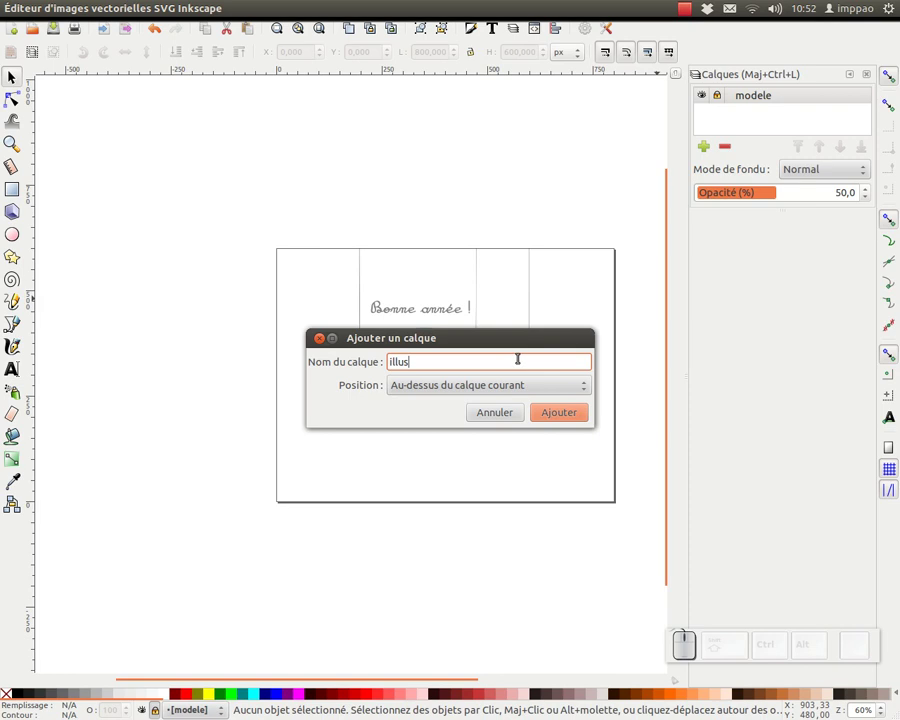
left_click(558, 414)
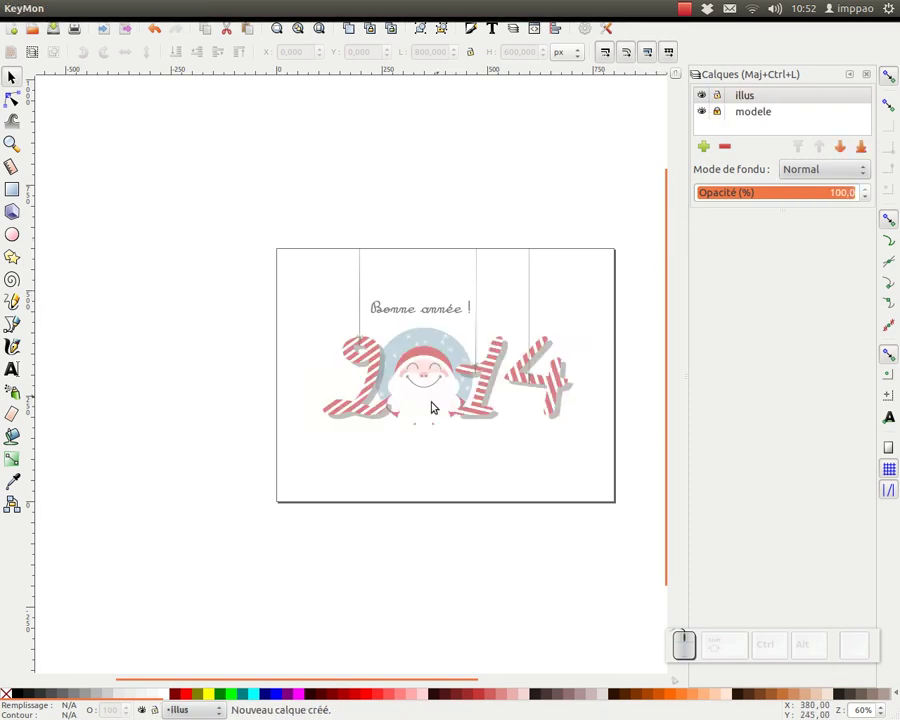
Draw a small circle on Santa's beard on the illus layer with a black outline and no fill
left_click(439, 399)
left_click(439, 399)
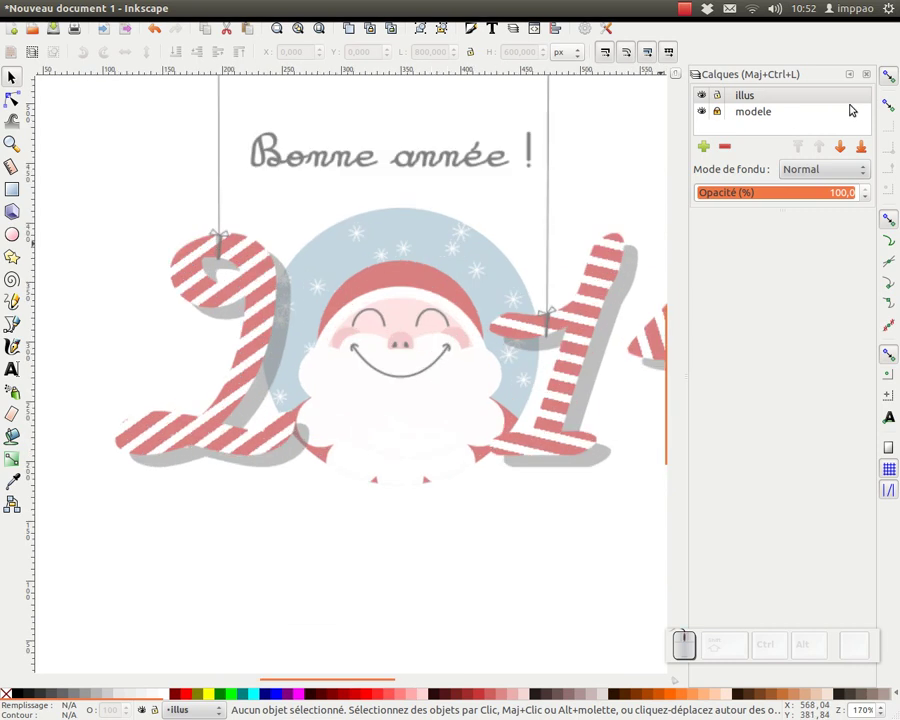
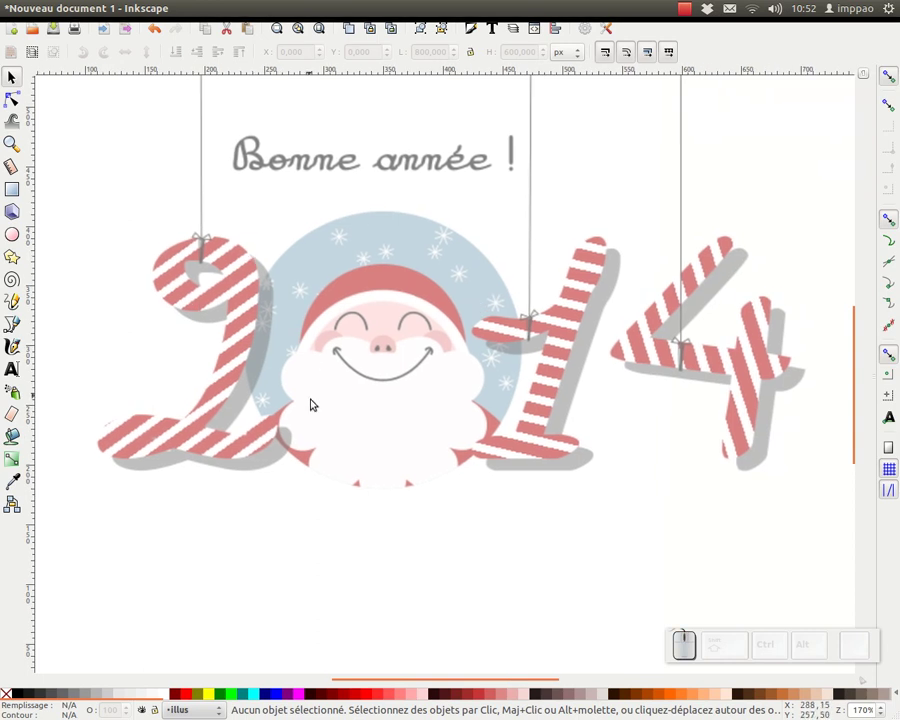
left_click_drag(372, 369, 294, 304)
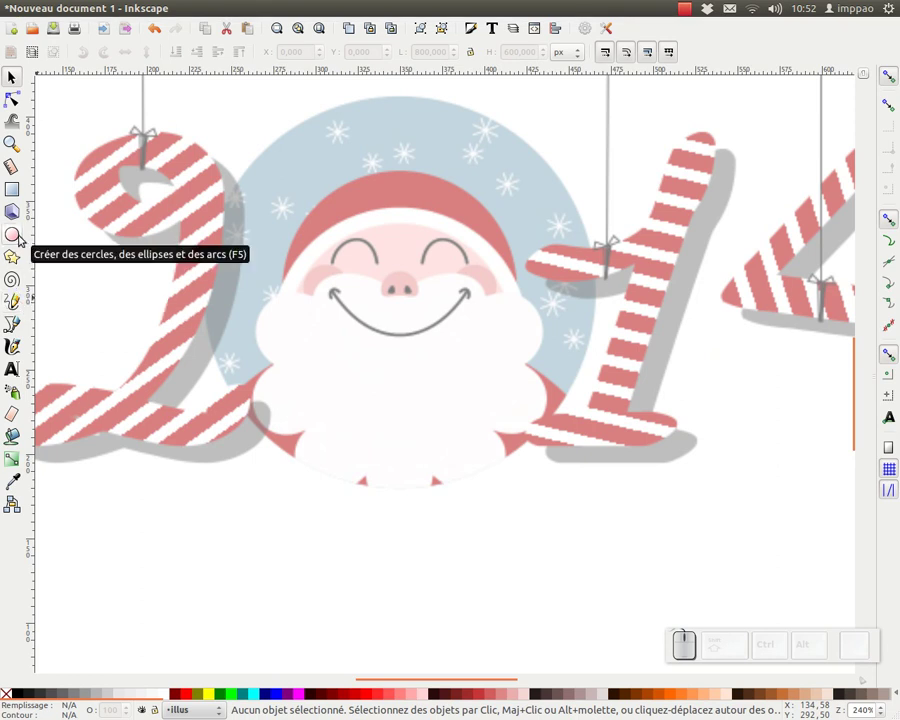
left_click(17, 236)
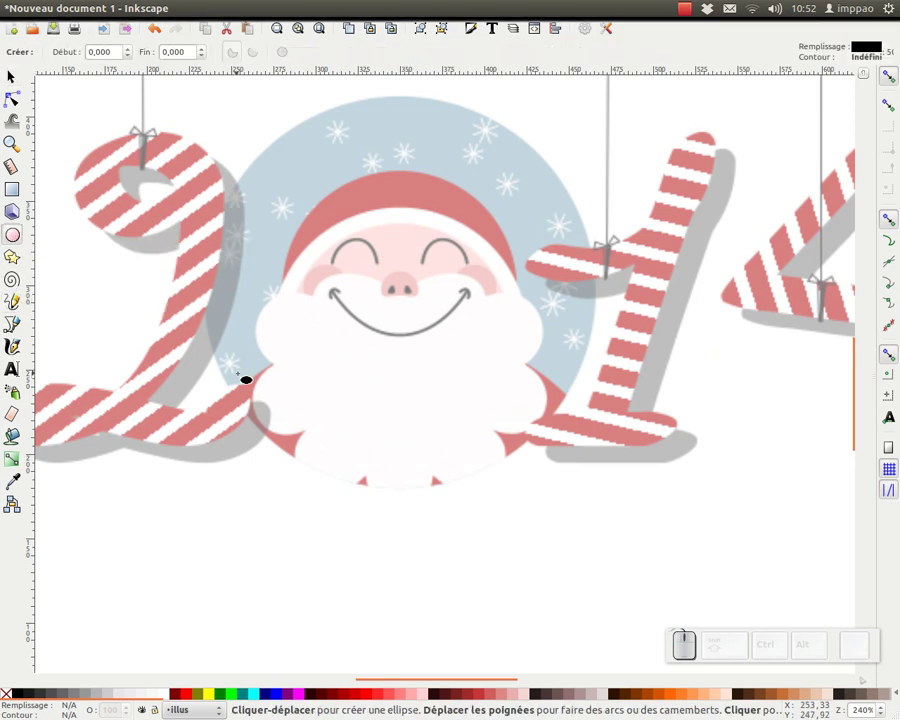
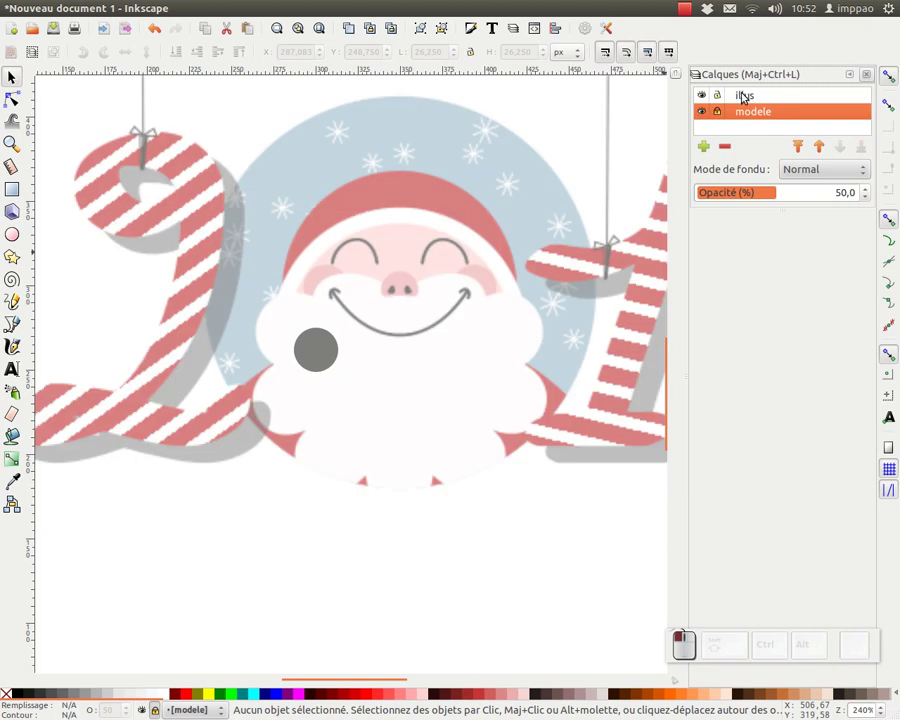
left_click(336, 341)
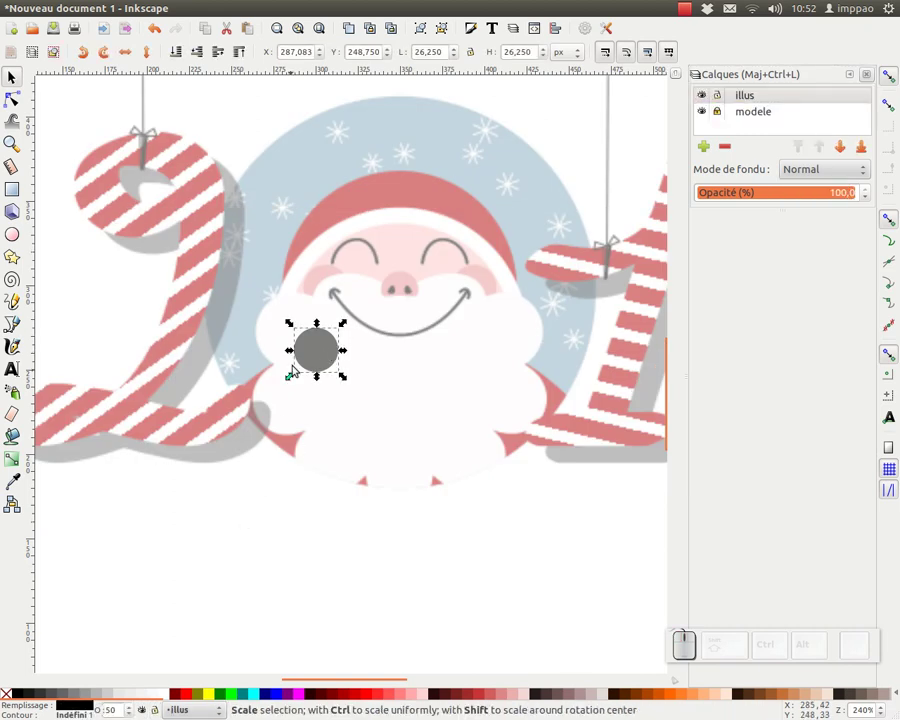
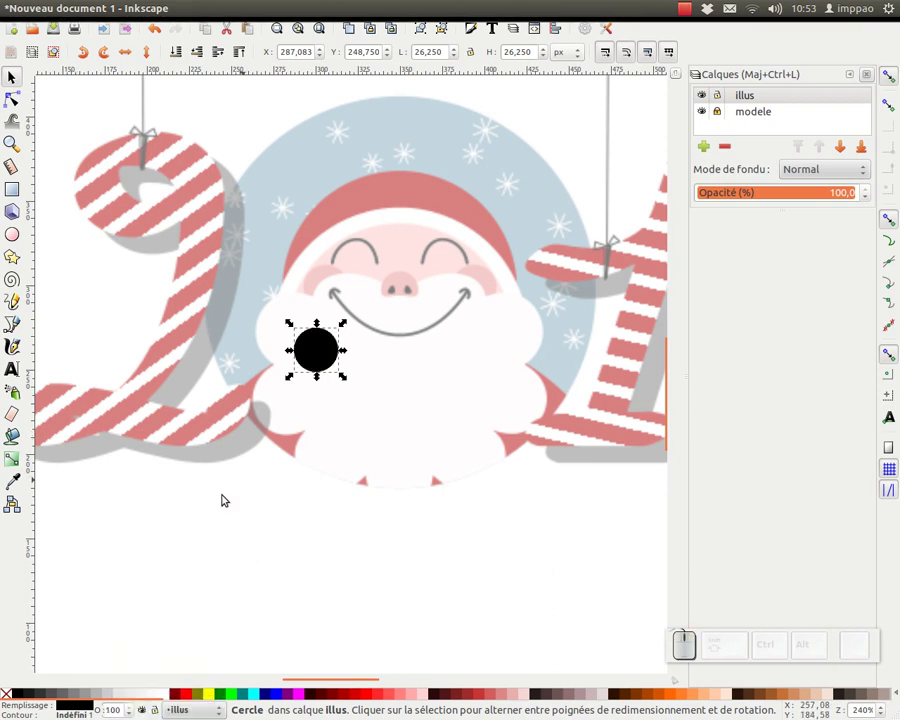
left_click(9, 697)
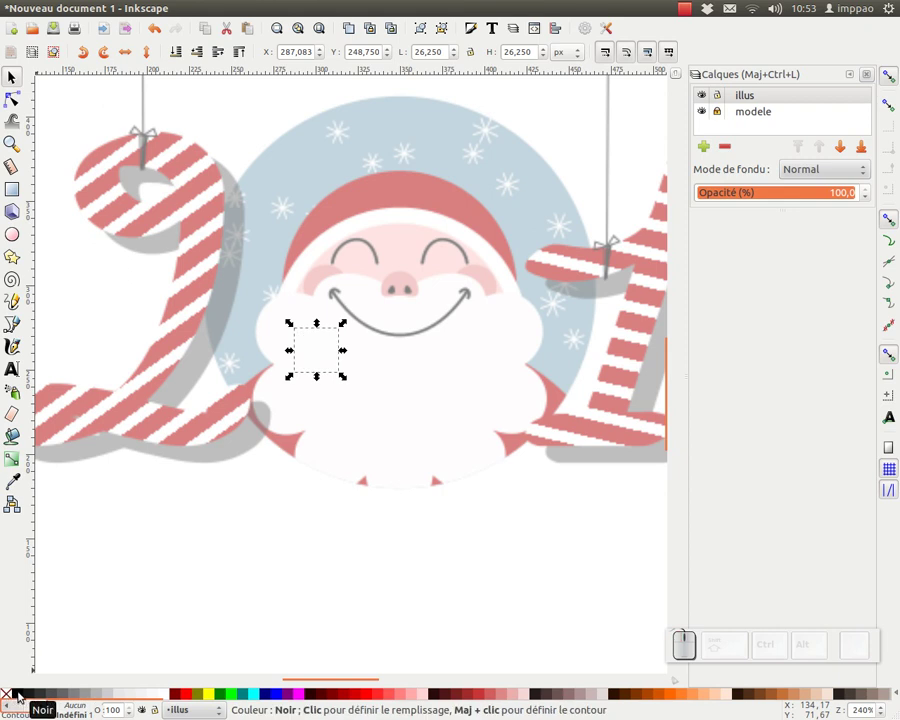
left_click(19, 690)
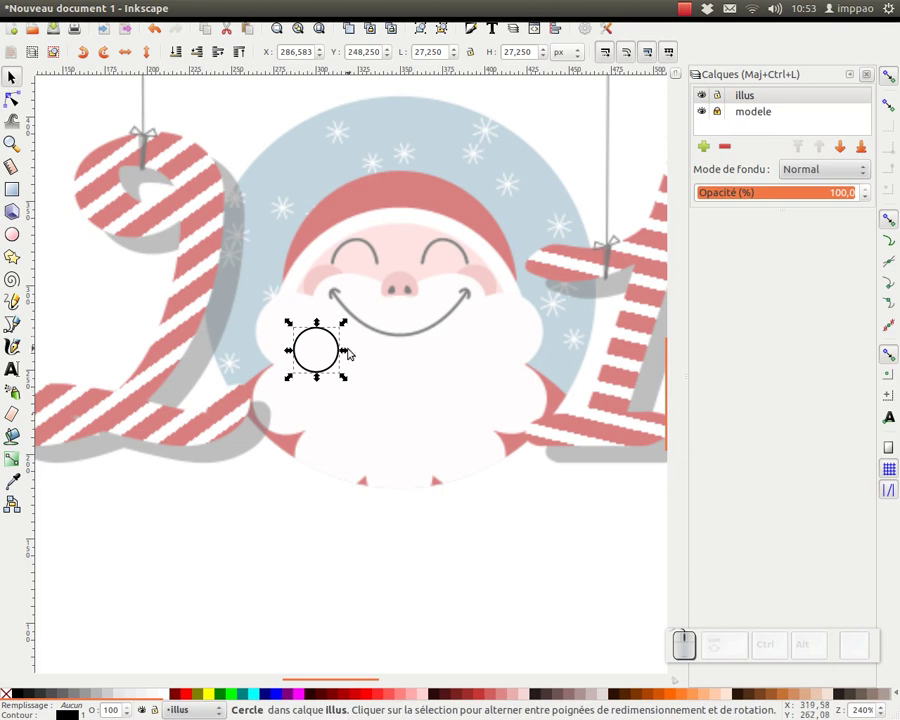
Enlarge the circle, move it to the beard's upper left edge and duplicate it twice
left_click(323, 353)
left_click_drag(302, 331, 316, 350)
left_click_drag(318, 355, 339, 374)
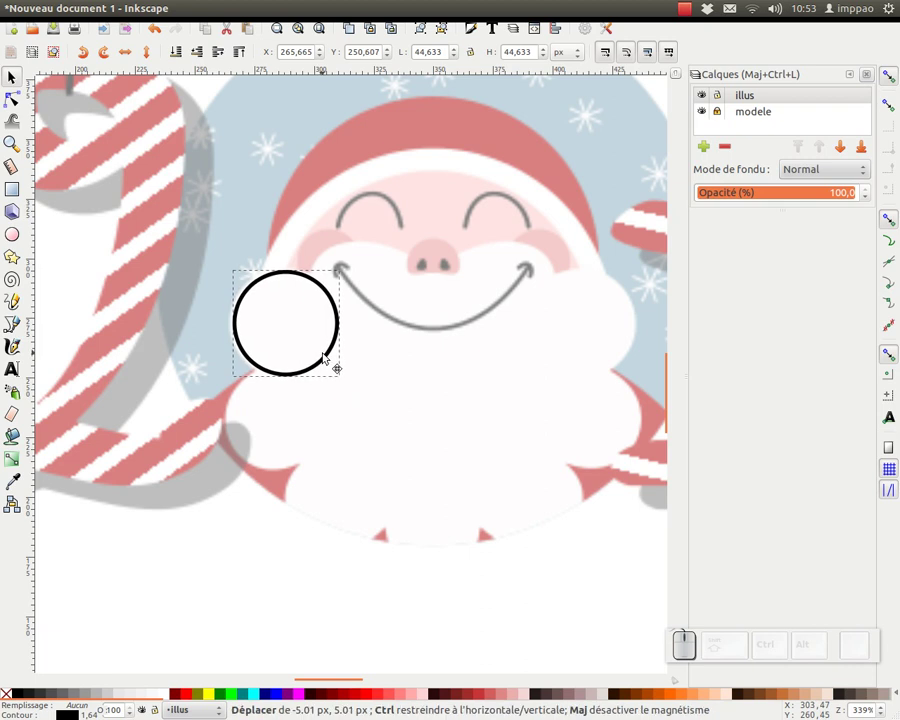
key("space")
key("space")
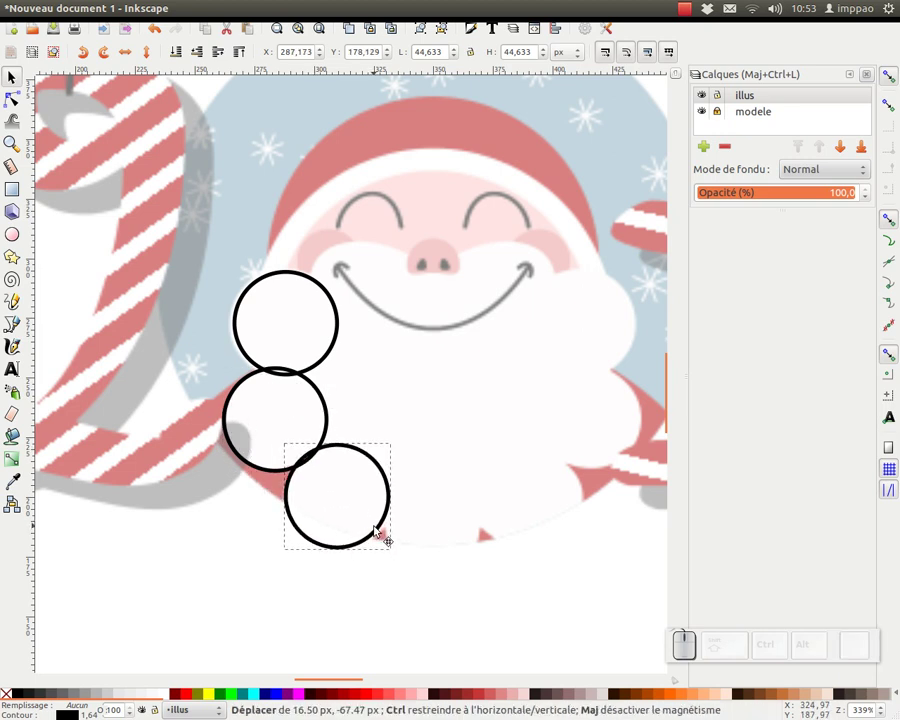
middle_click(471, 489)
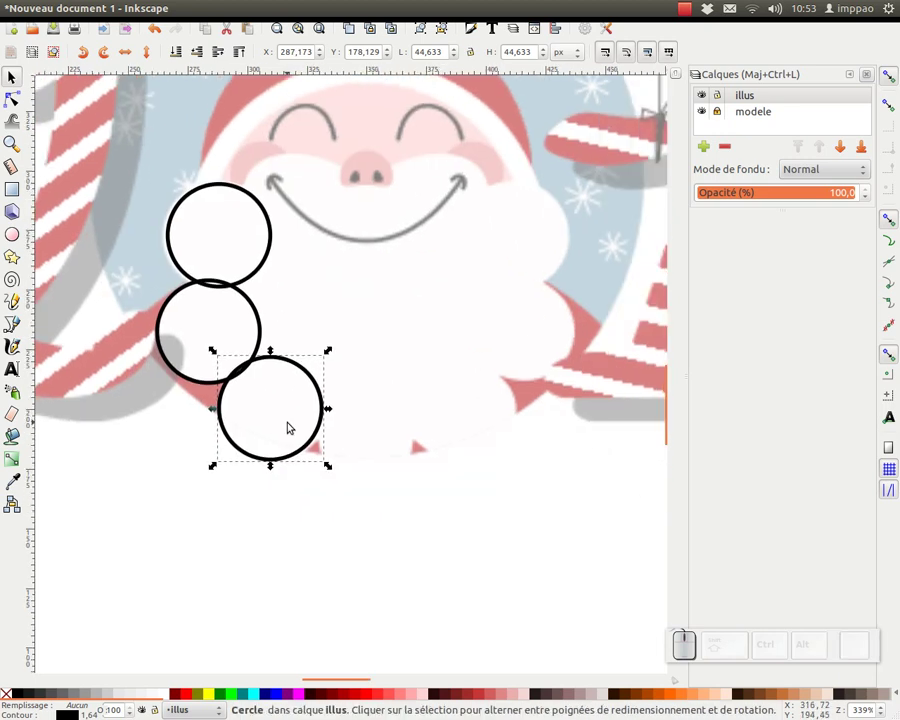
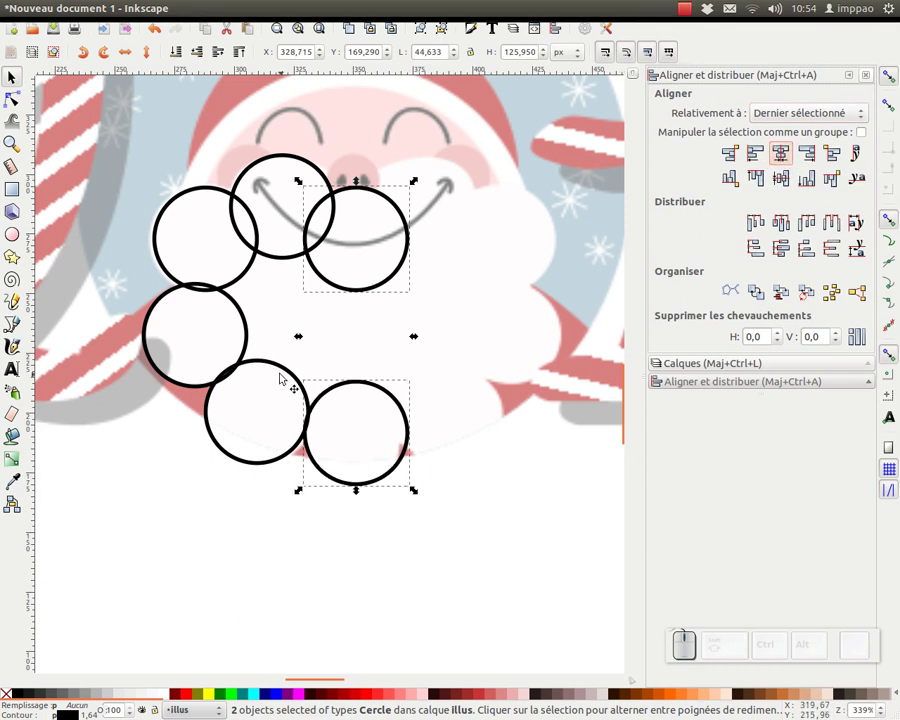
left_click_drag(295, 310, 323, 269)
middle_click(343, 185)
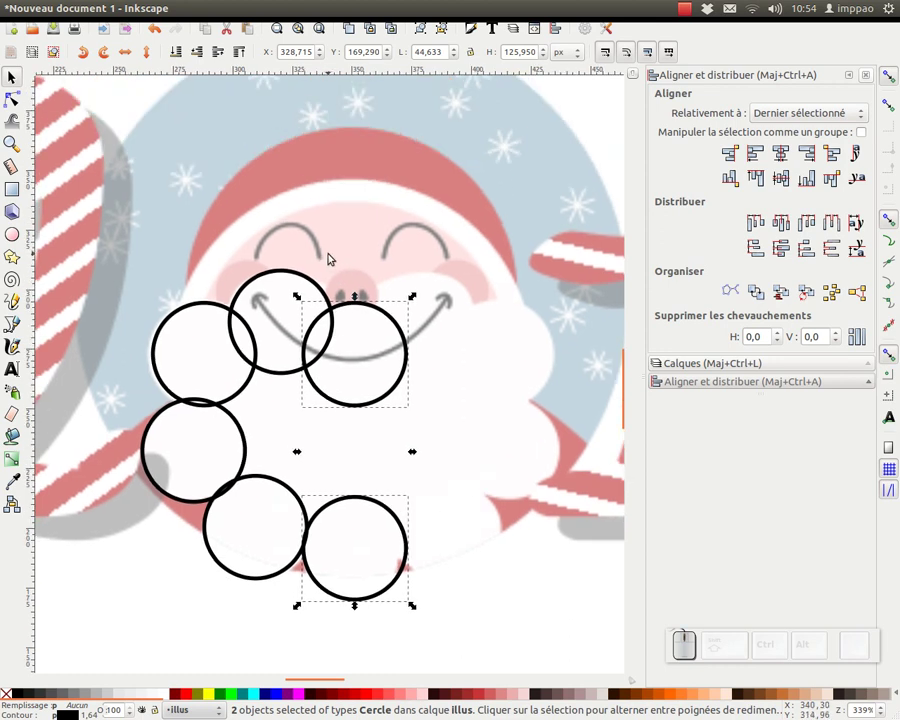
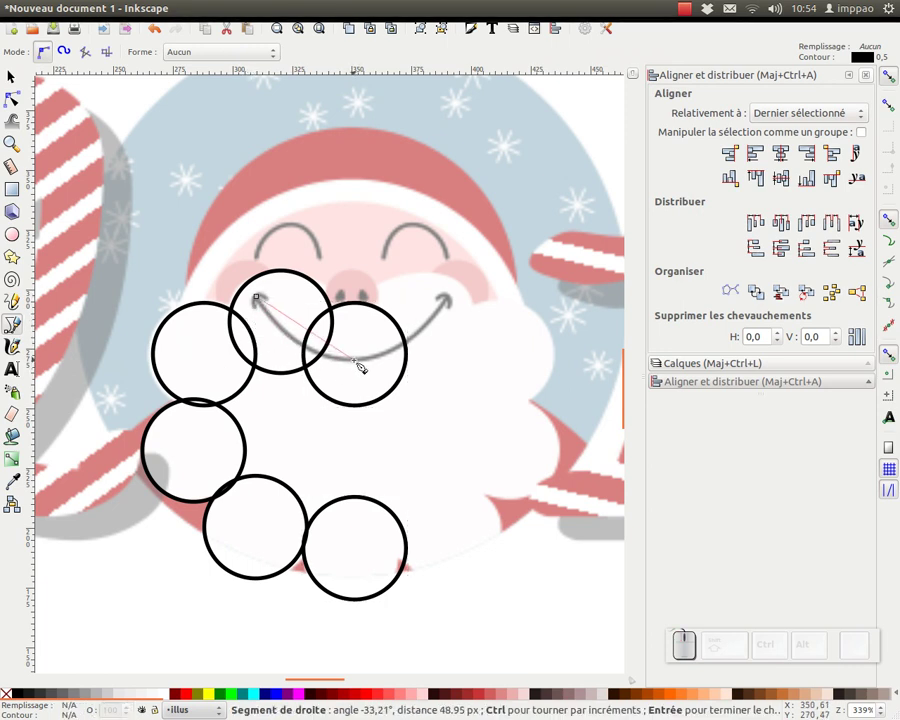
Draw a straight line along Santa's smile and bend it into a curve with the Node tool
left_click(364, 368)
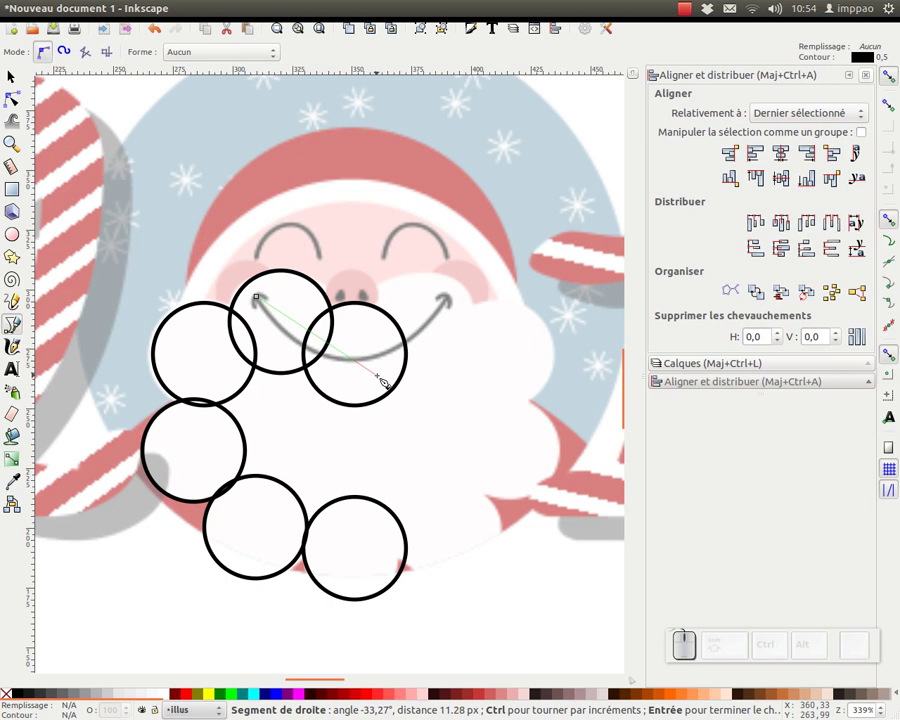
key("Return")
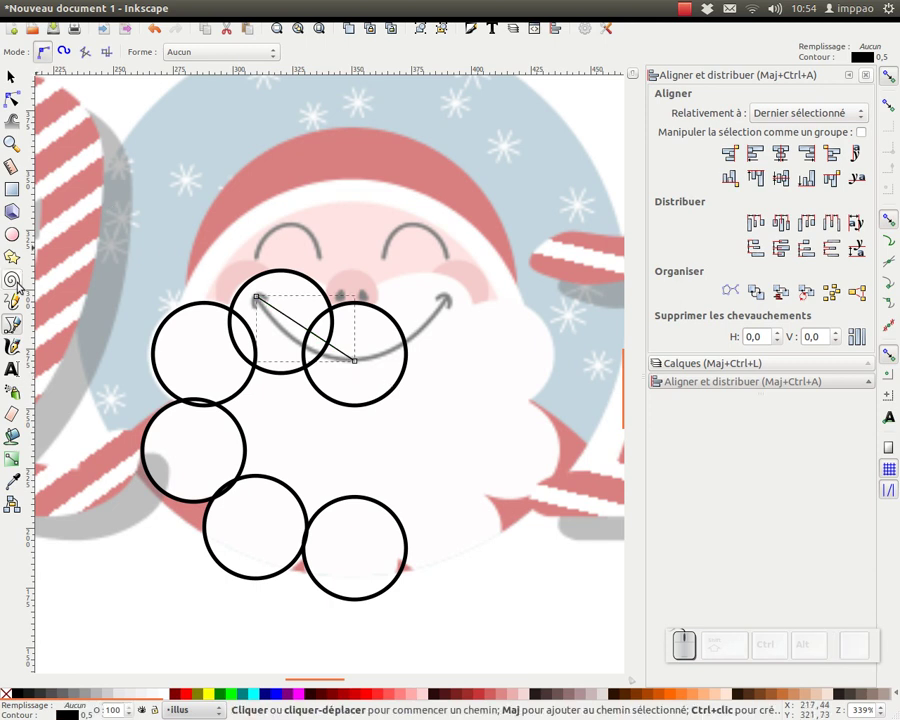
left_click(19, 107)
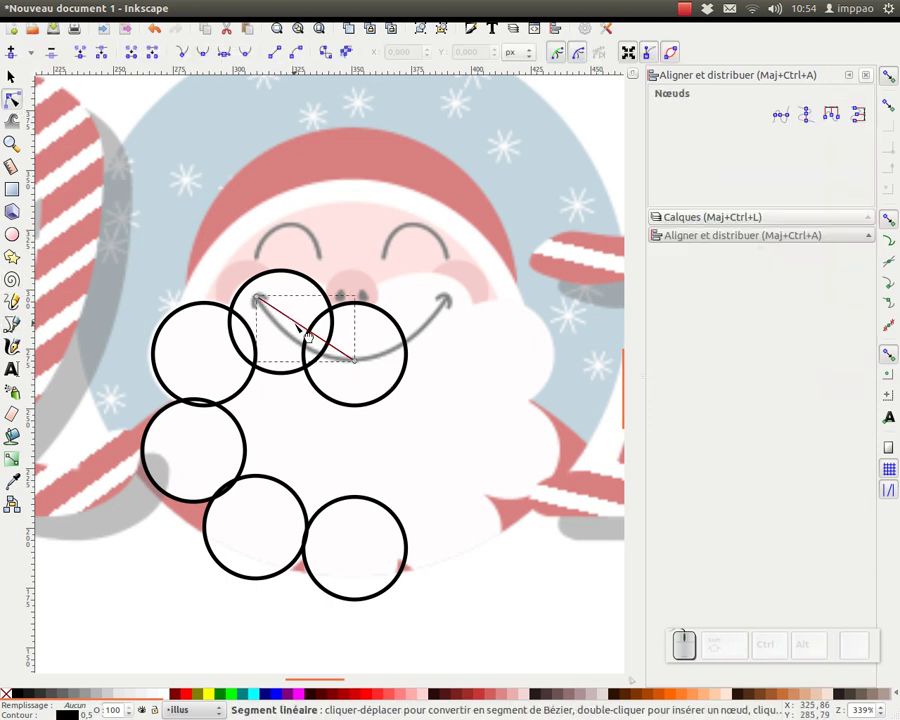
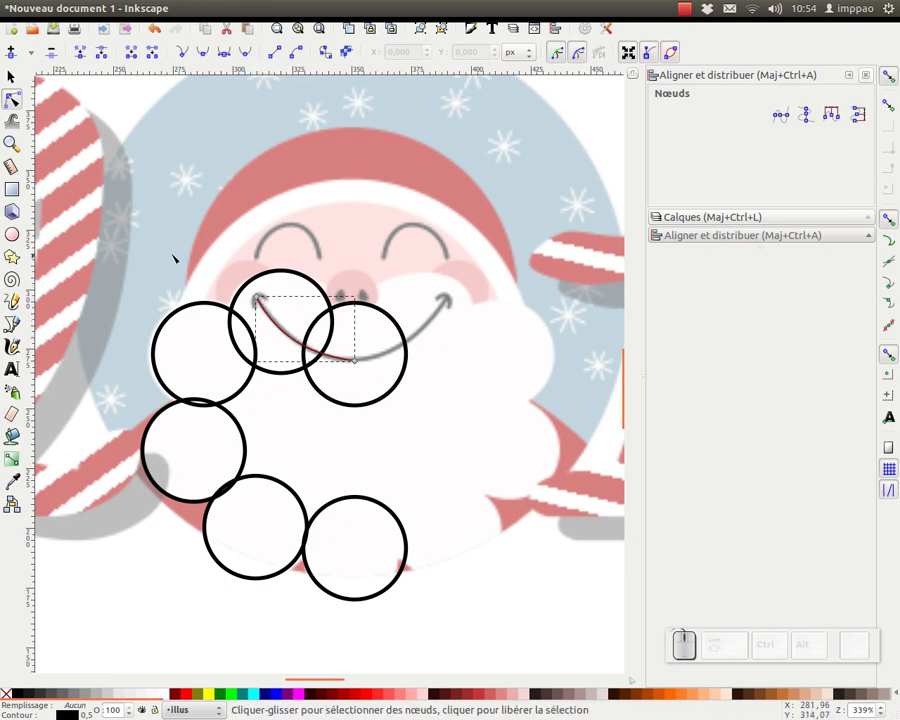
left_click(17, 332)
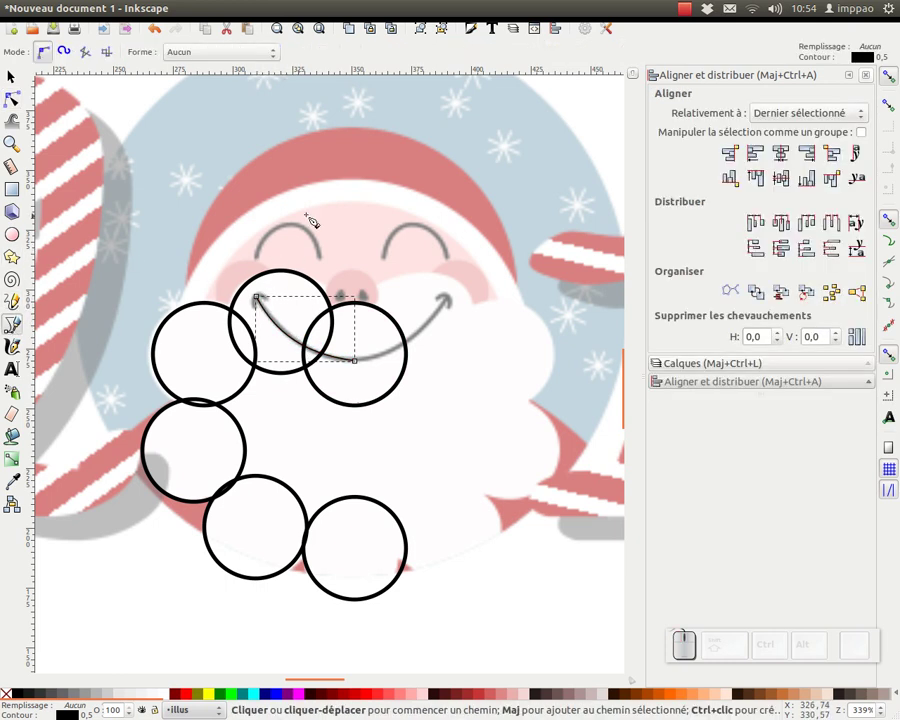
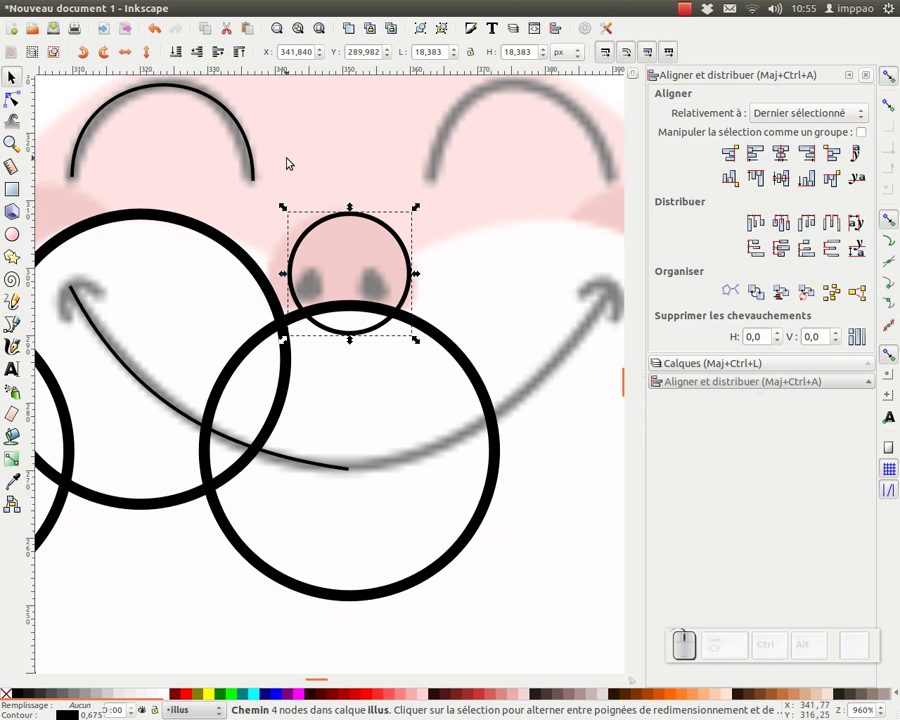
Delete a stray shape and show the nose circle's nodes for reshaping
left_click(15, 86)
key("Delete")
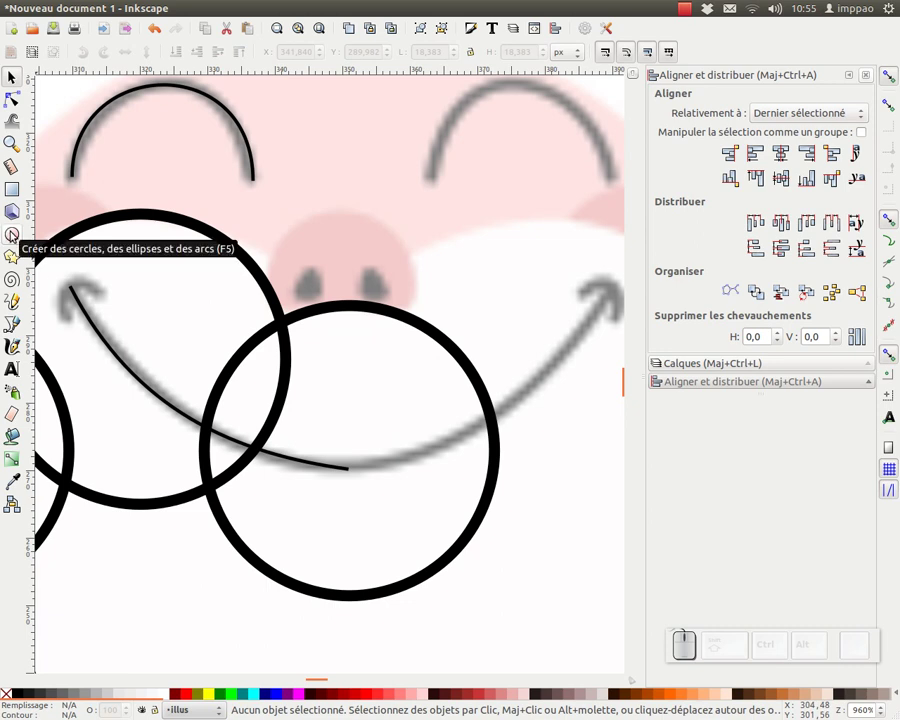
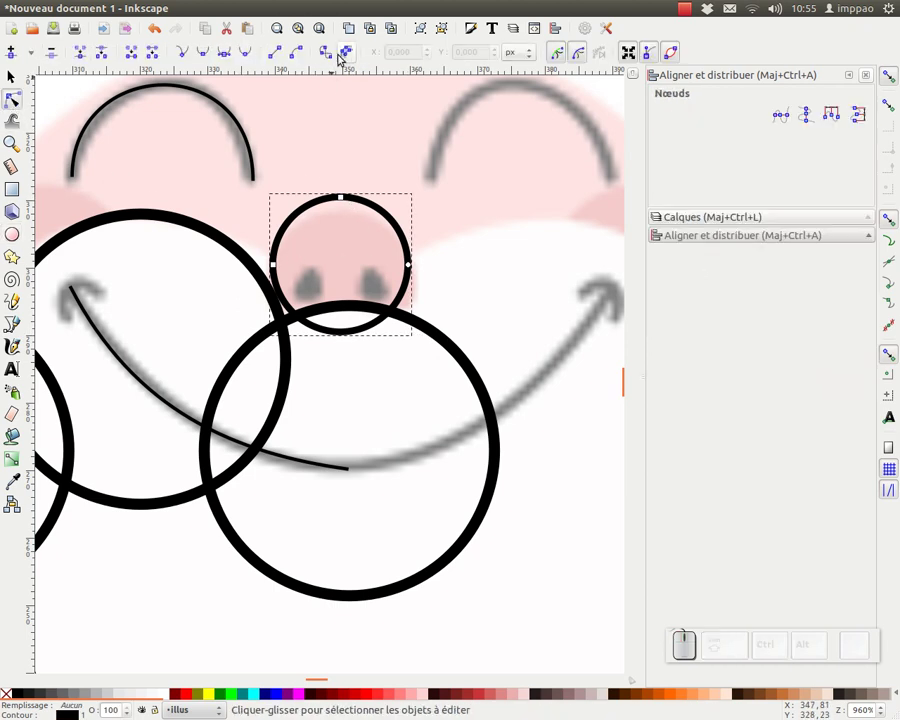
left_click(327, 50)
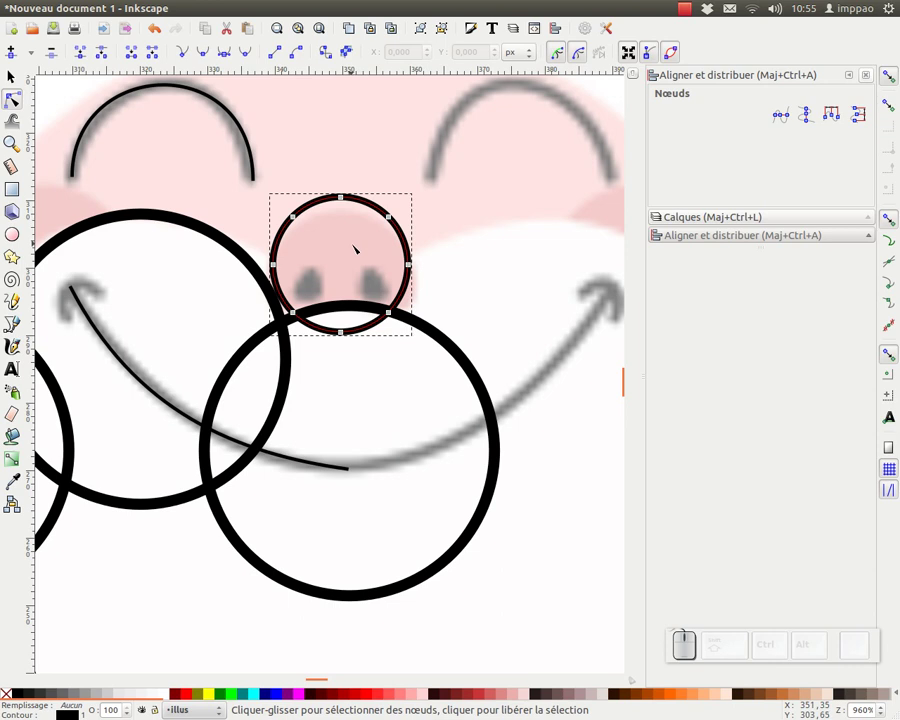
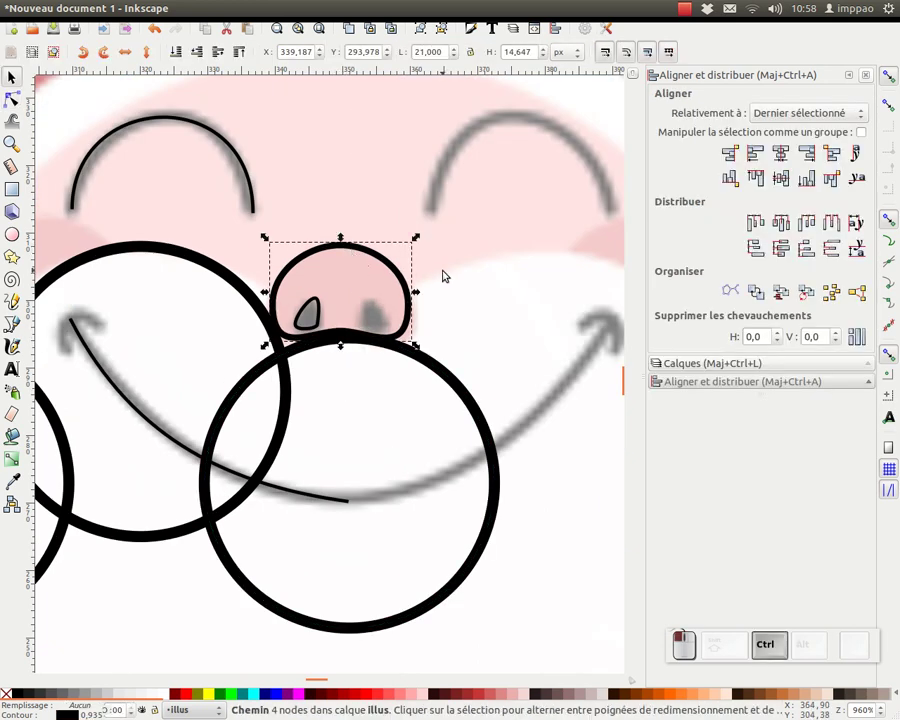
Draw two large outlined circles around Santa's face, then zoom back in on the smile and nose
key("KP_Subtract")
left_click_drag(368, 439, 60, 205)
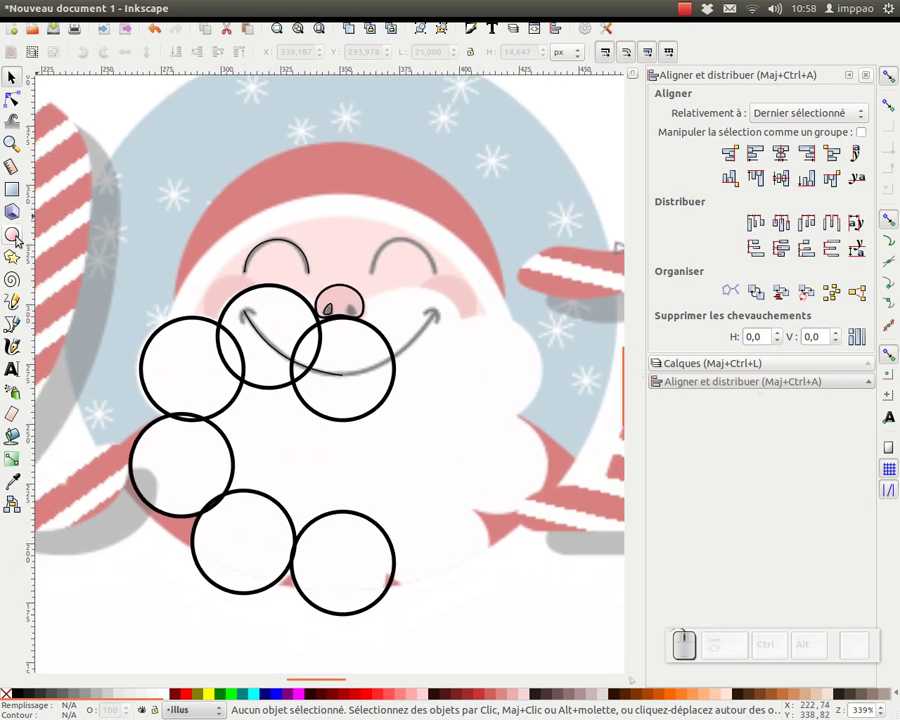
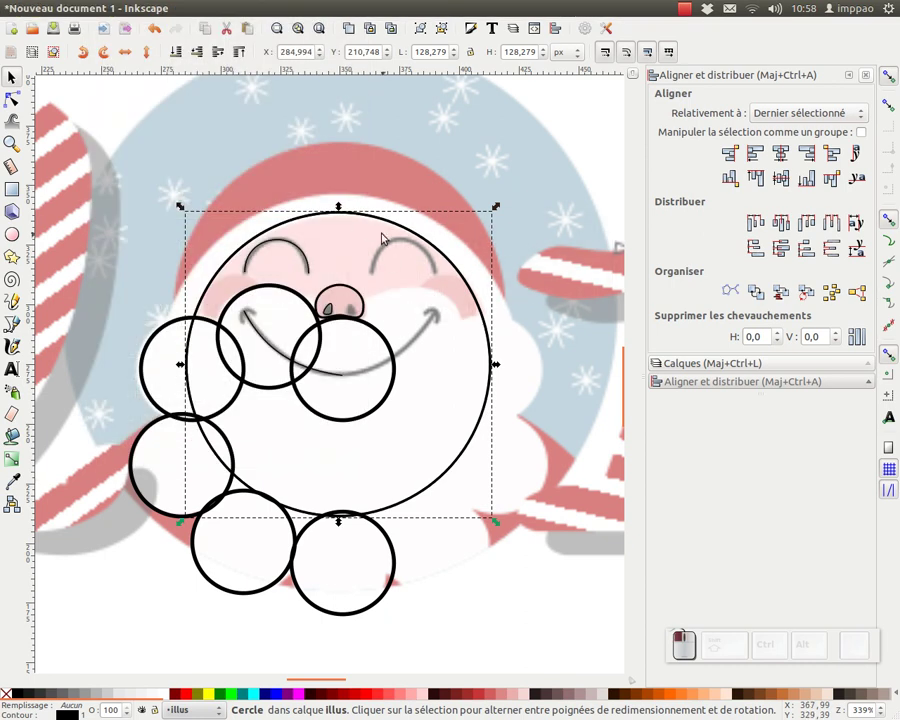
left_click_drag(341, 212, 353, 192)
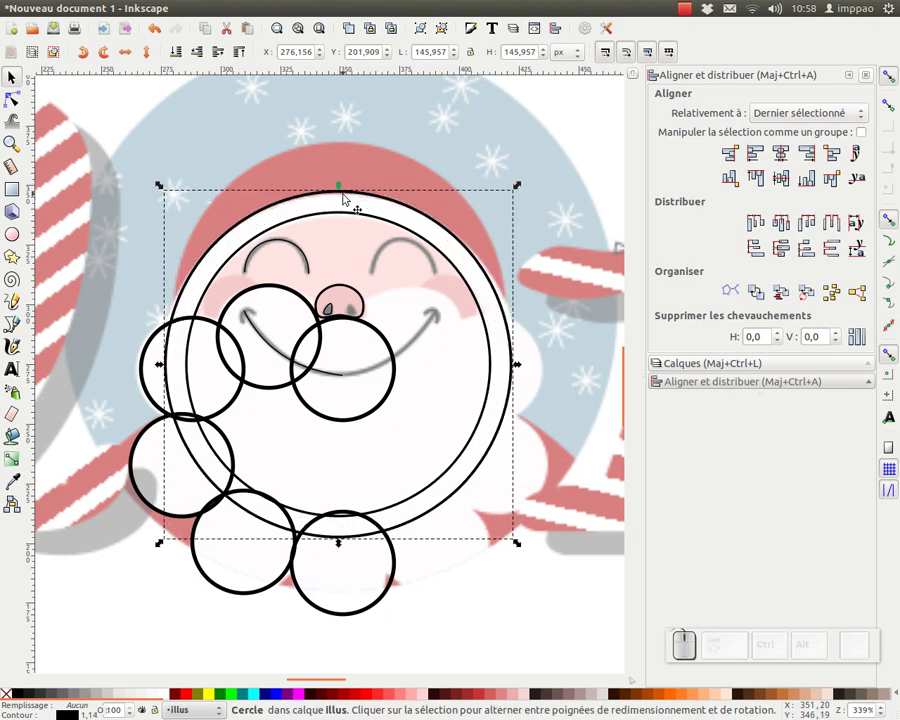
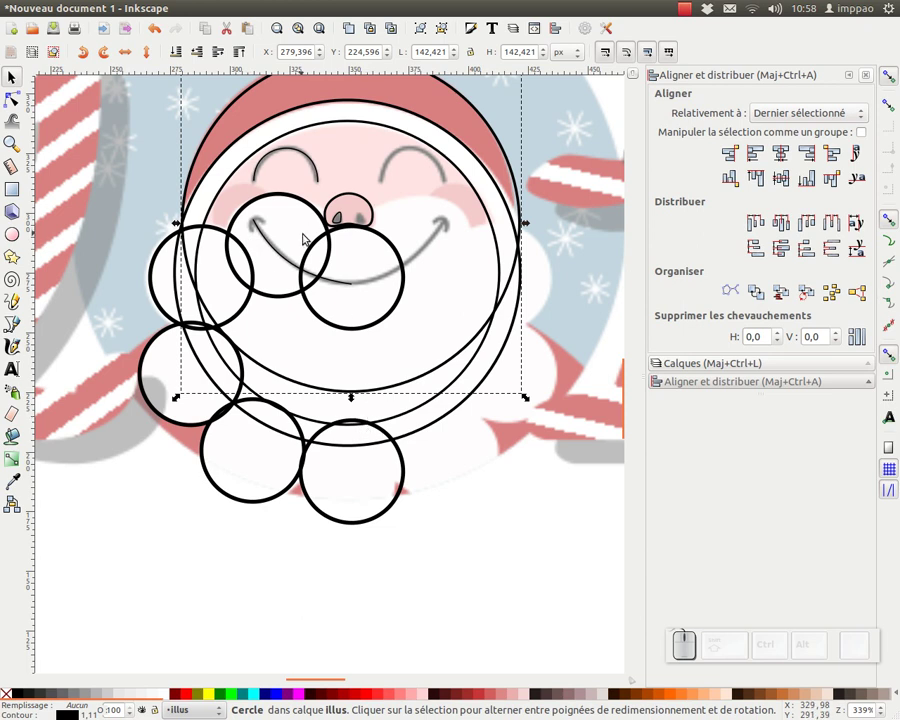
middle_click(356, 174)
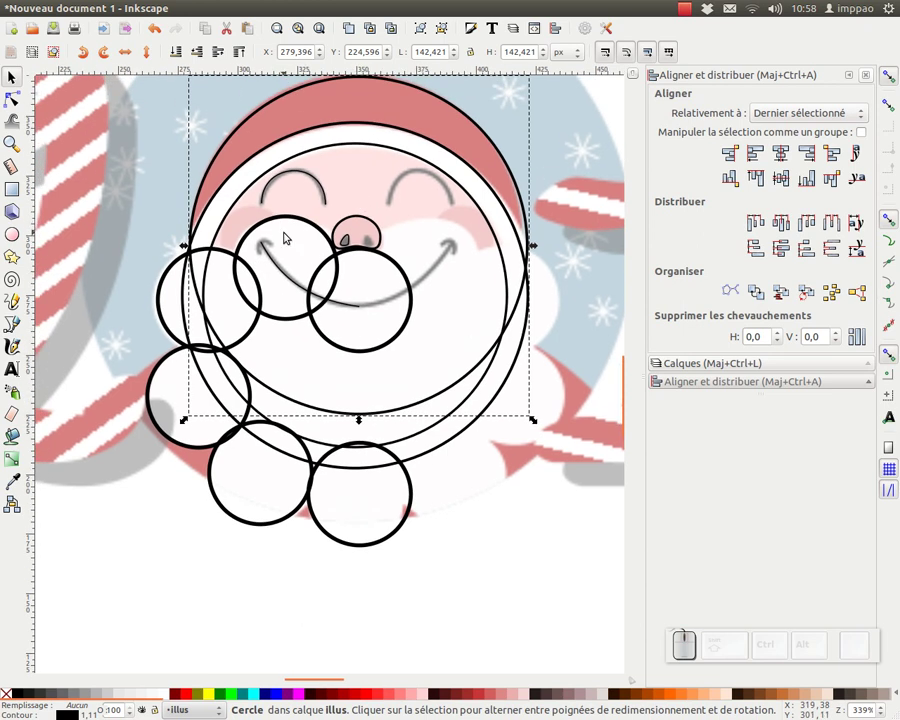
middle_click(286, 239)
middle_click(275, 222)
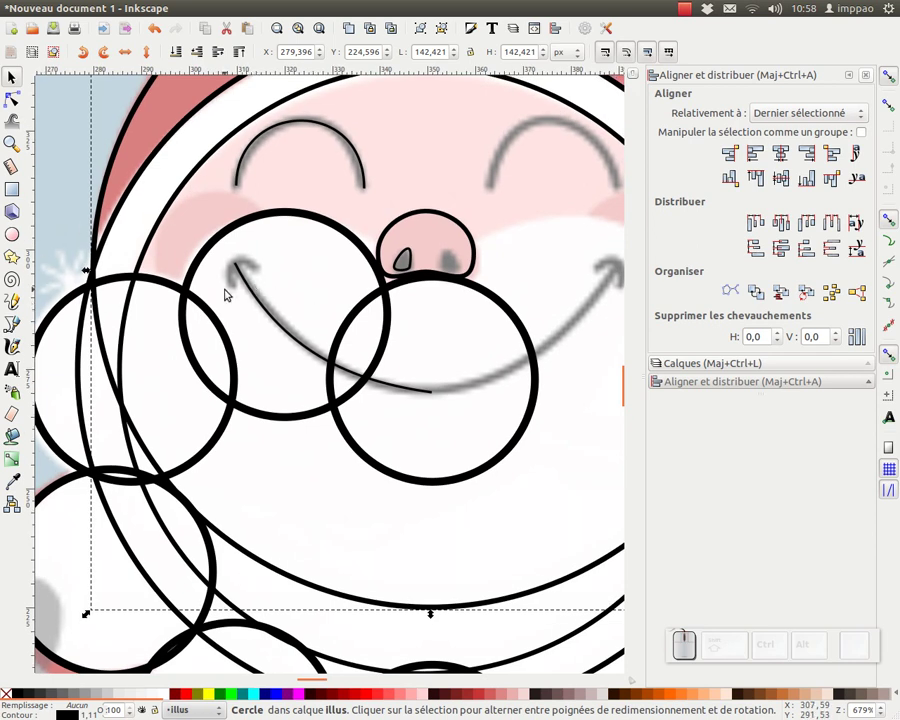
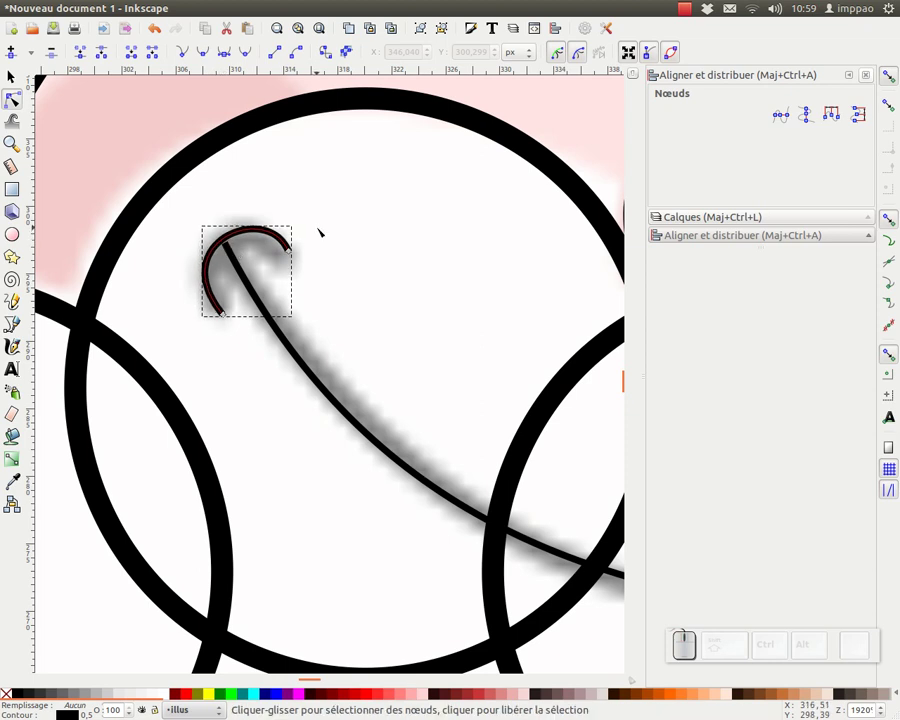
Select both eye-arc paths to expose their nodes for adjustment
key("ctrl+a")
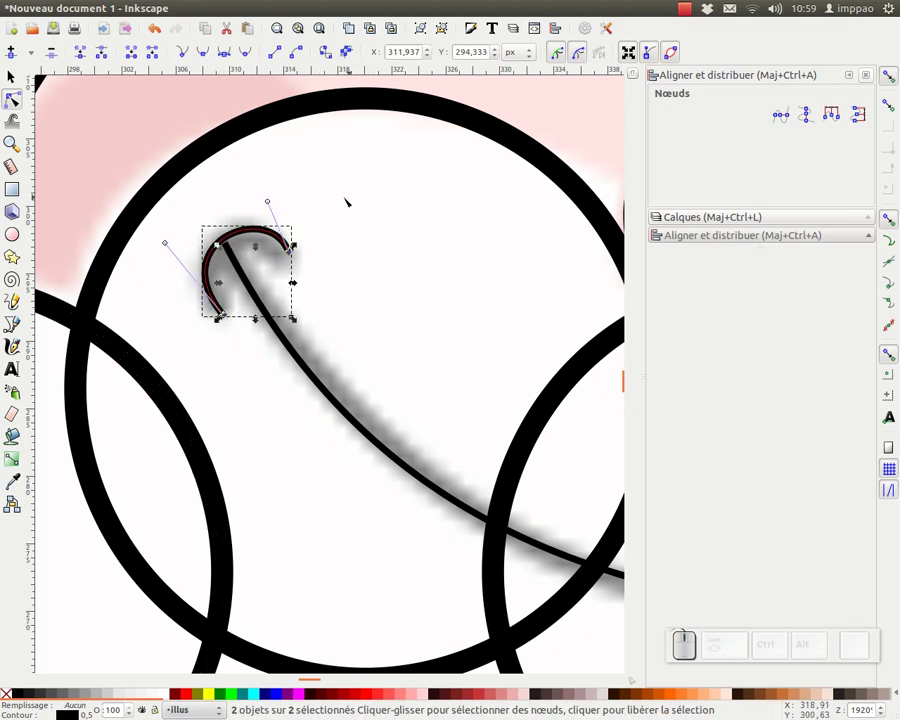
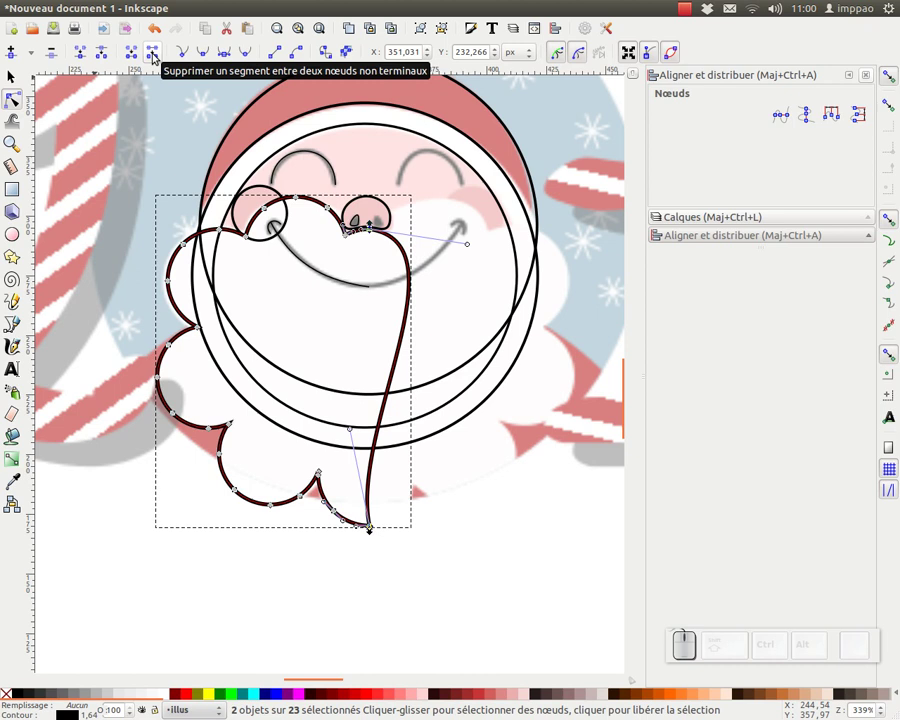
Delete the closing segment between the two end nodes, leaving the scalloped beard curve open
left_click(154, 51)
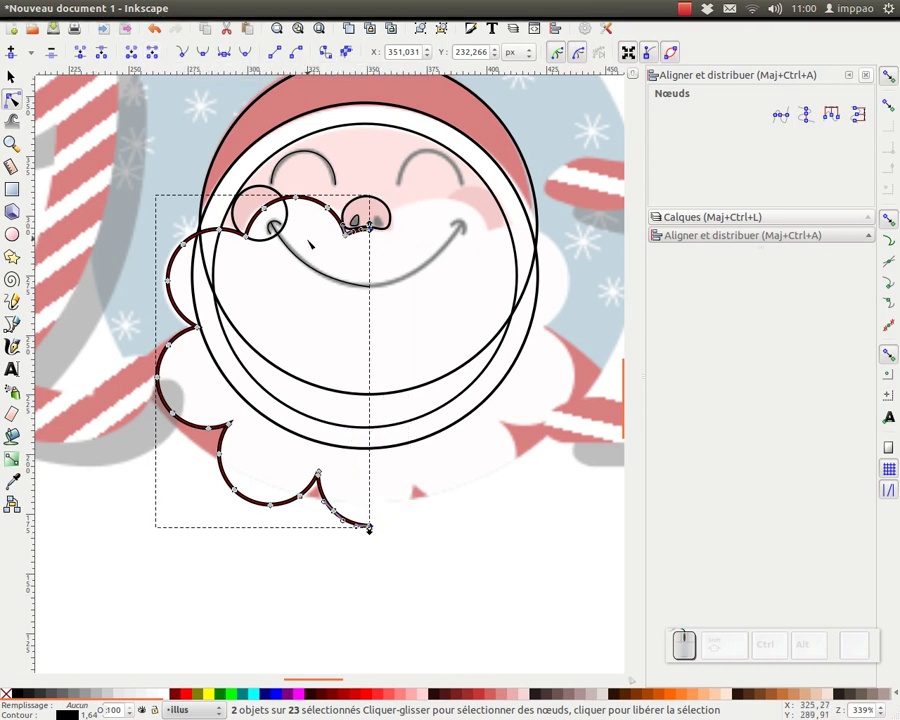
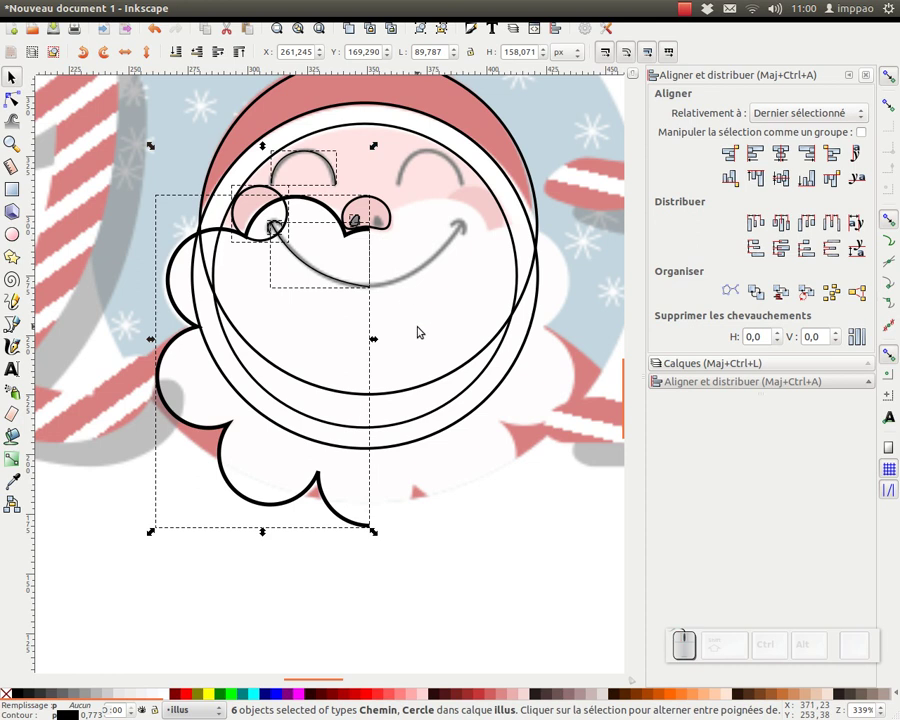
Duplicate the left-half features, enable cusp-node snapping and snap the mirrored copy to the centre line
key("ctrl+d")
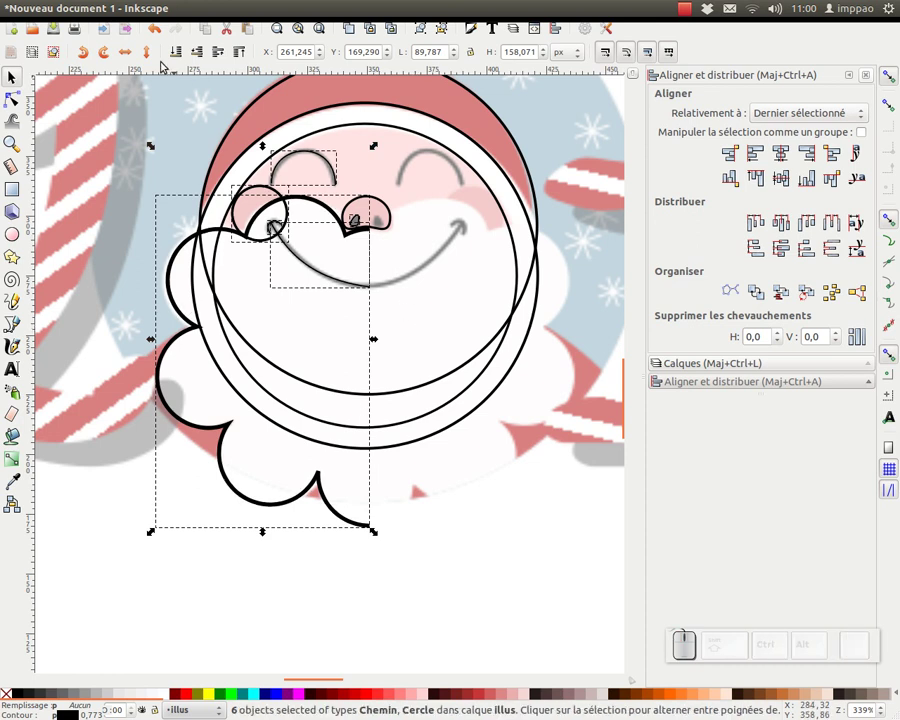
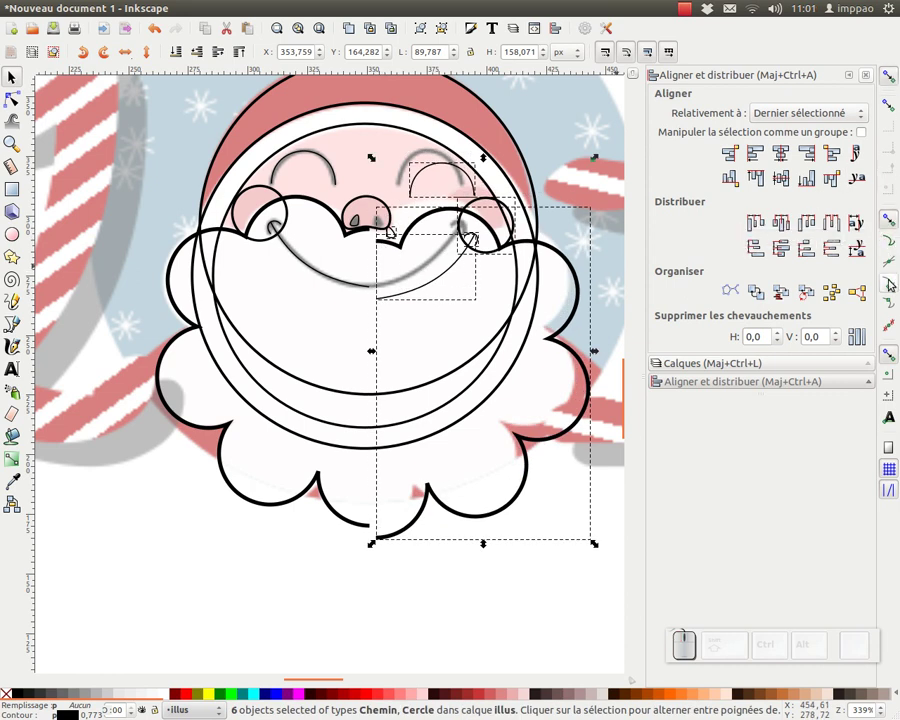
left_click(890, 287)
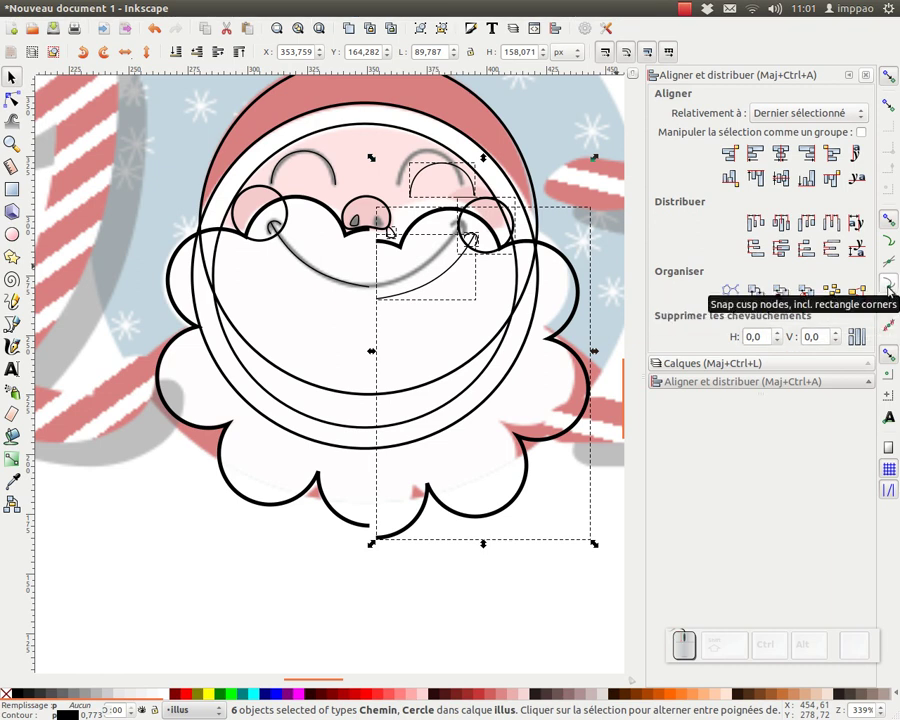
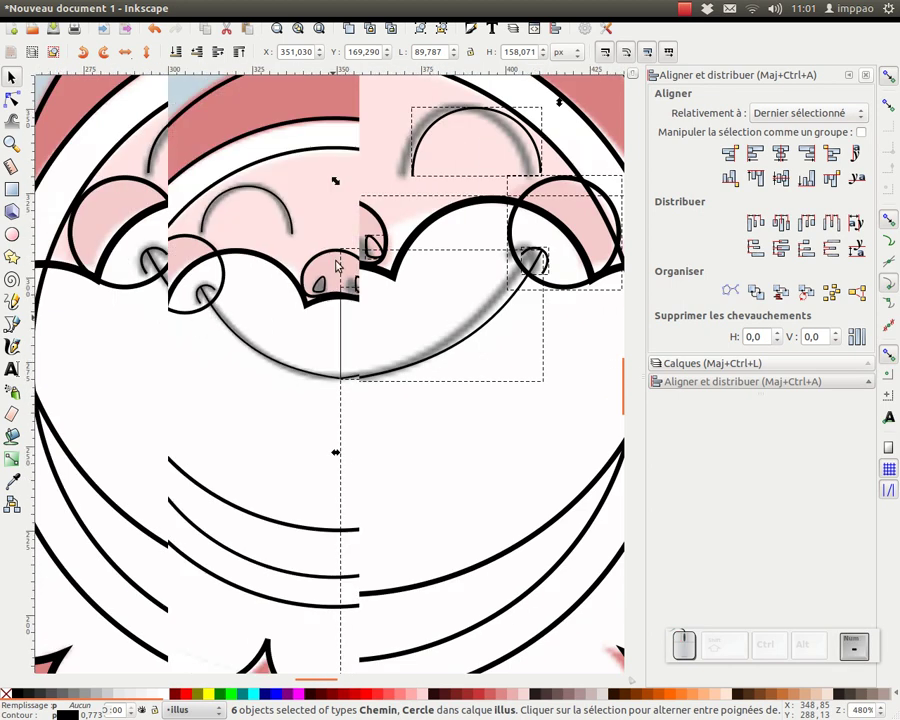
left_click_drag(337, 383, 28, 96)
Deselect, then select both beard halves for joining
left_click(399, 307)
left_click(378, 147)
left_click(230, 145)
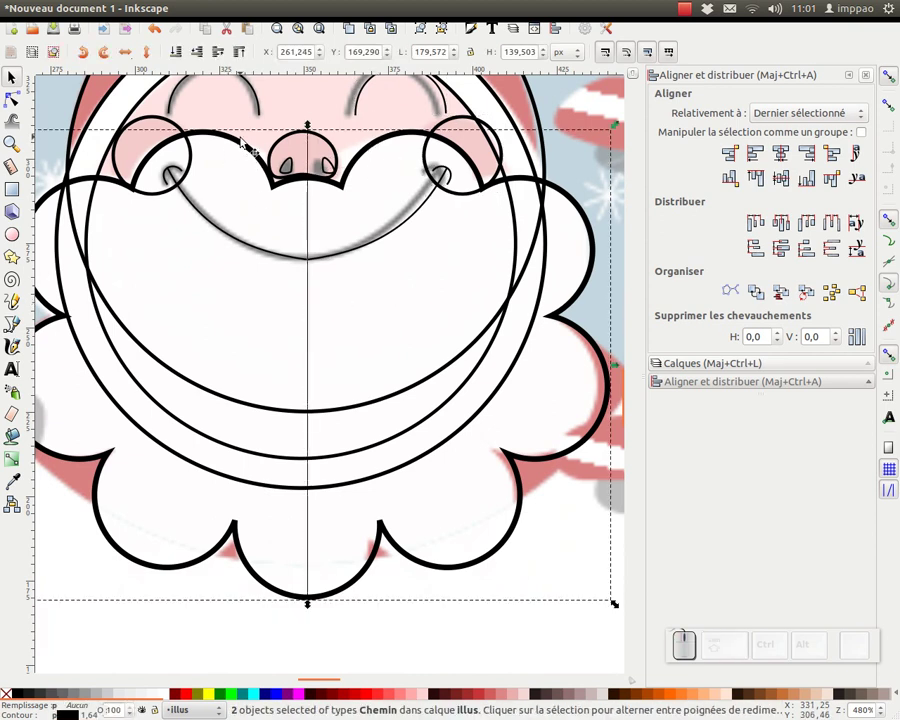
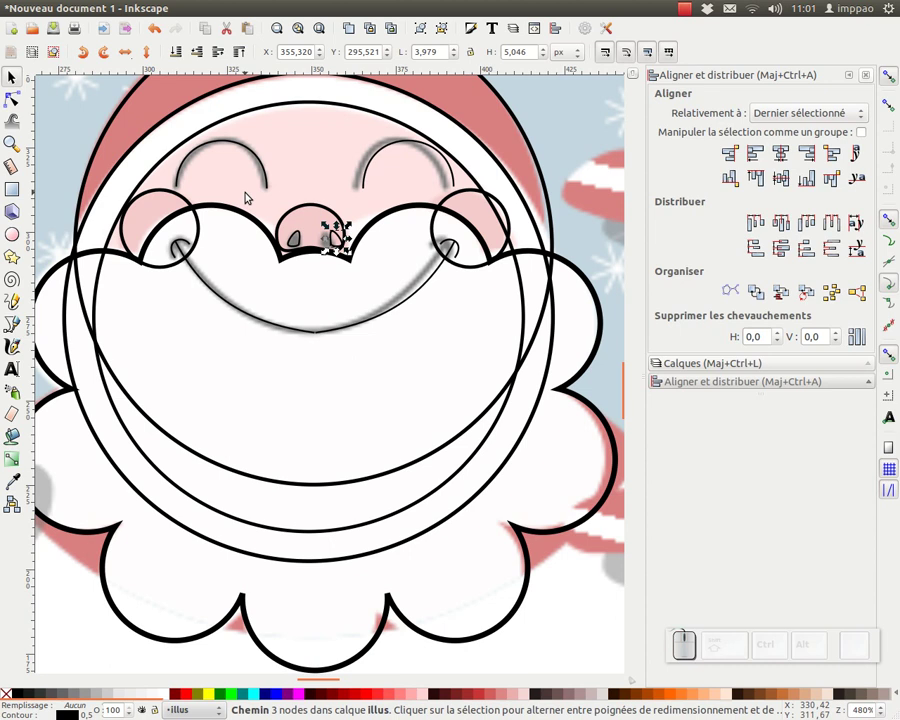
Join the mirrored smile halves into one curve meeting at a single bottom node
key("BackSpace")
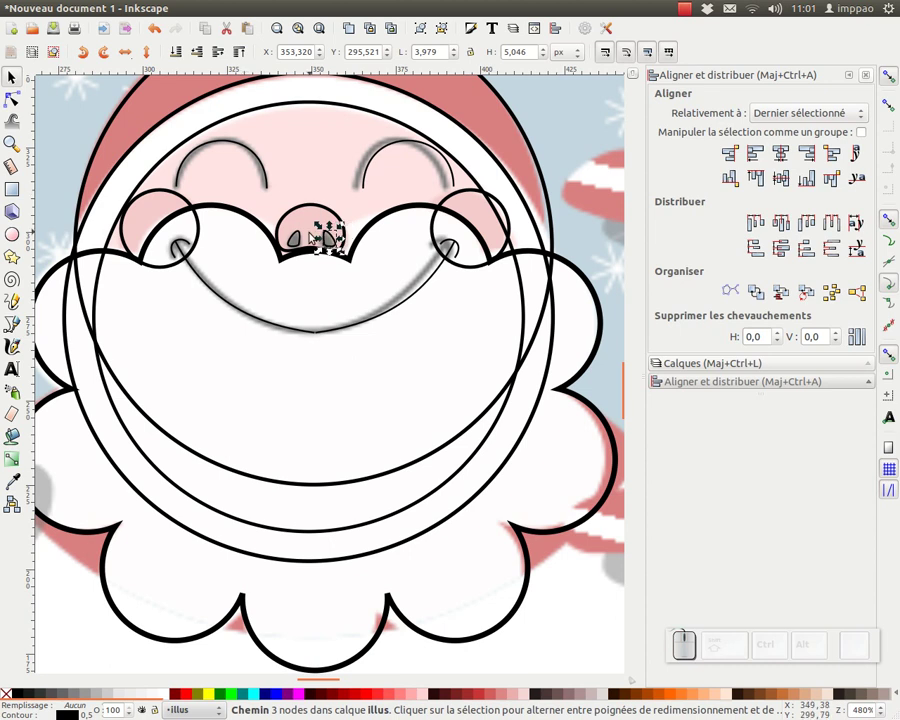
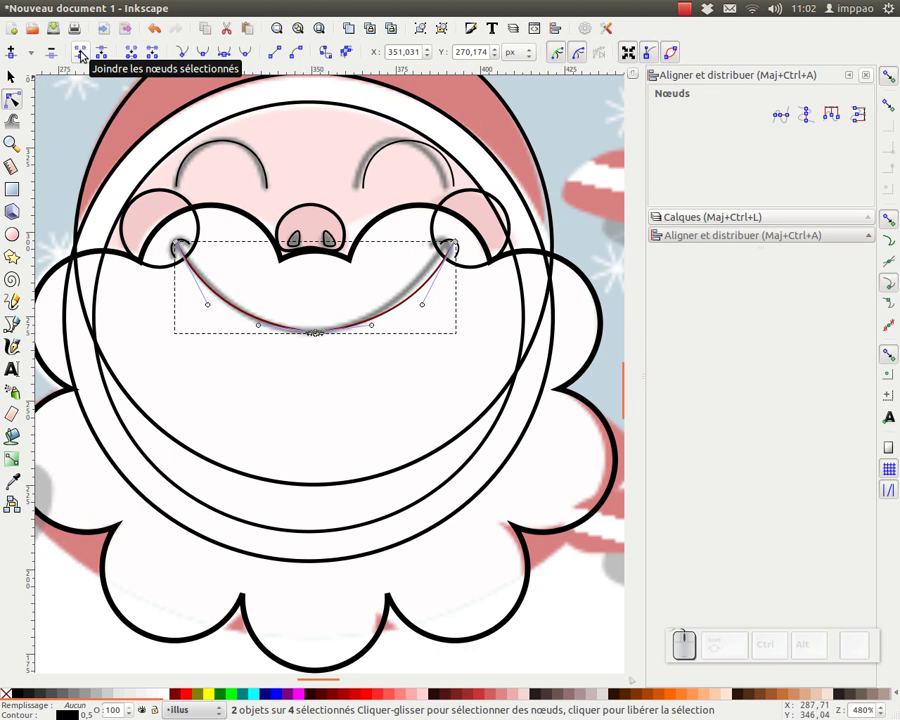
left_click(84, 54)
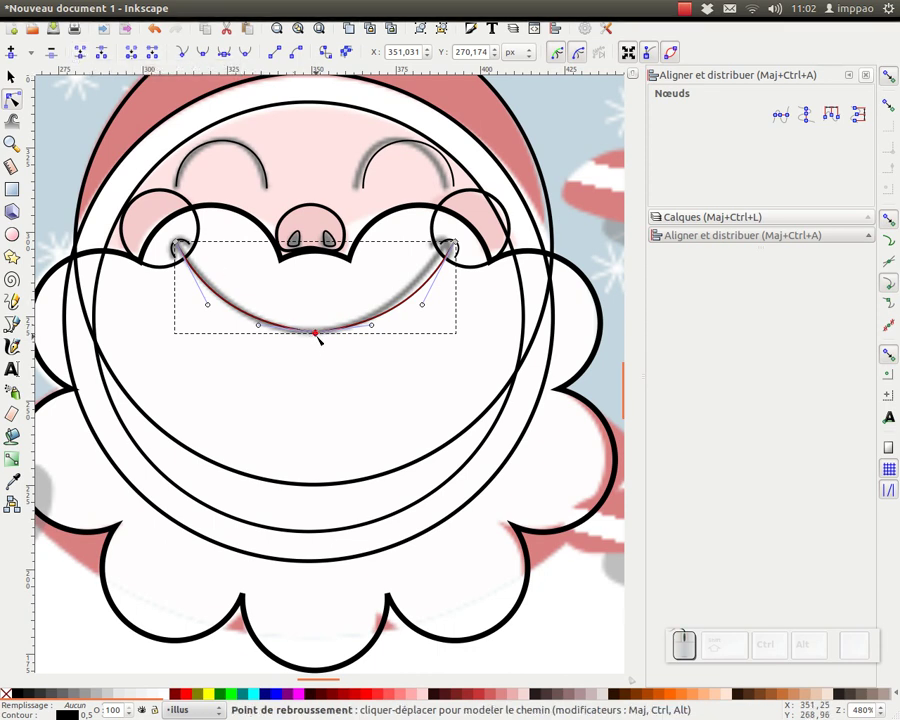
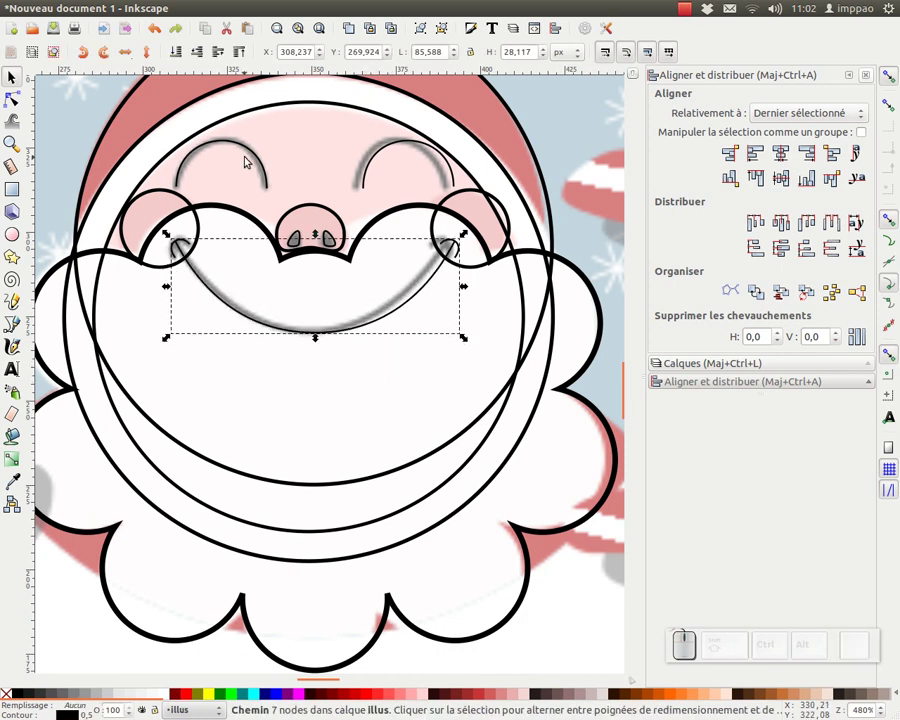
Select the eye arcs and nose and centre them on a shared vertical axis
left_click_drag(249, 154, 443, 189)
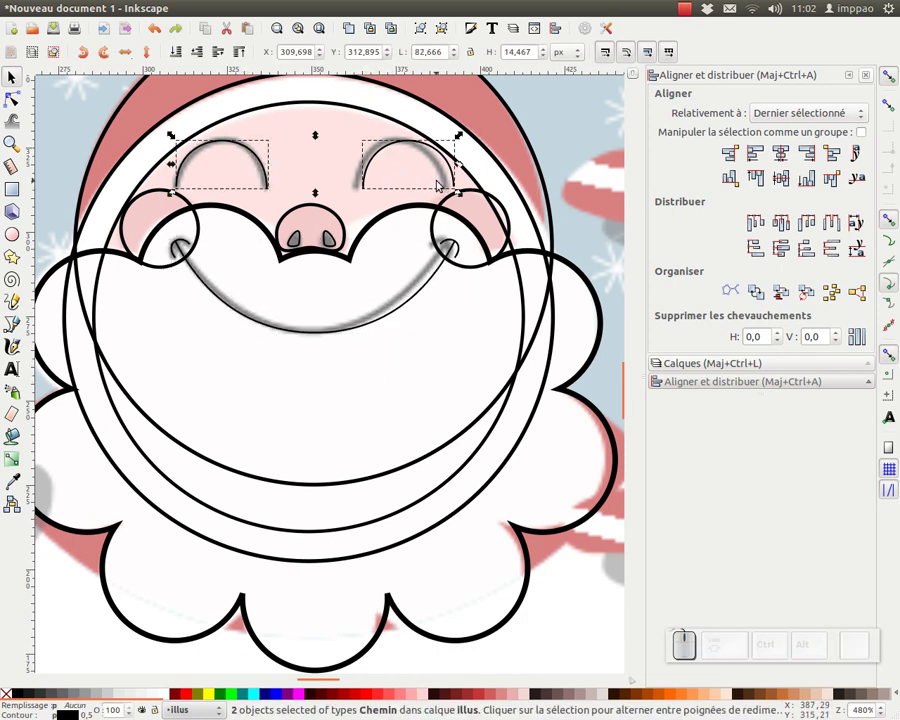
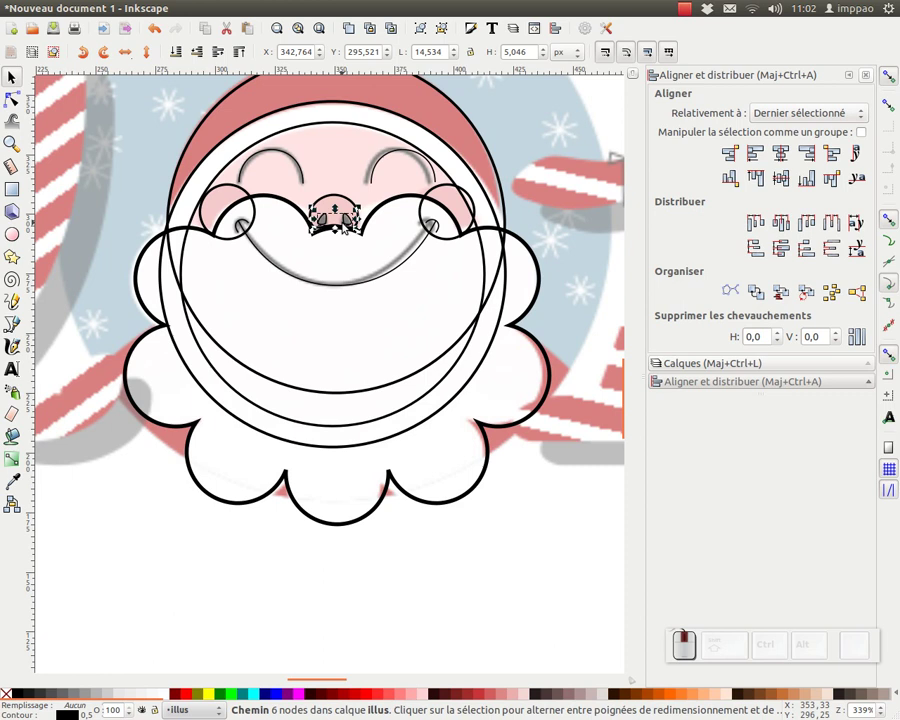
left_click(345, 203)
left_click(784, 162)
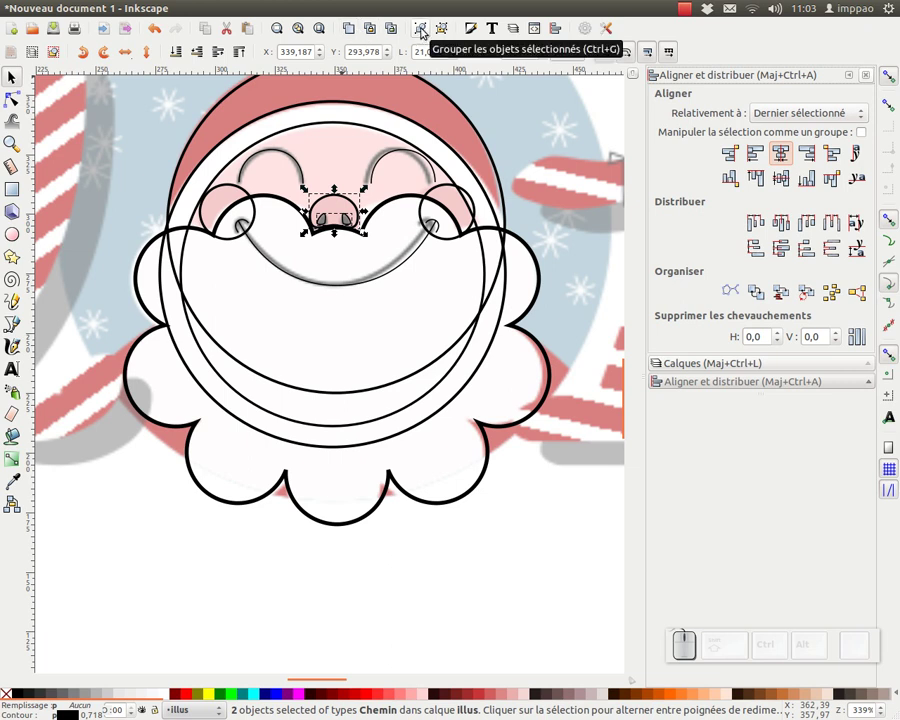
Group the nose with its nostrils (Ctrl+G) and deselect everything
left_click(423, 33)
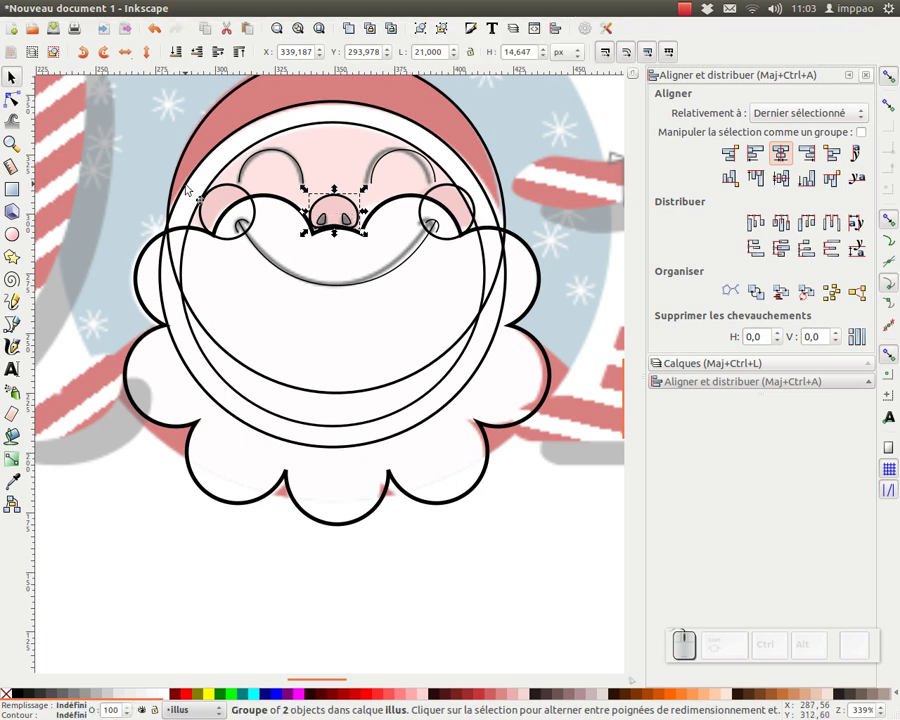
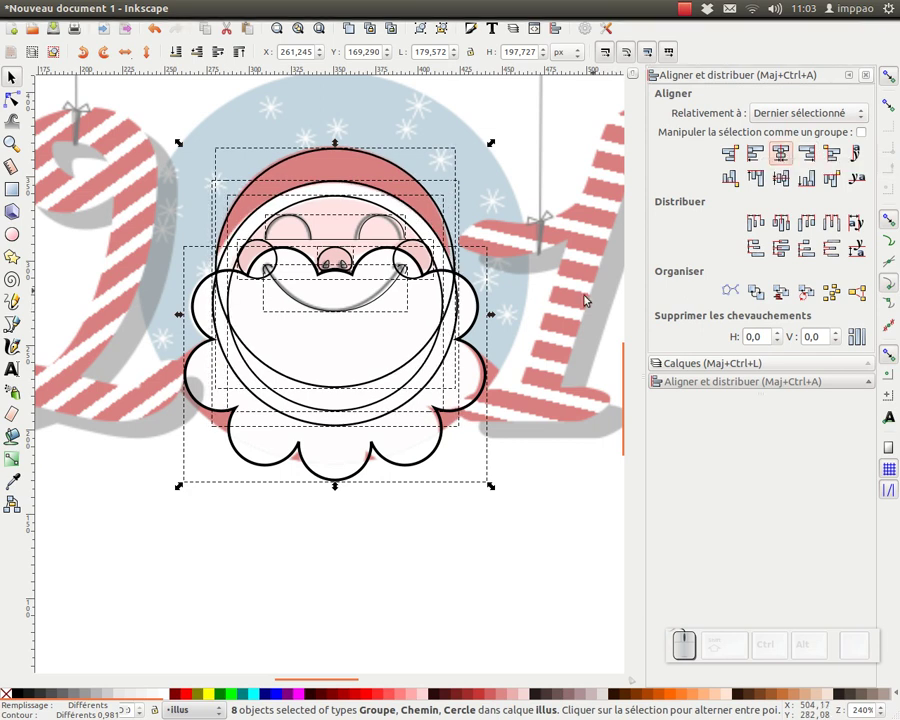
left_click(422, 511)
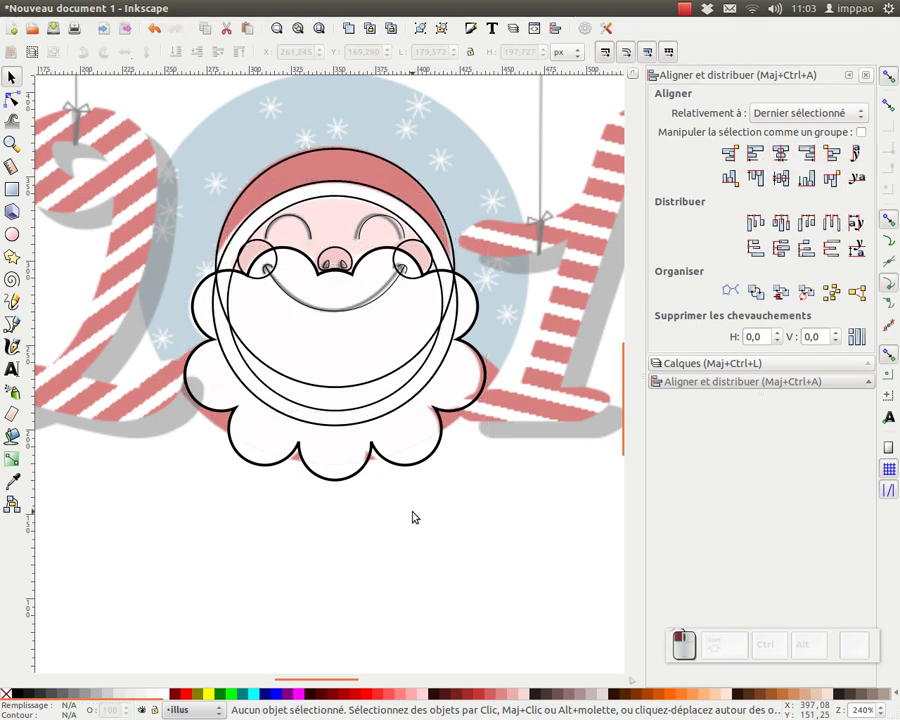
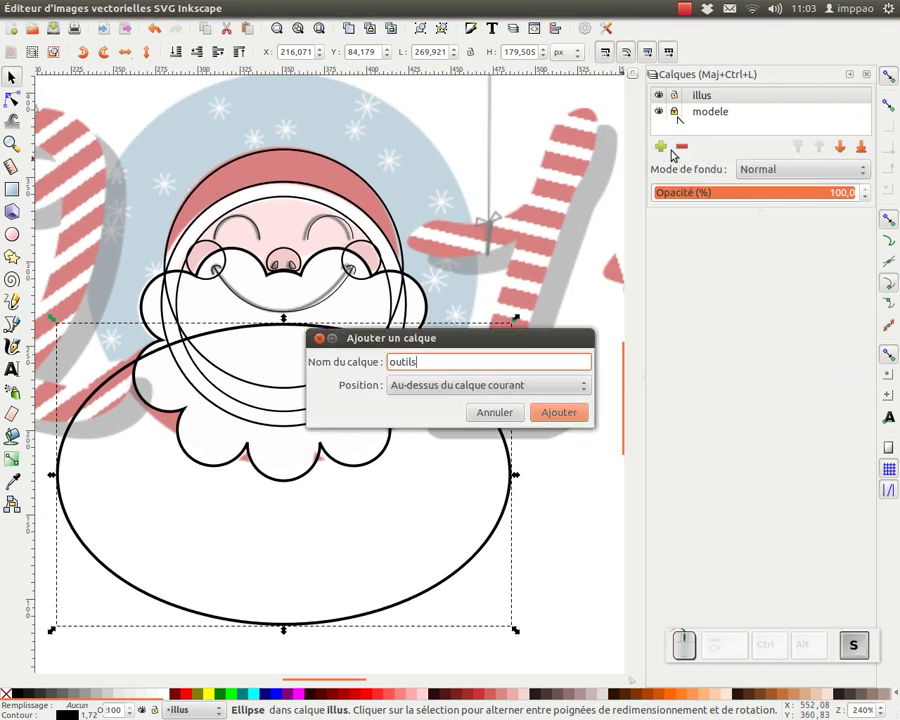
Add the new top layer 'outils' and hide the illus layer
left_click(562, 414)
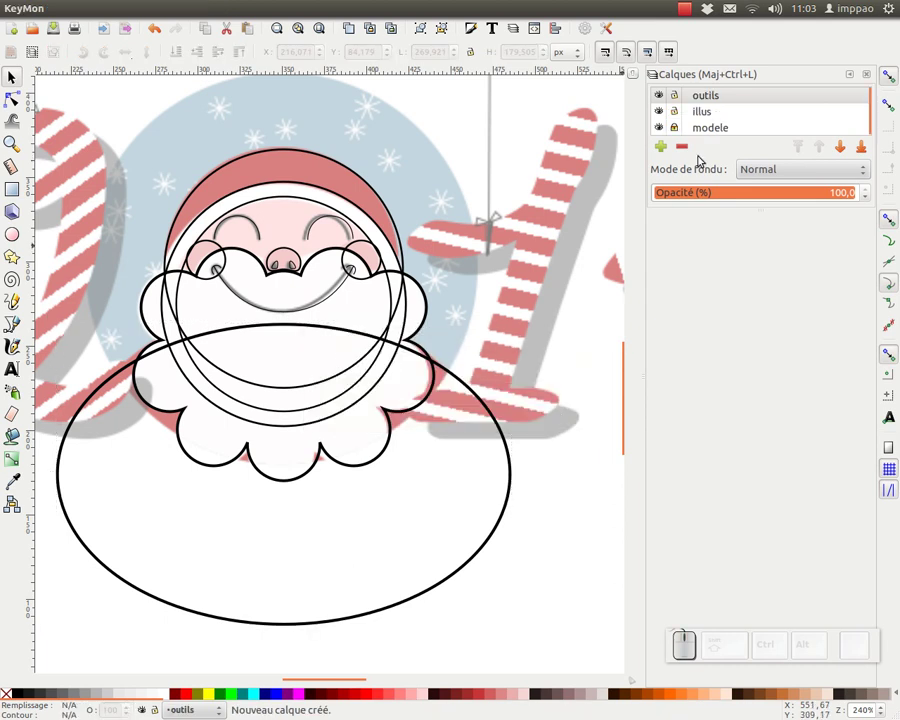
left_click(660, 115)
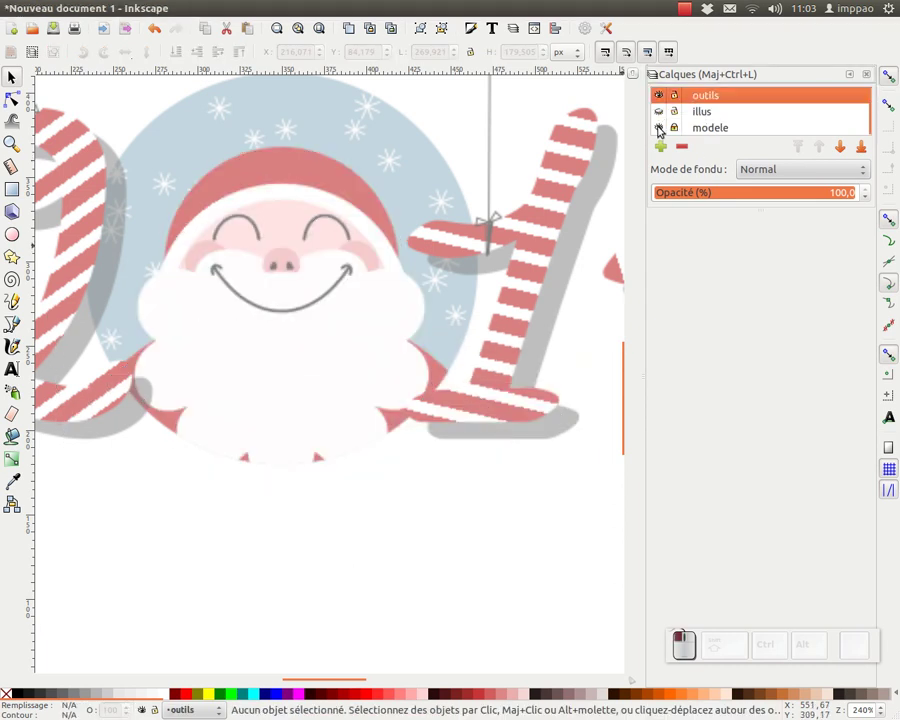
Recolour the outline-free swatch squares with hat red, cheek pink and salmon picked from the model
left_click(707, 134)
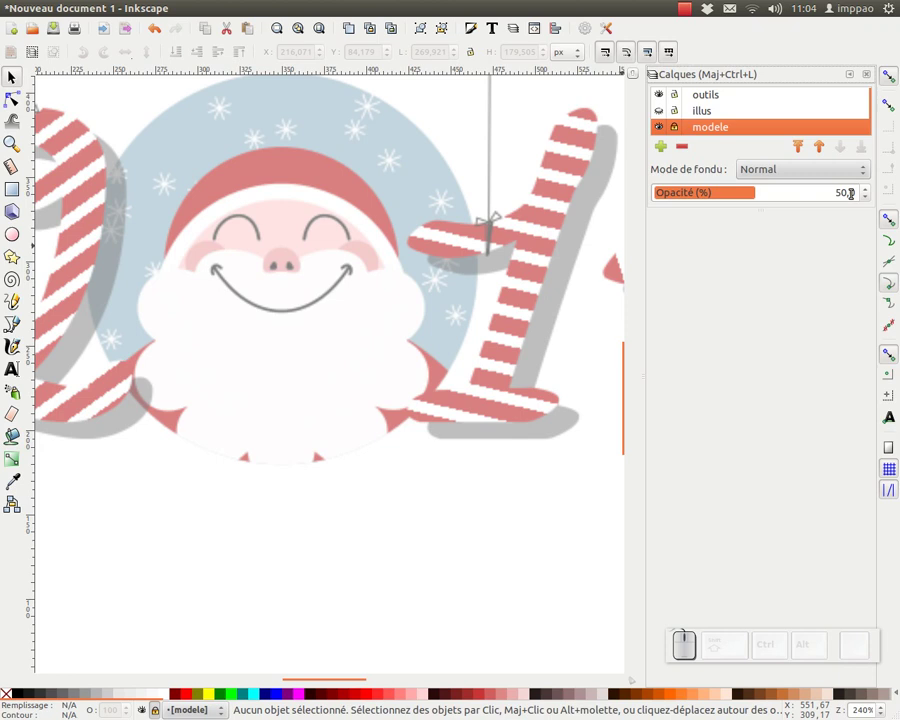
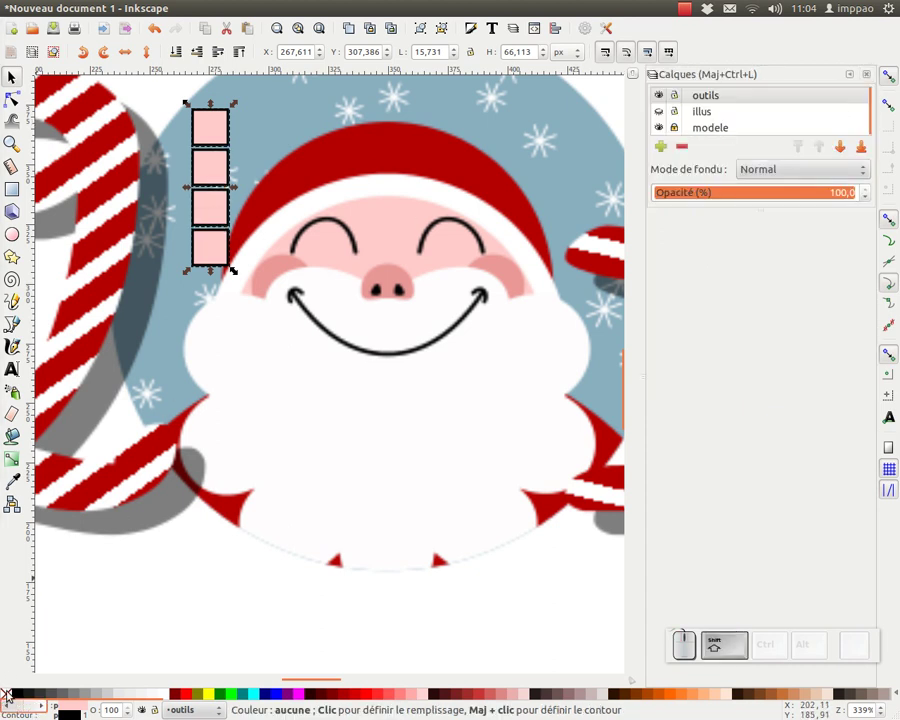
left_click(9, 697)
left_click(148, 340)
left_click(220, 166)
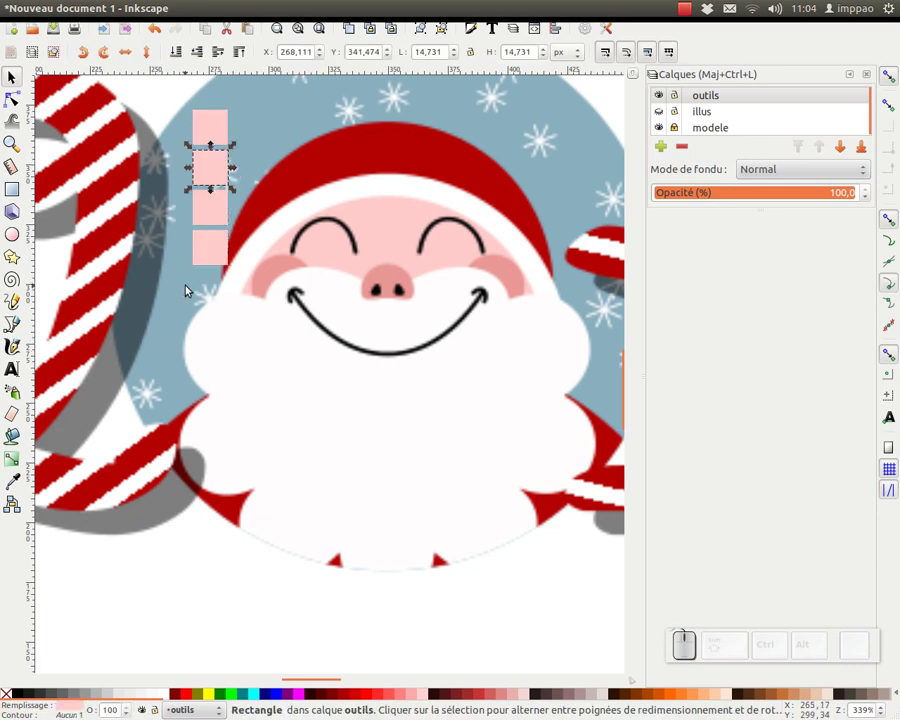
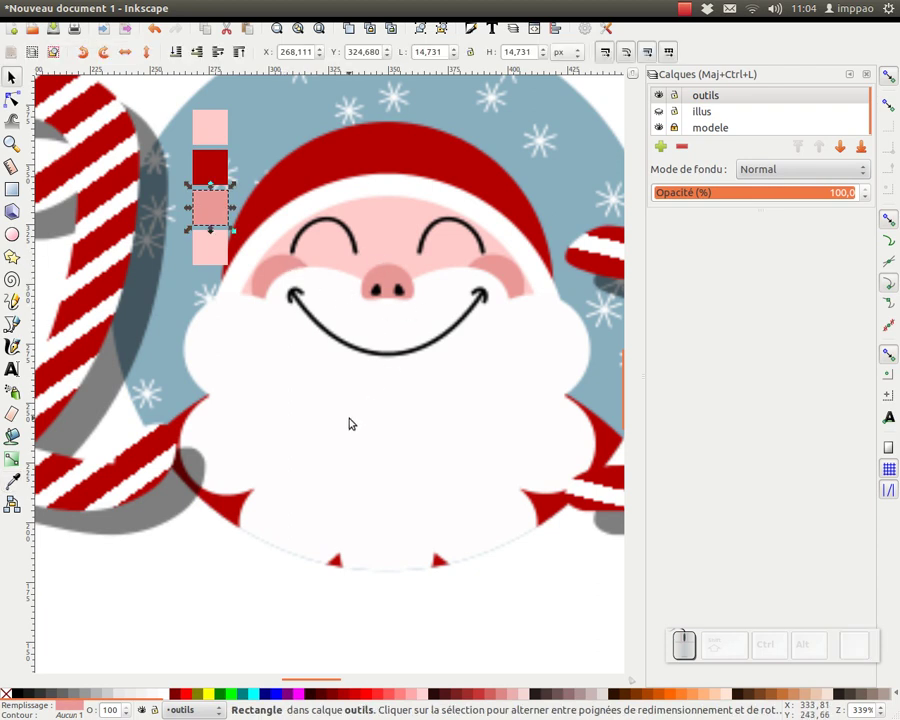
left_click(335, 234)
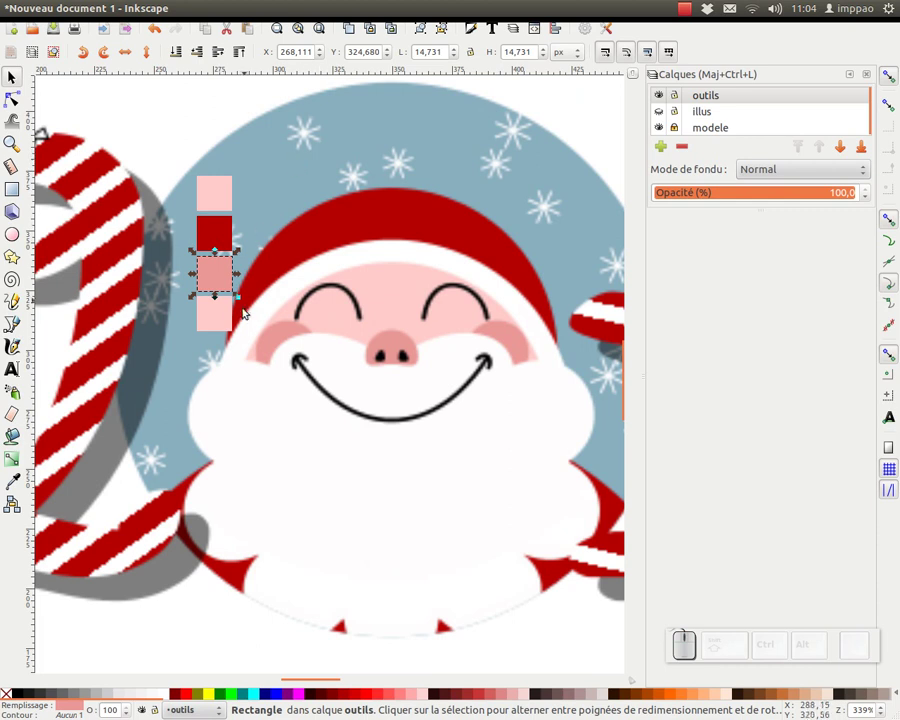
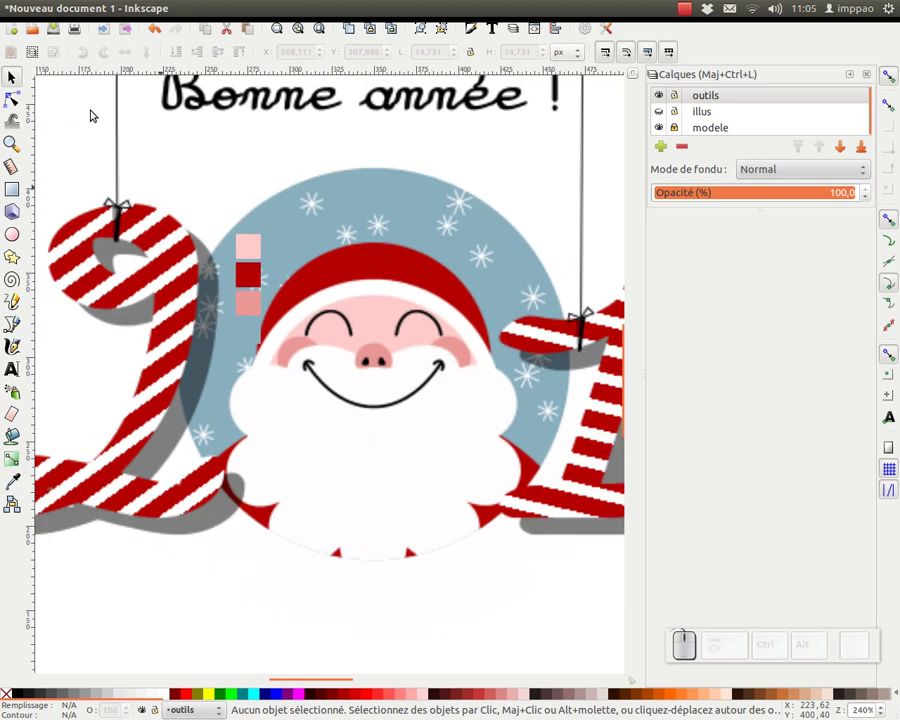
Set the modele layer's opacity to 50 in the Layers dialog
left_click(253, 221)
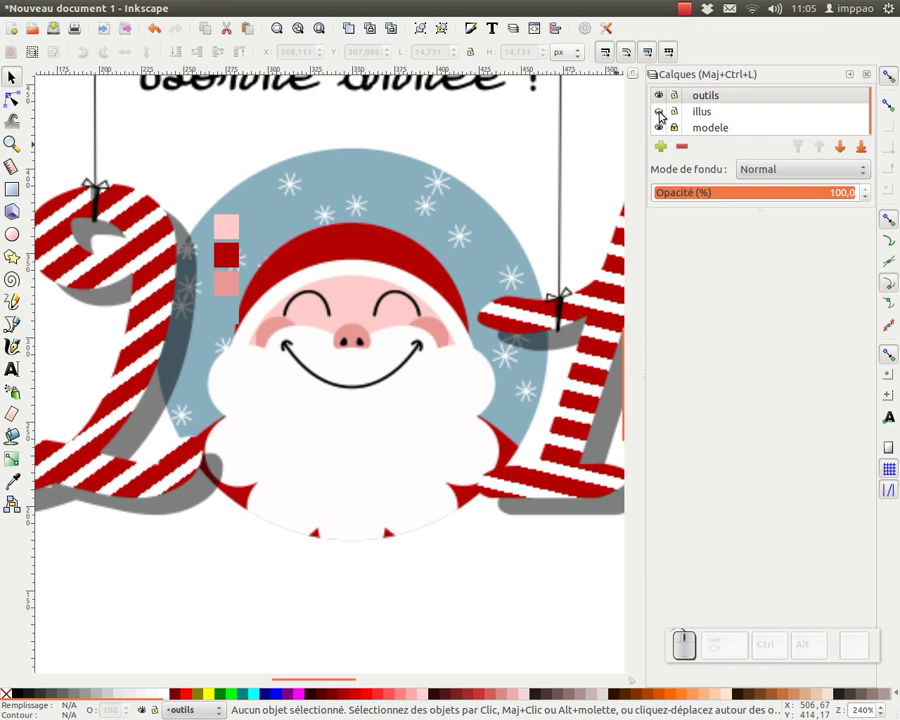
left_click(662, 118)
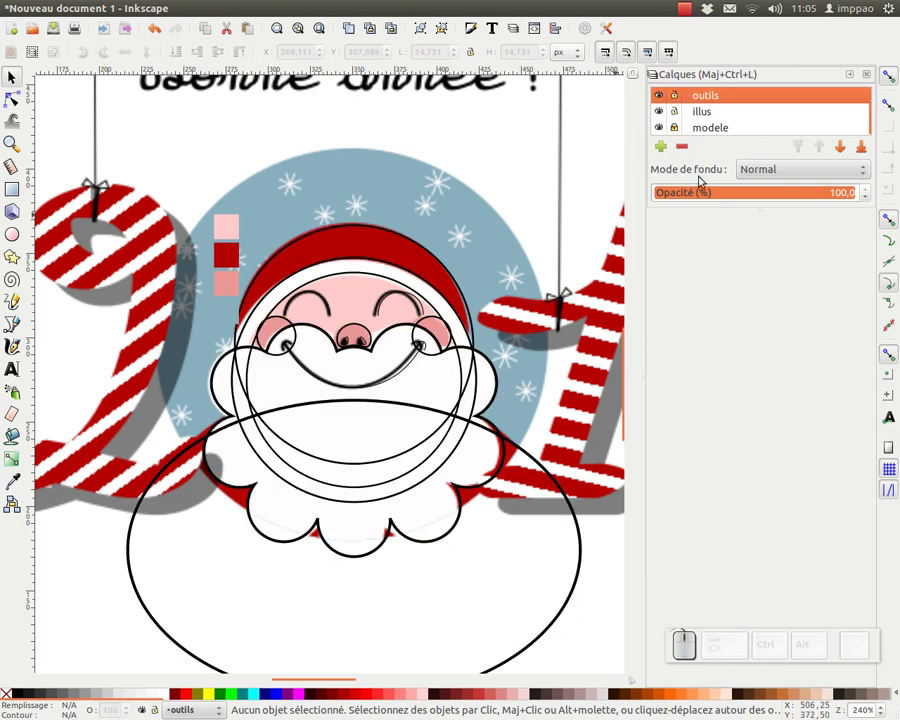
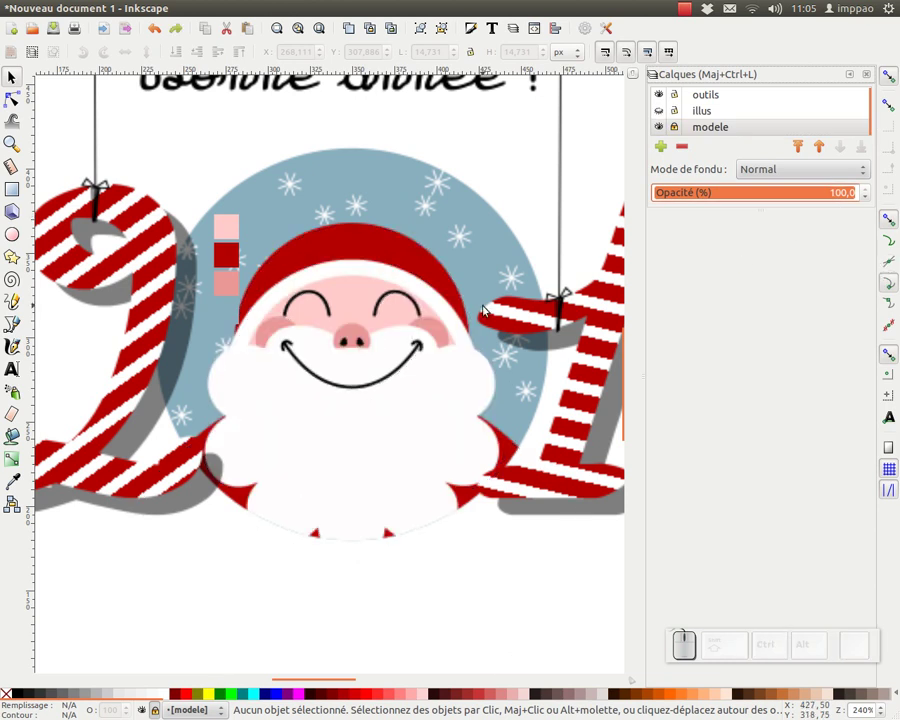
key("ctrl+z")
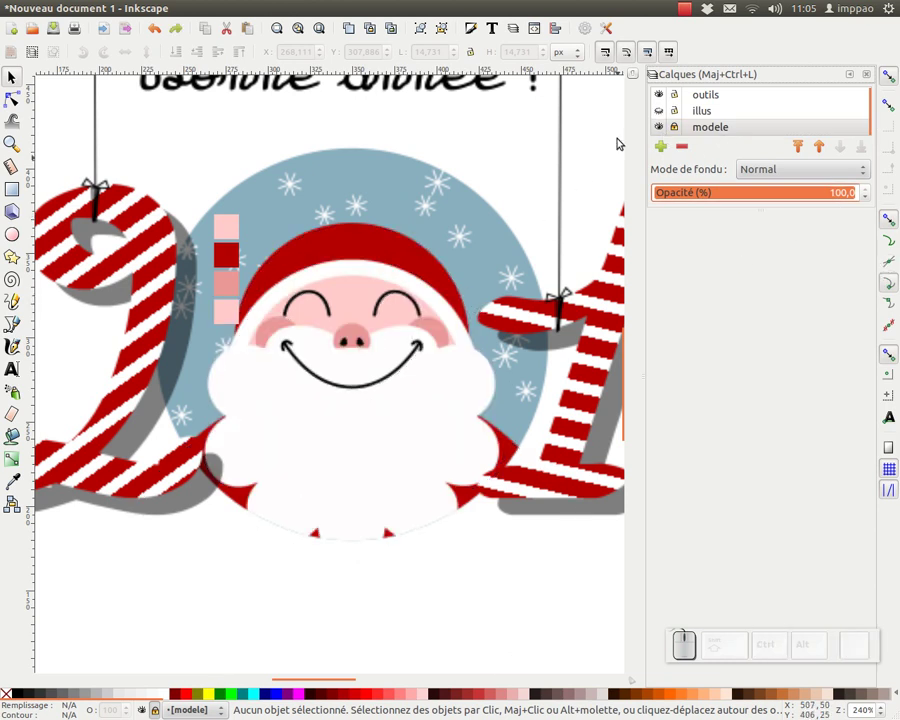
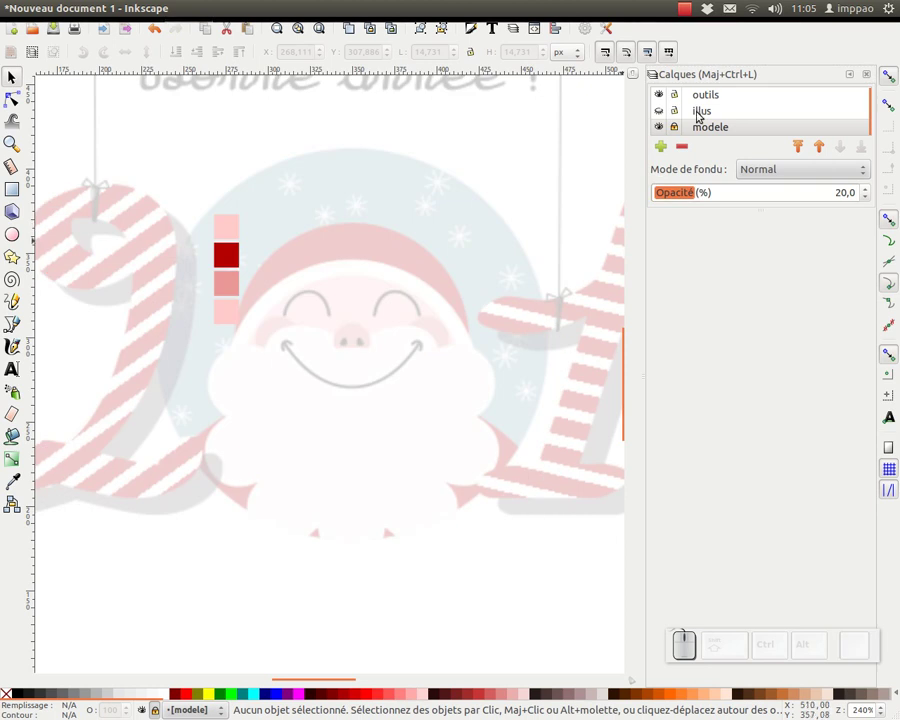
left_click(707, 102)
key("ctrl+z")
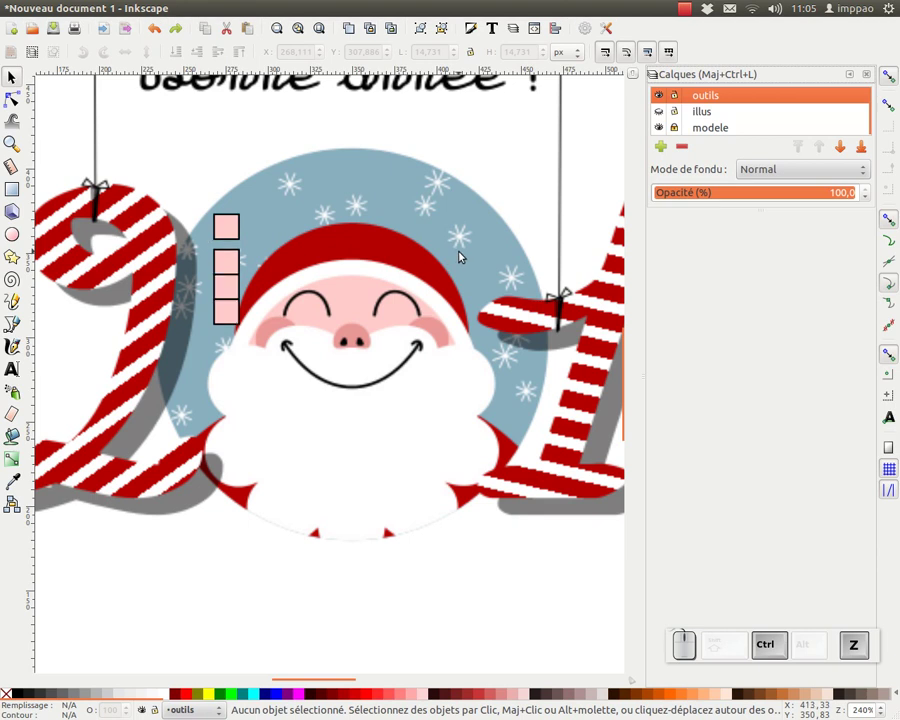
key("shift+z")
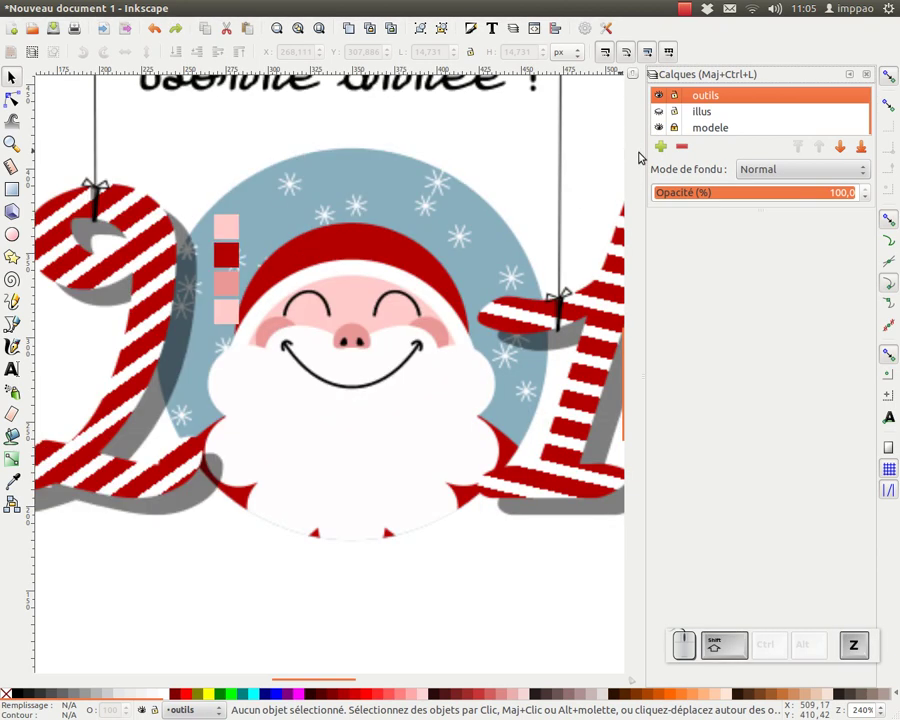
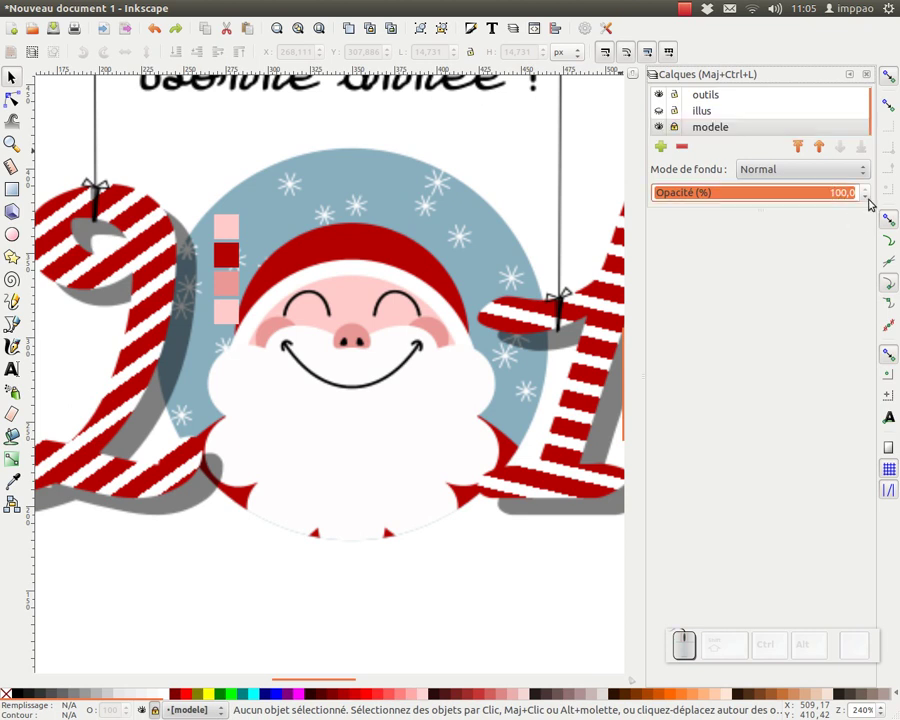
key("KP_5")
key("KP_Enter")
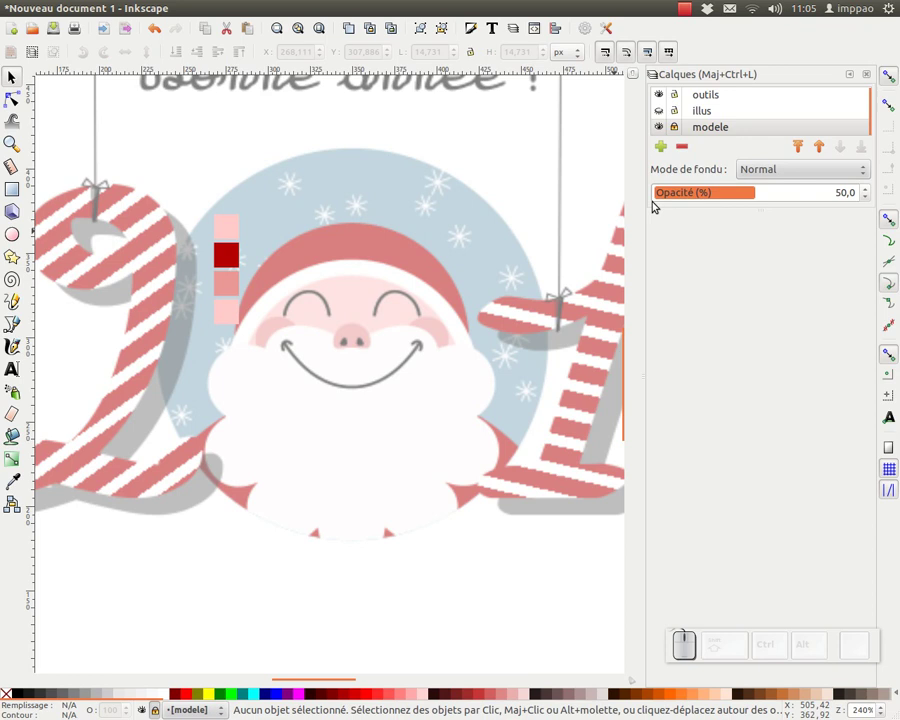
Show the illus layer, make it current, zoom in on Santa's face and select the face circle
left_click(660, 107)
left_click(716, 117)
left_click(360, 313)
left_click(15, 83)
left_click(329, 241)
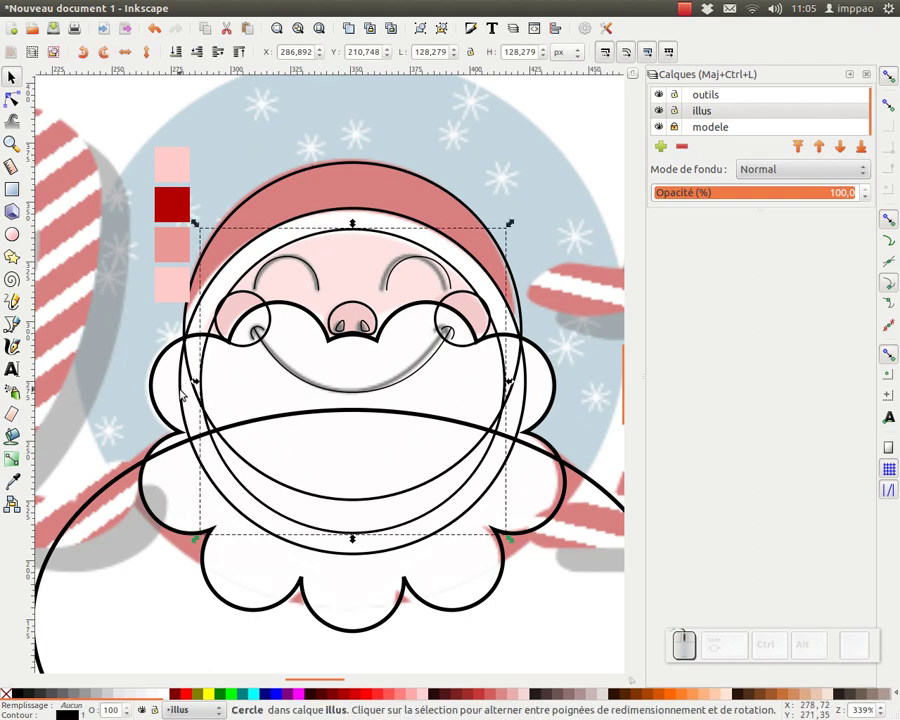
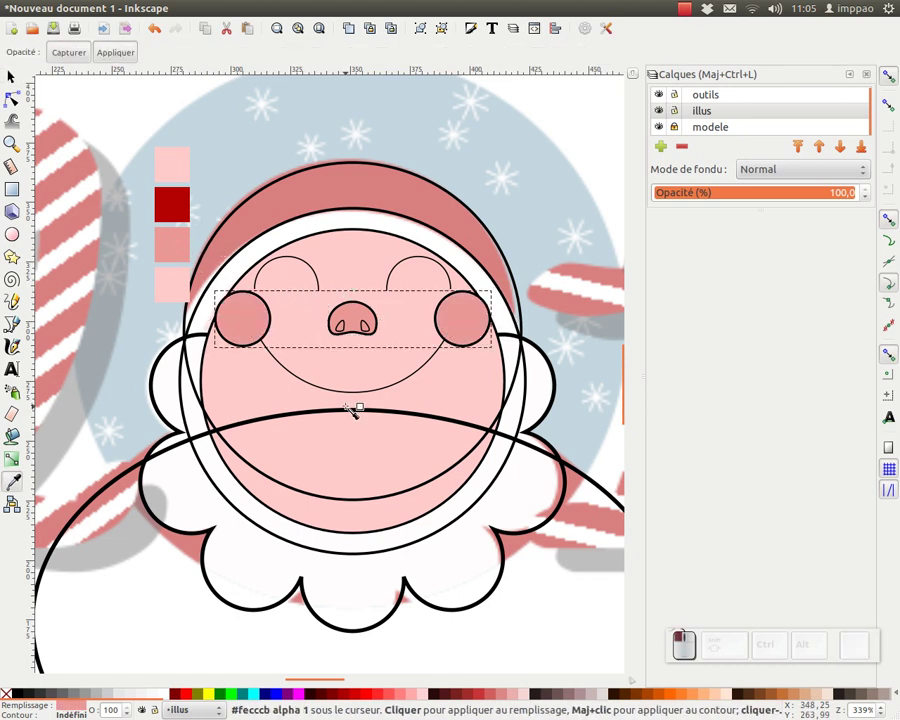
Fill the cheeks salmon, make the nostrils black, then select the hat circle
key("F1")
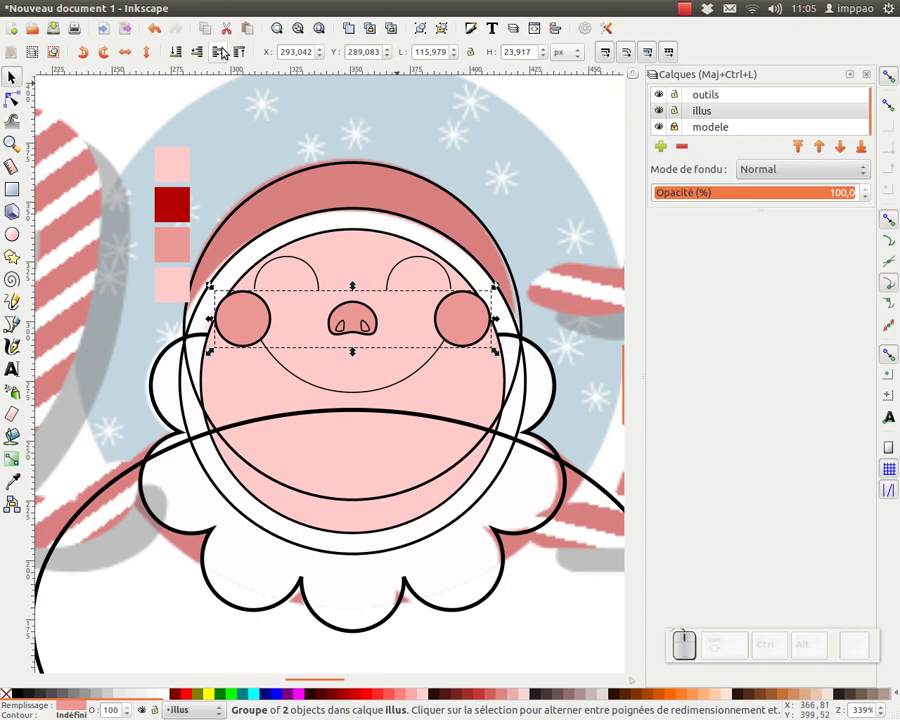
left_click(198, 58)
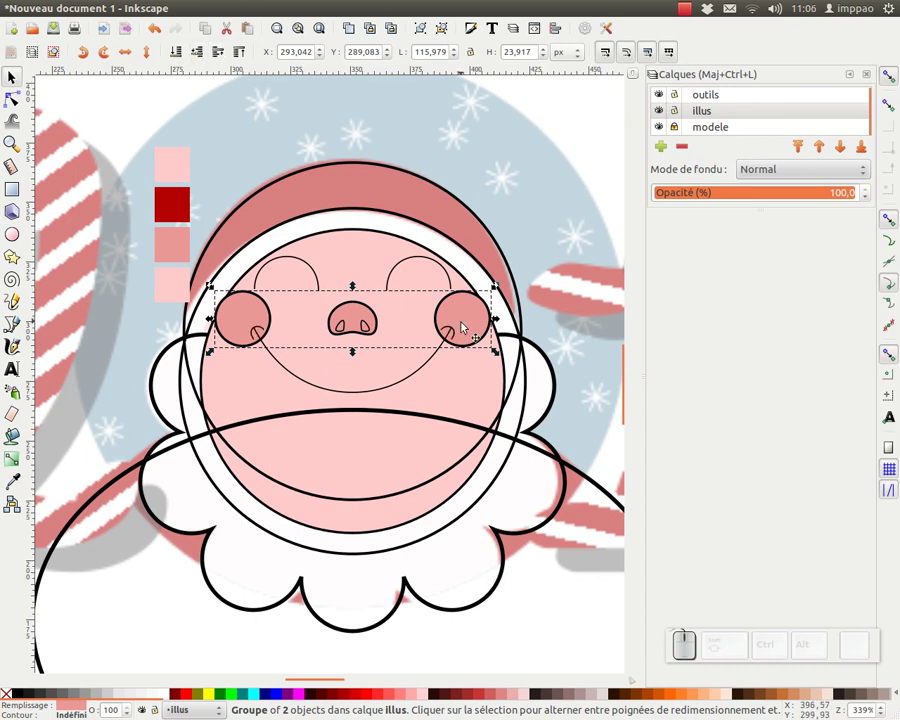
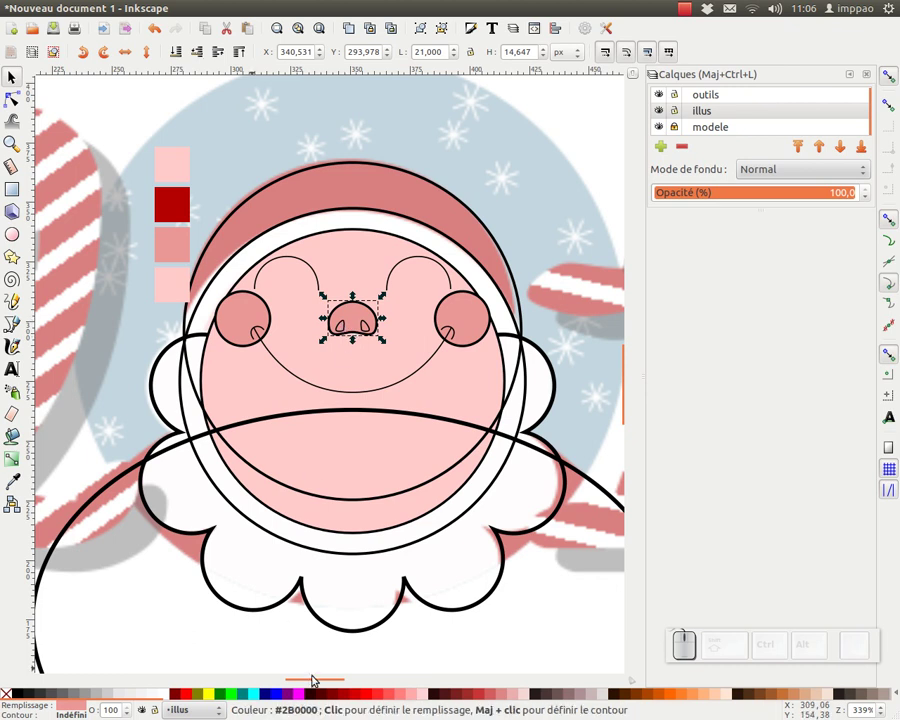
left_click(364, 321)
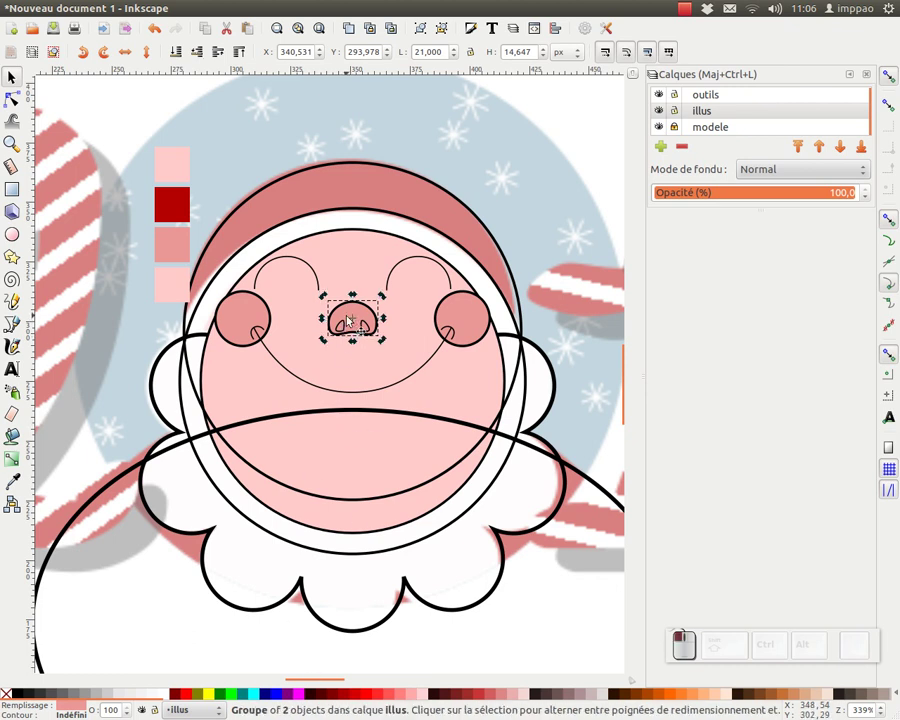
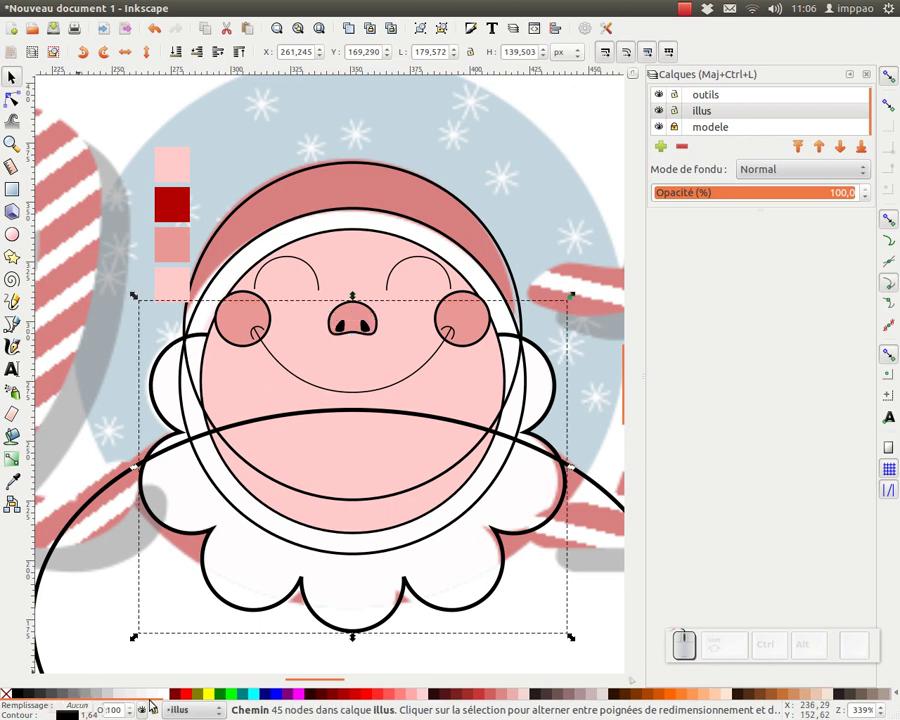
left_click(169, 696)
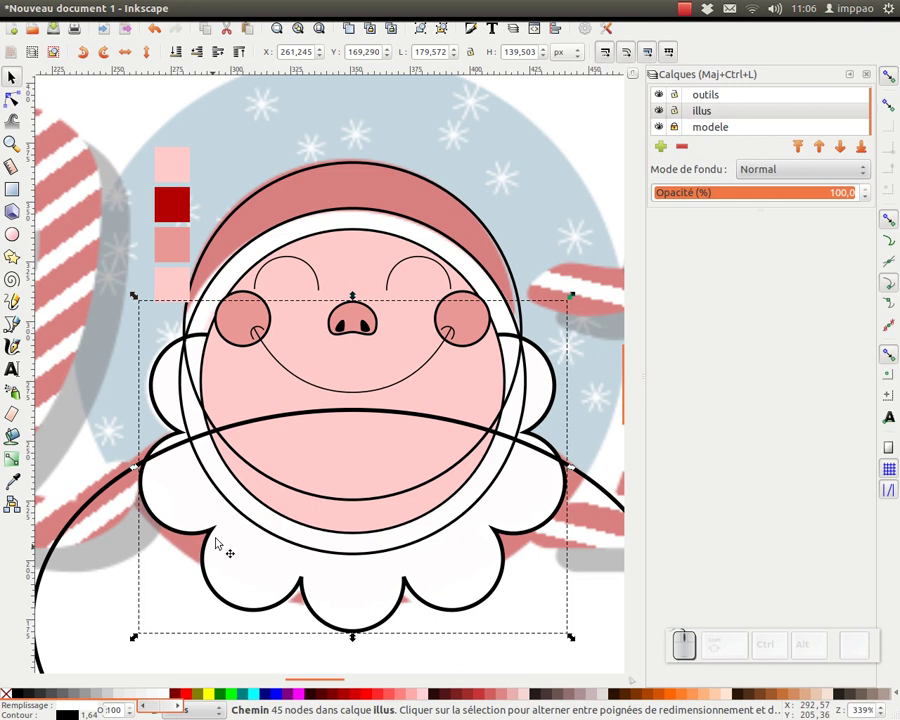
left_click(312, 177)
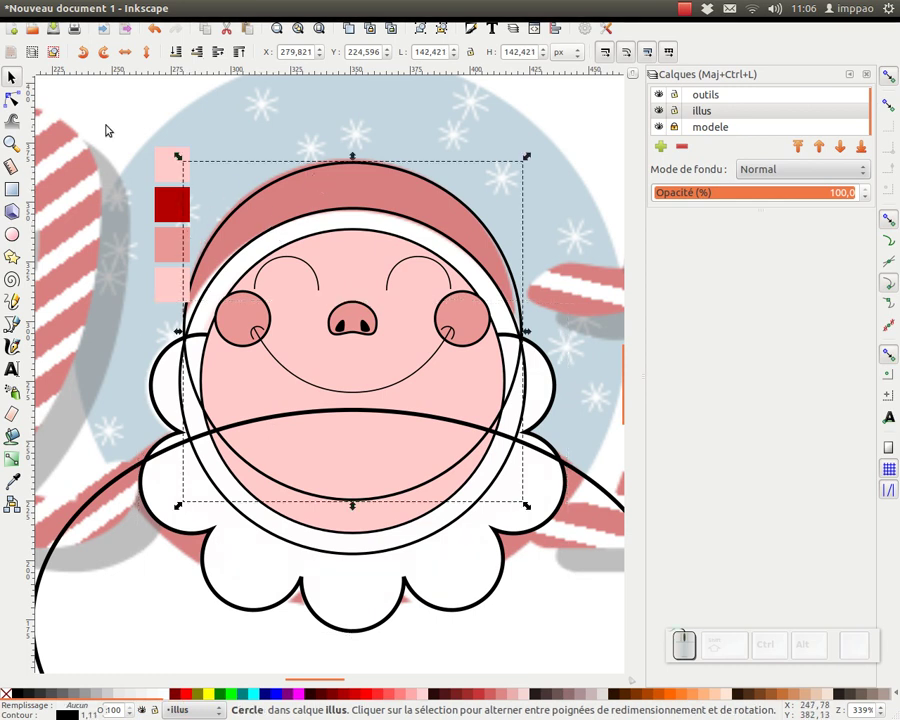
Sample the red swatch onto the hat, then raise the white beard to the top
key("F7")
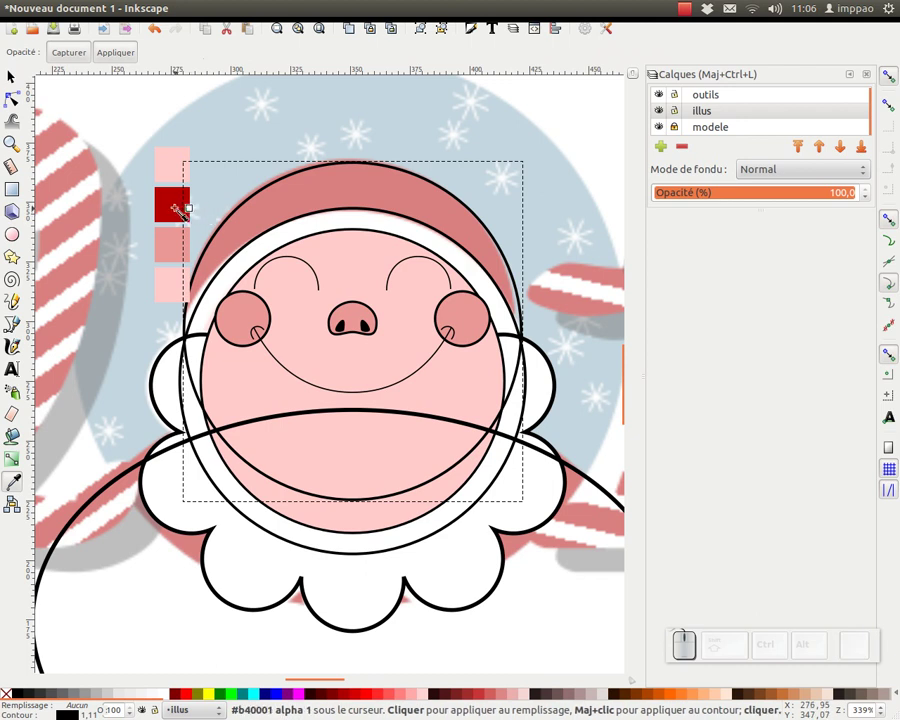
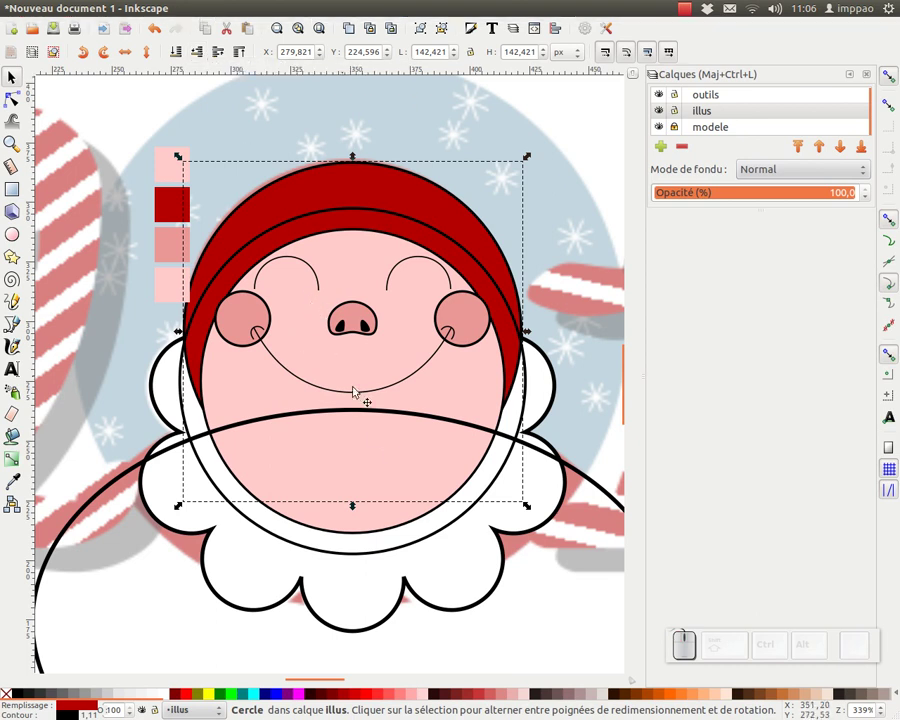
left_click(159, 370)
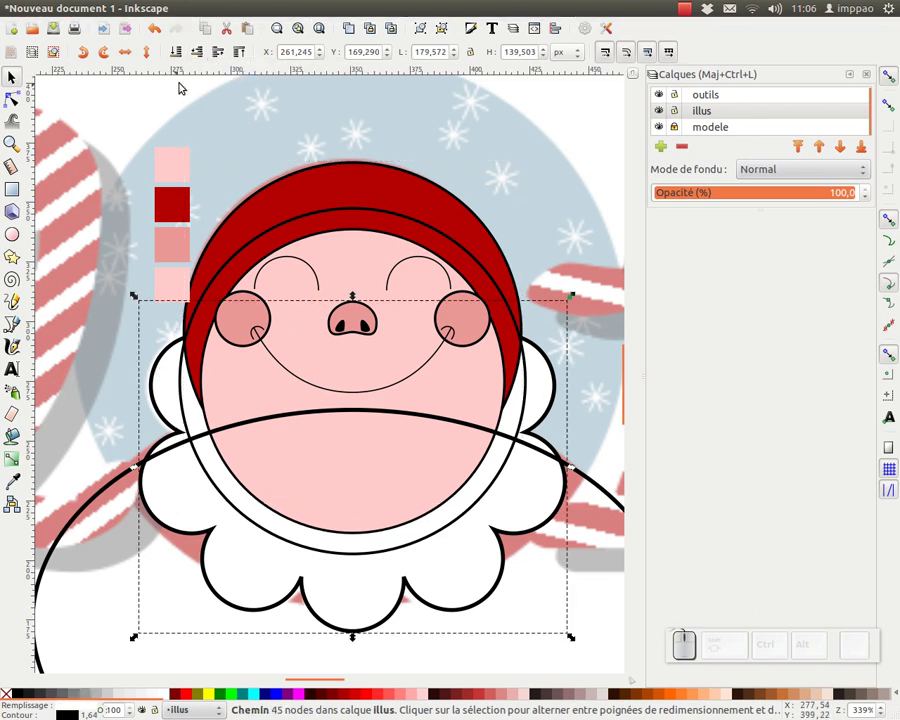
left_click(219, 57)
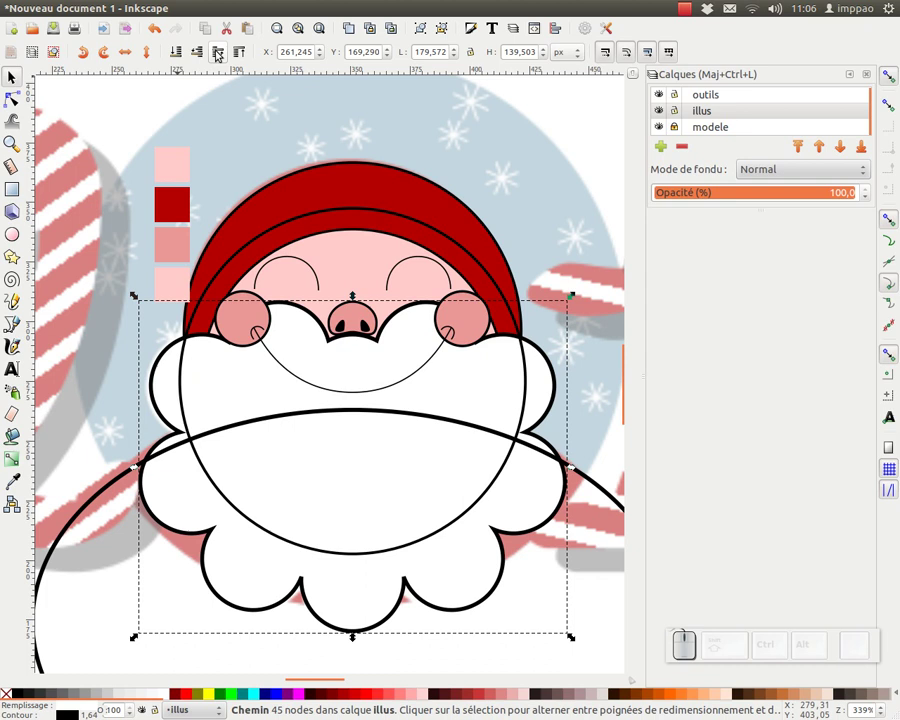
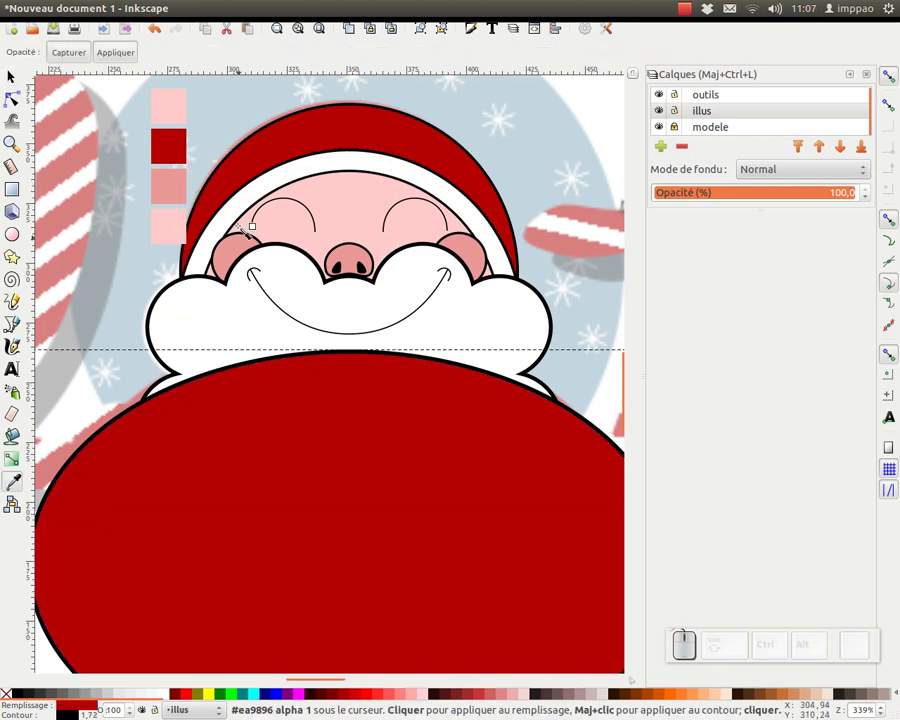
key("F1")
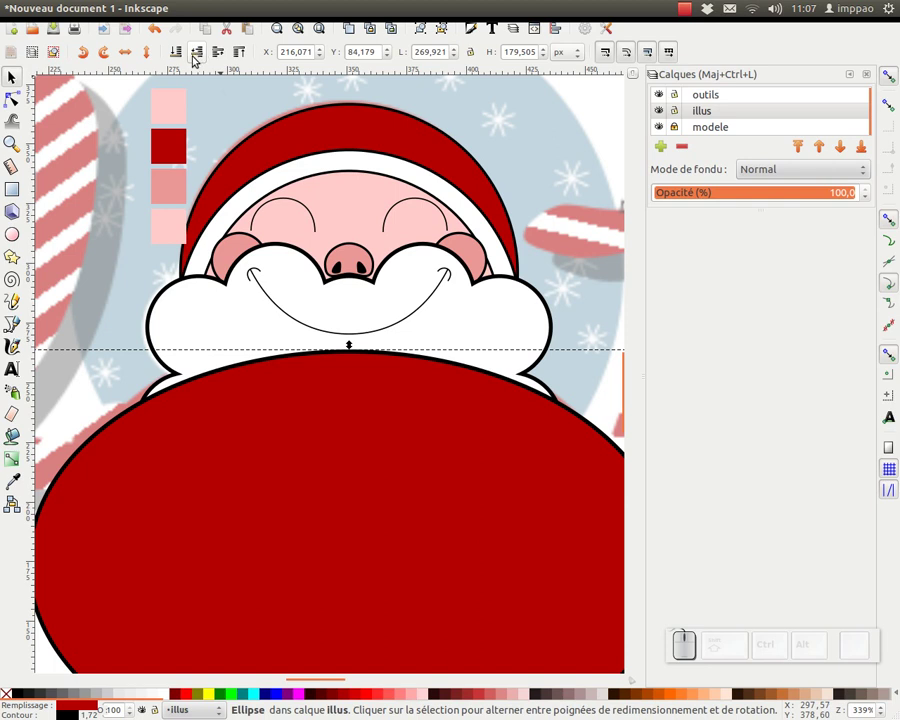
left_click(199, 51)
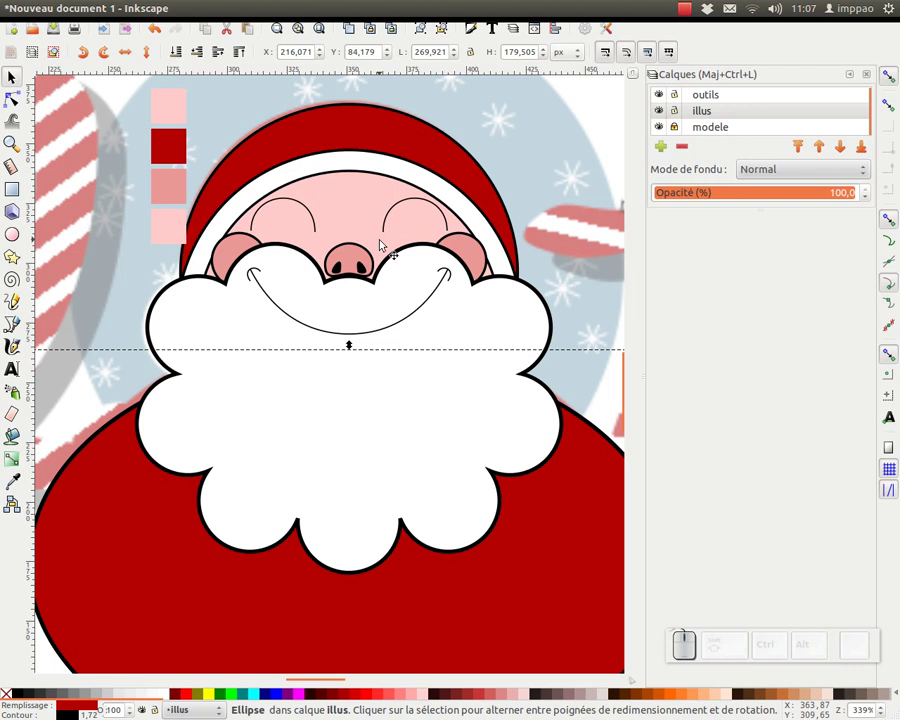
key("KP_Subtract")
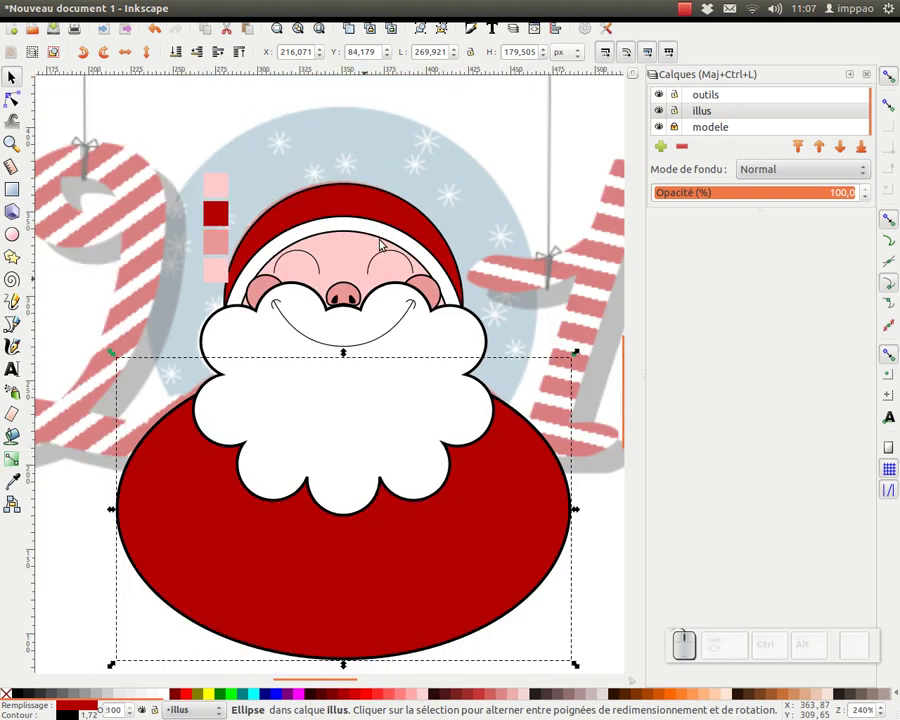
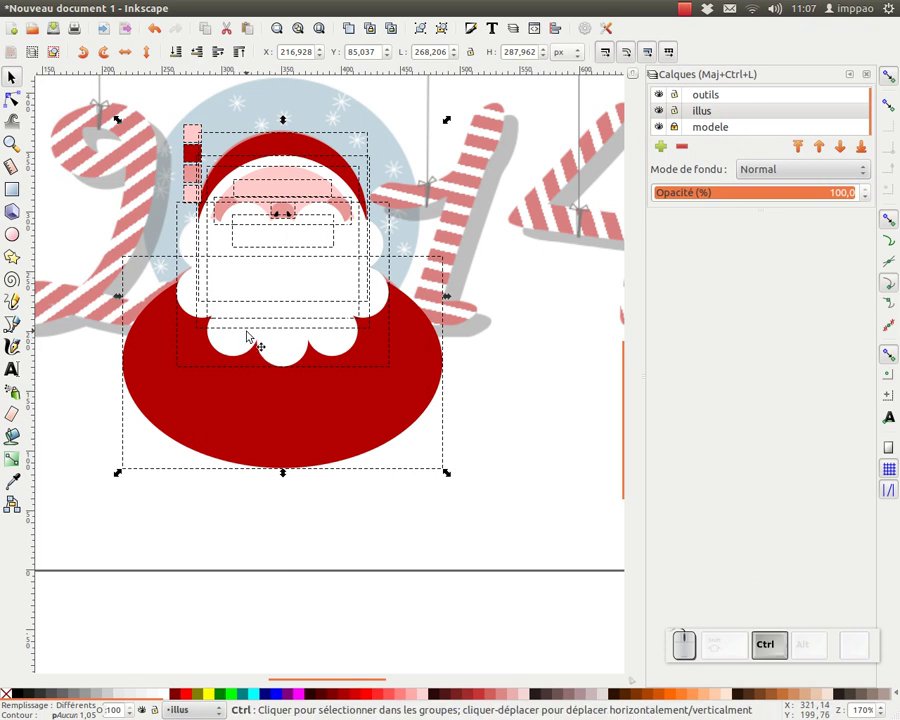
Select Santa's shapes except the eyes and smile and open the Fill and Stroke settings
key("ctrl+z")
left_click_drag(263, 194, 263, 180)
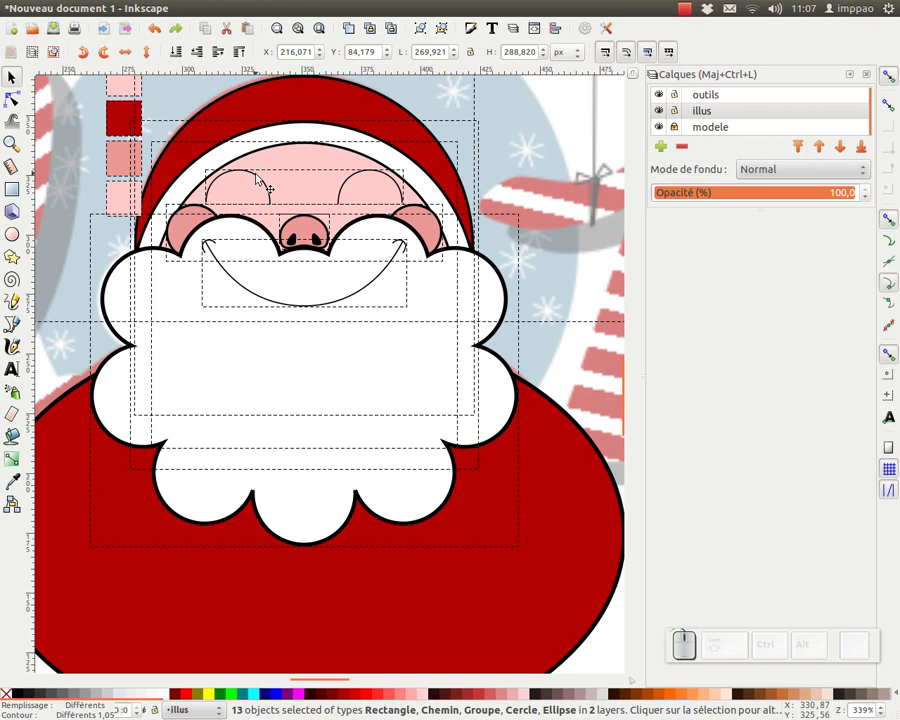
left_click(267, 180)
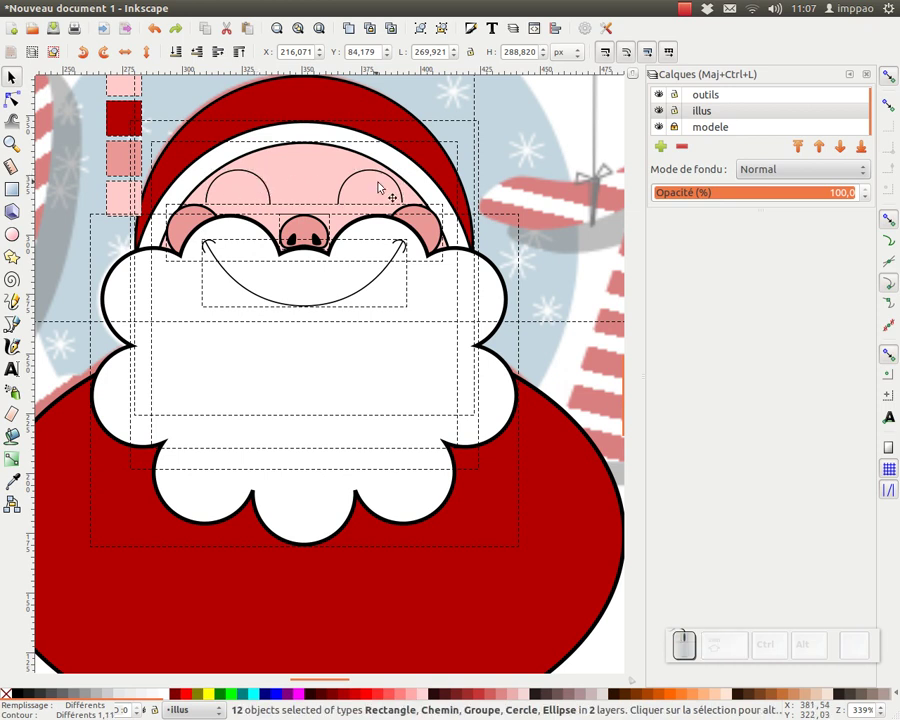
left_click(259, 302)
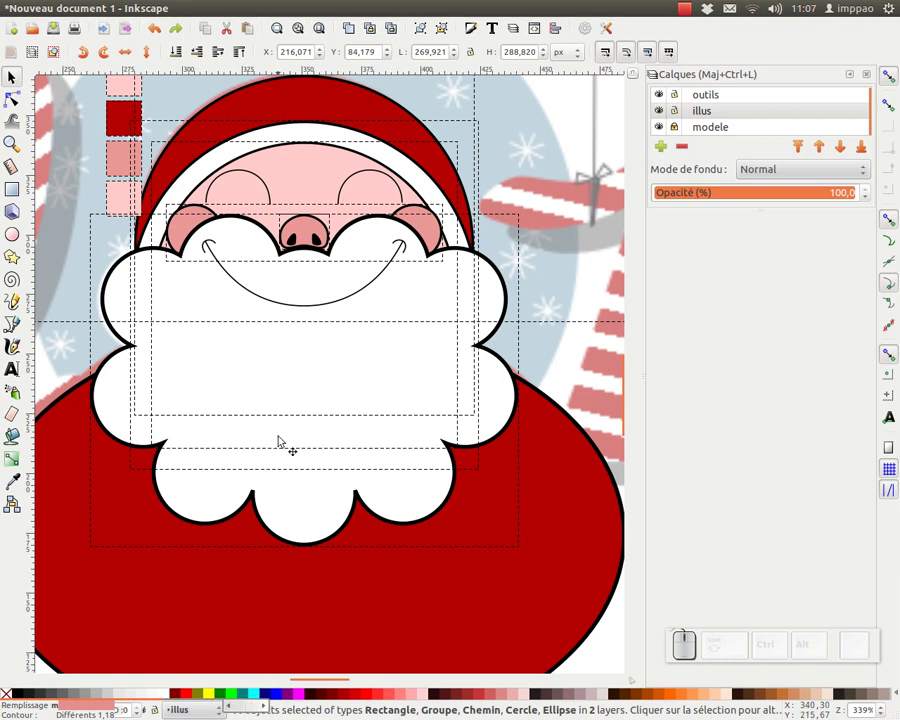
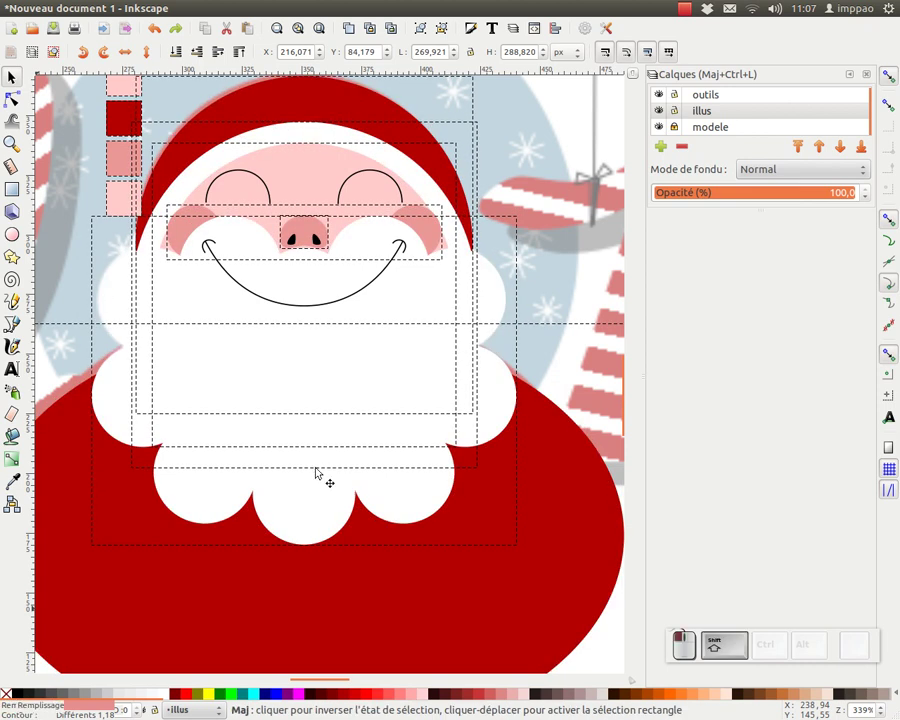
key("KP_Subtract")
key("KP_Subtract")
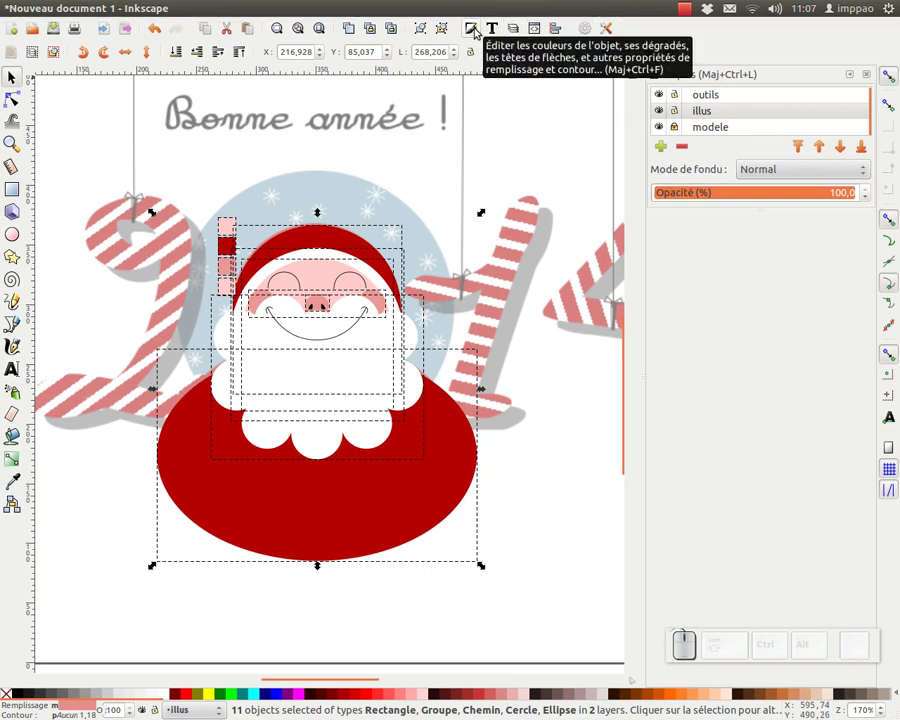
left_click(476, 25)
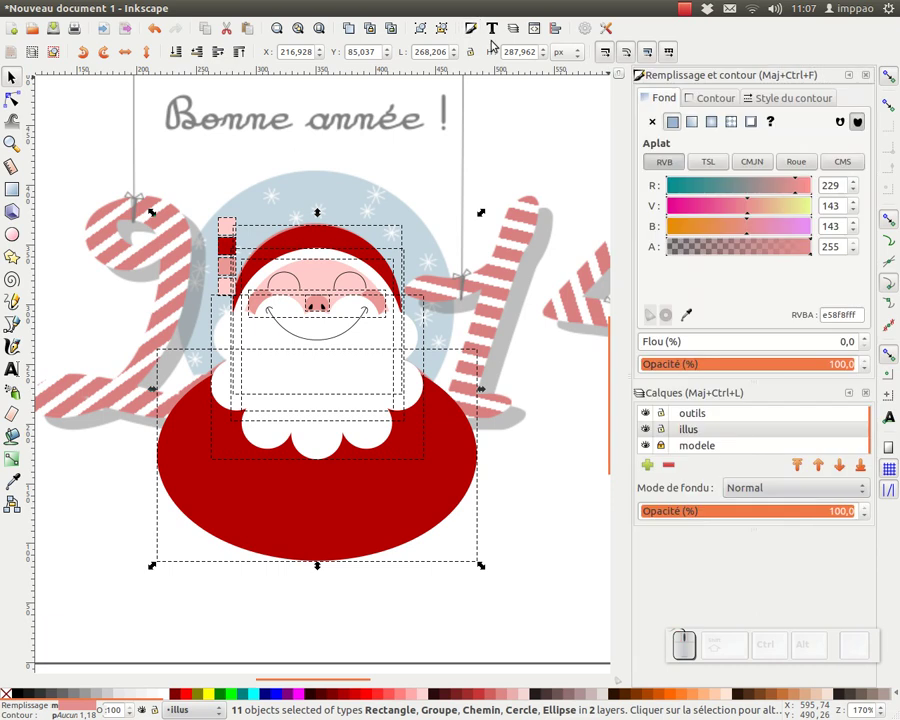
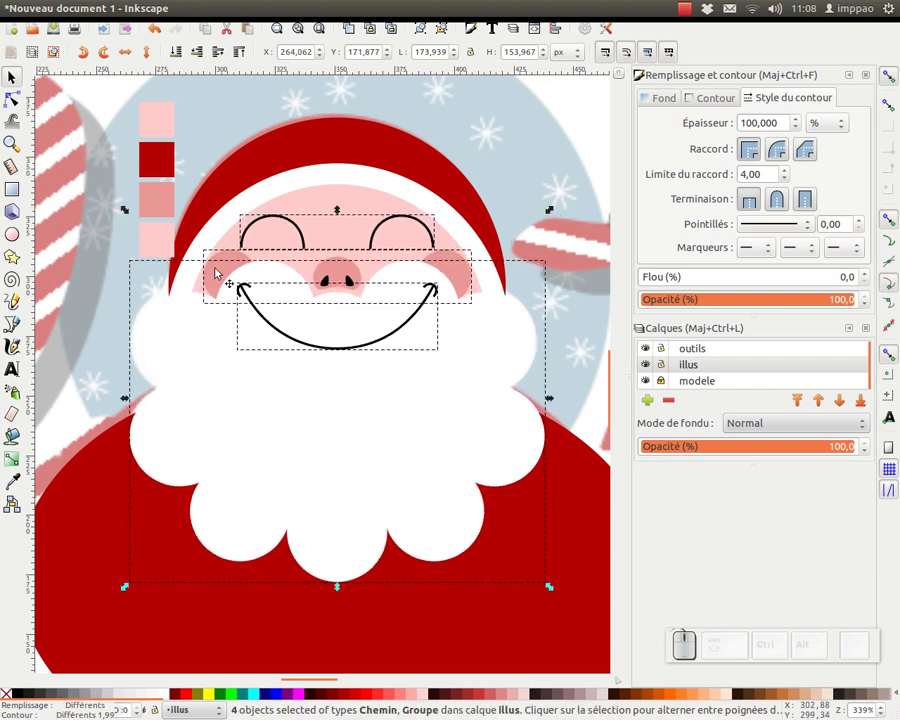
Zoom out and drag the colour swatch column to the upper right, clear of Santa
key("KP_Subtract")
left_click_drag(384, 552, 264, 292)
left_click_drag(254, 223, 237, 247)
left_click_drag(273, 235, 581, 197)
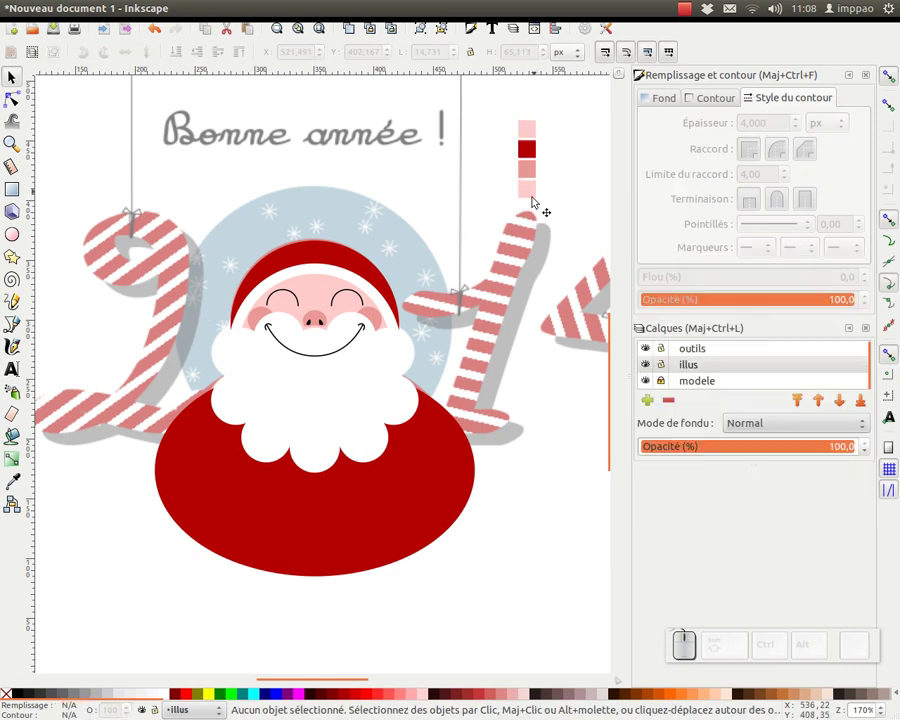
Make the modele layer current and switch to the Ellipse tool for the blue-grey circle
left_click(704, 388)
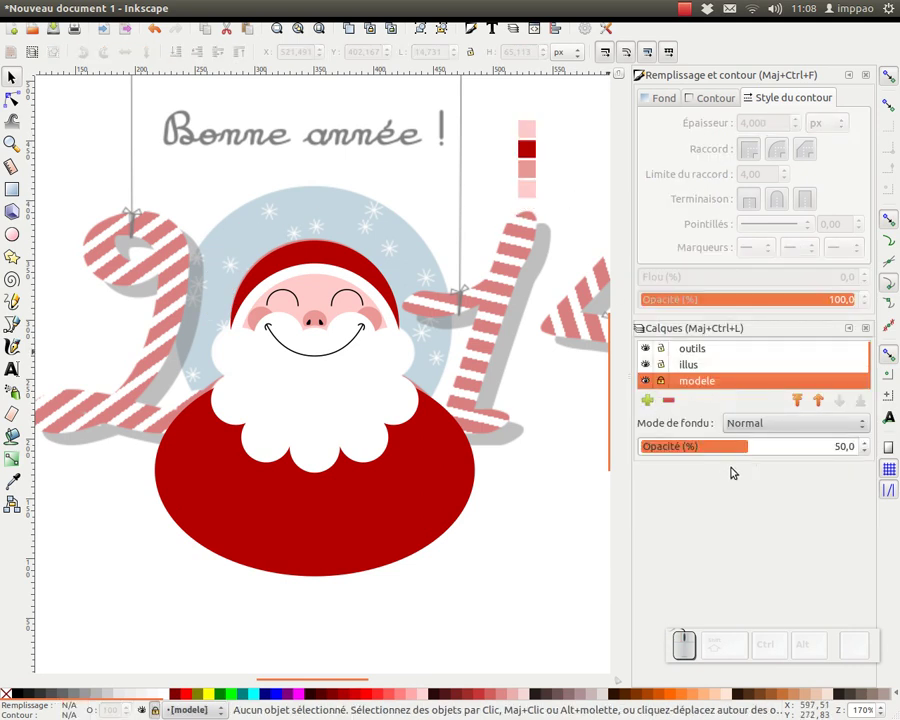
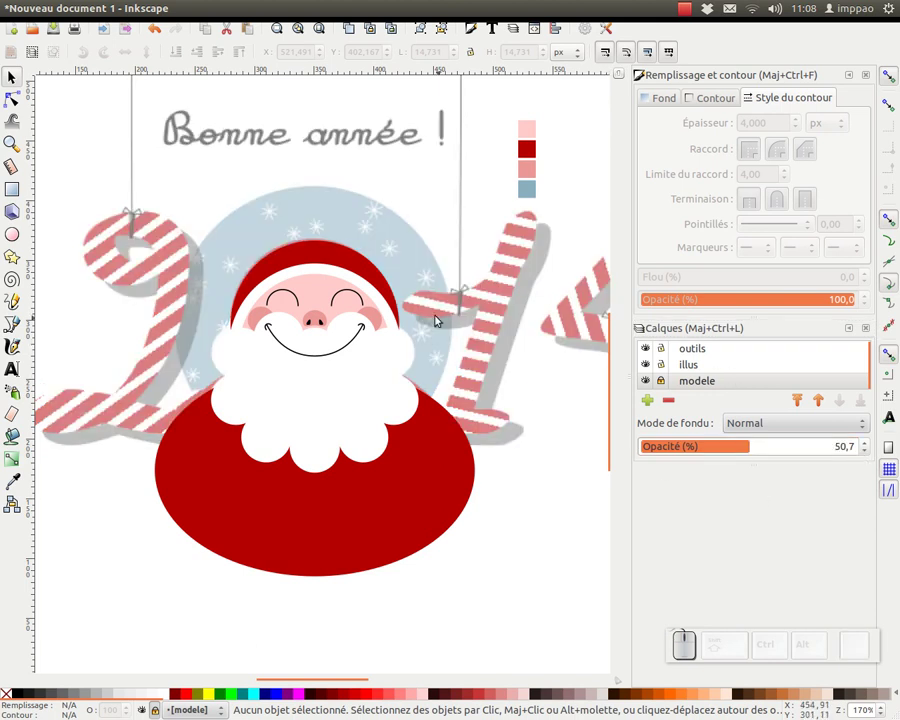
left_click(17, 239)
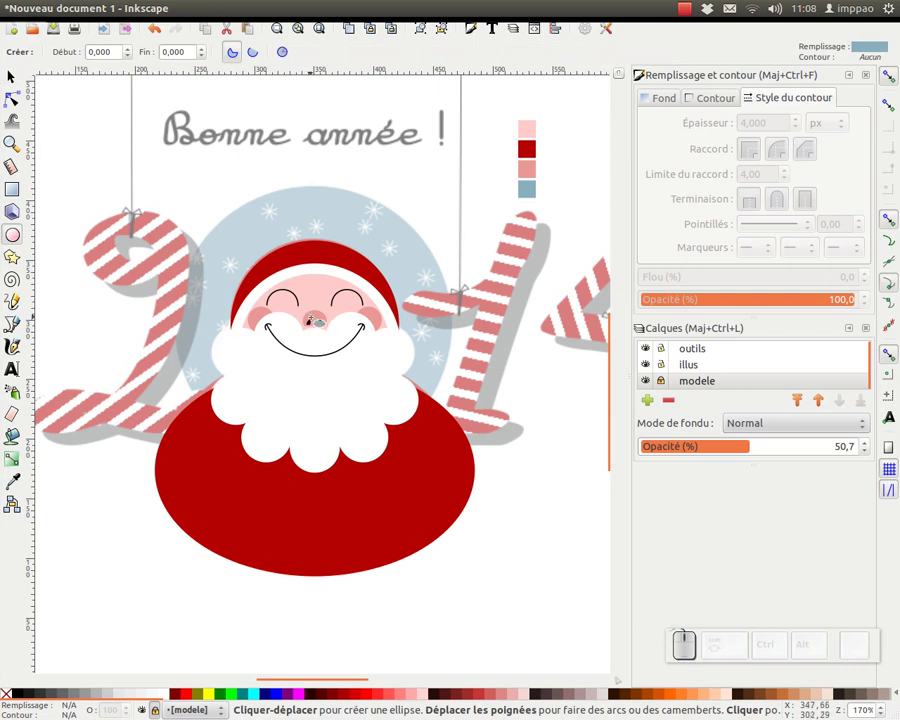
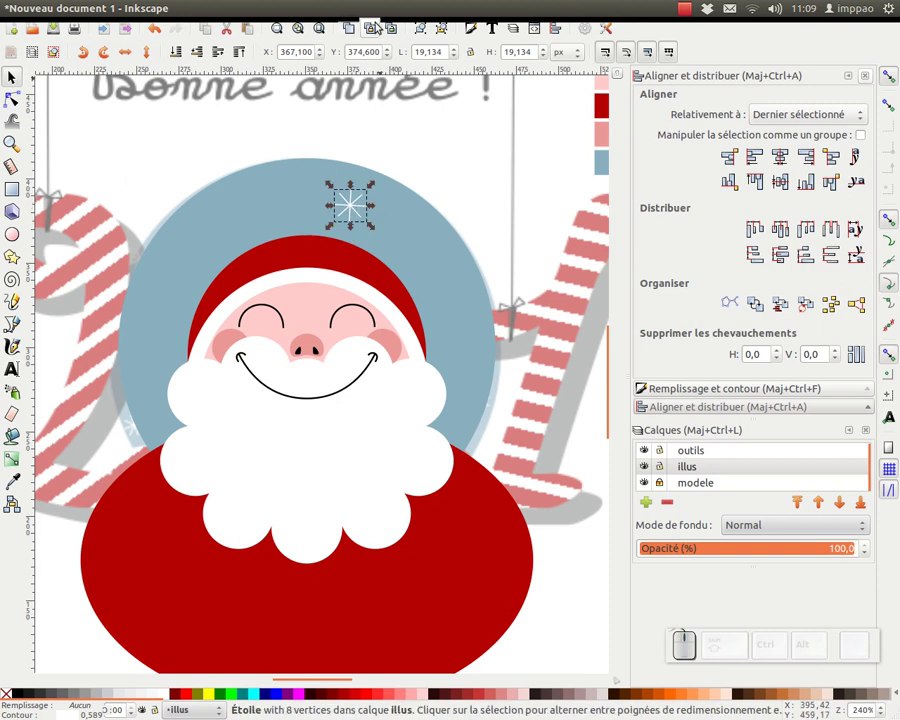
Clone the snowflake, place the copy left on the circle and group all snowflakes
left_click(375, 33)
left_click_drag(349, 211, 283, 202)
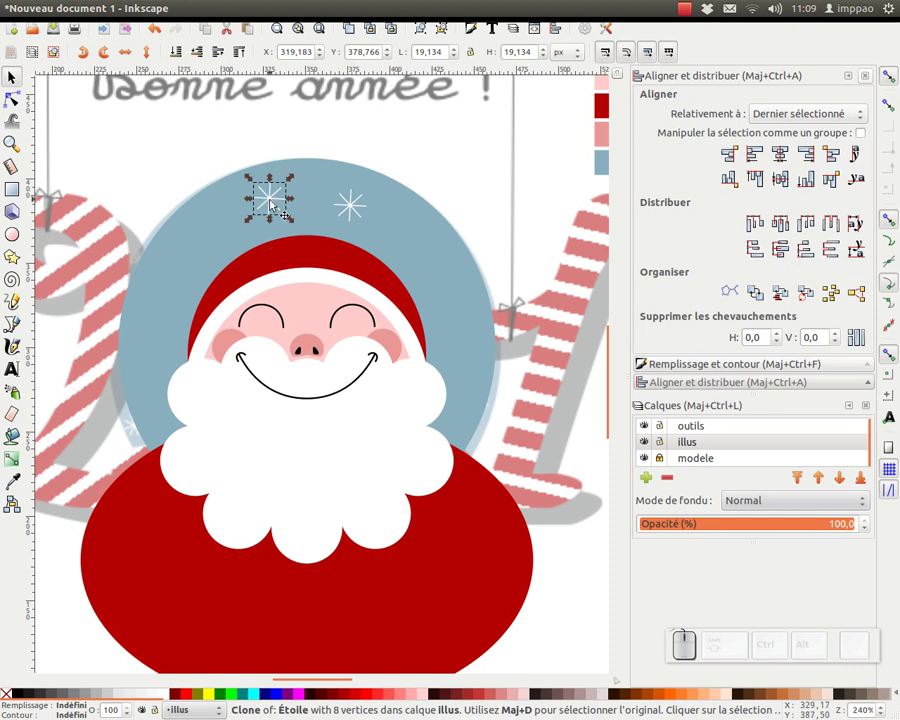
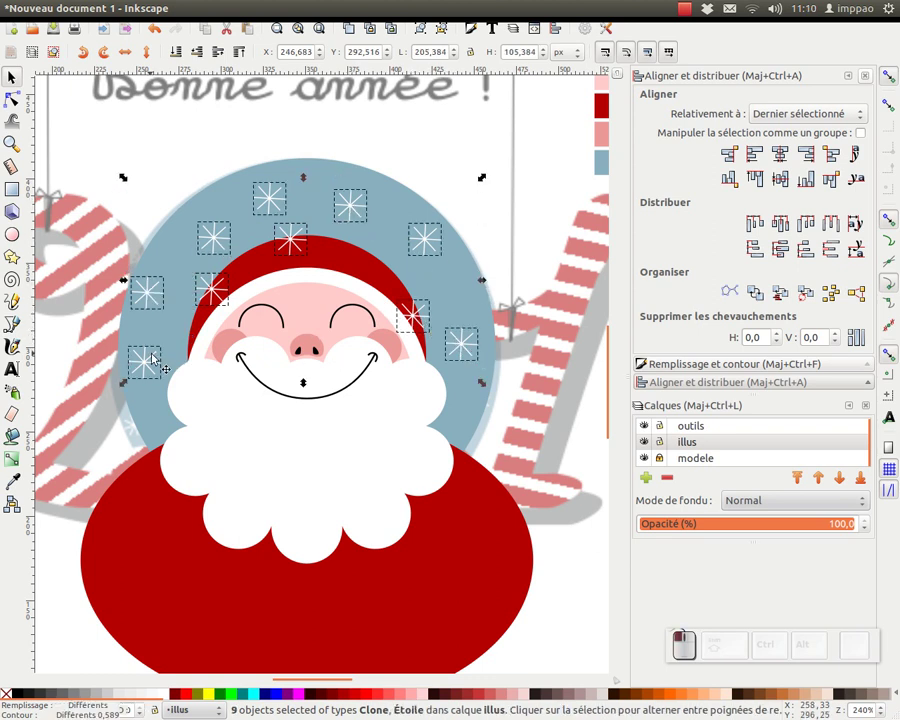
left_click(422, 37)
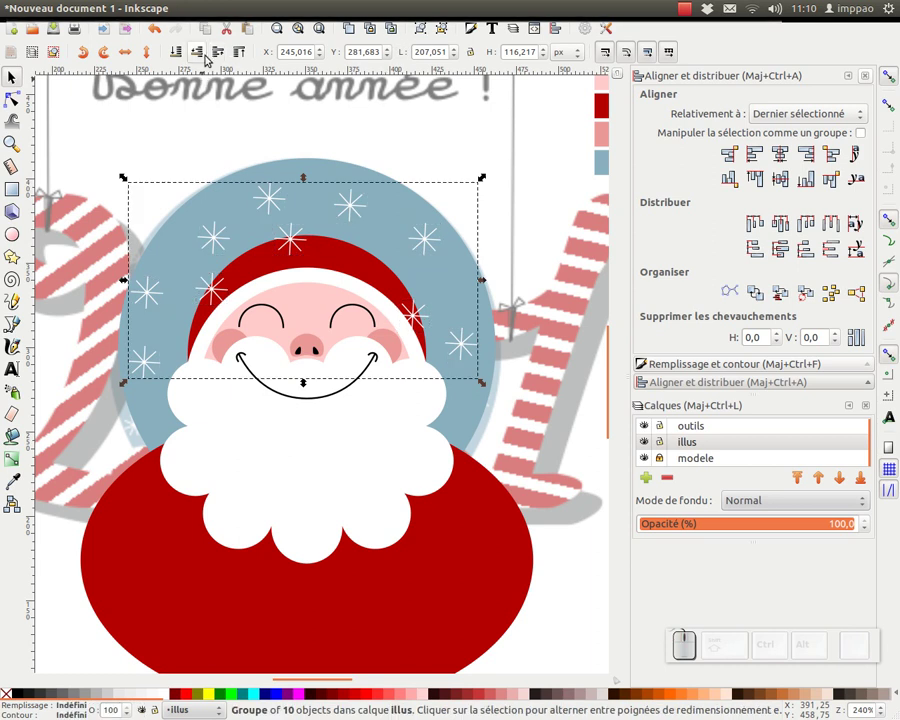
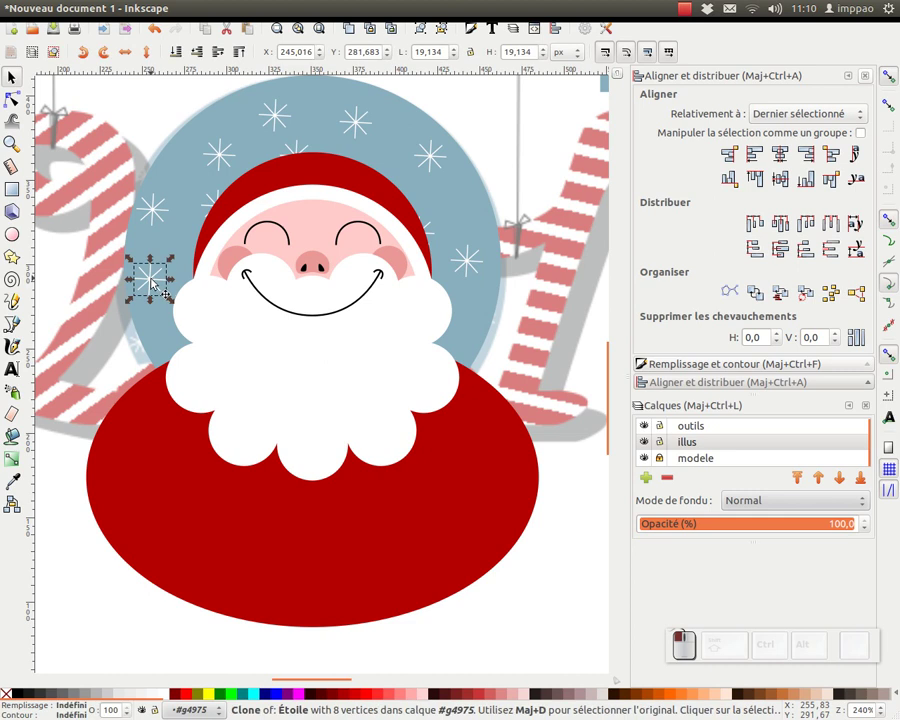
Resize individual snowflakes one by one so their sizes vary across the circle
left_click_drag(142, 271, 152, 223)
left_click(152, 223)
left_click_drag(178, 194, 287, 125)
left_click(270, 123)
left_click_drag(299, 144, 226, 166)
left_click_drag(218, 159, 389, 135)
left_click(425, 157)
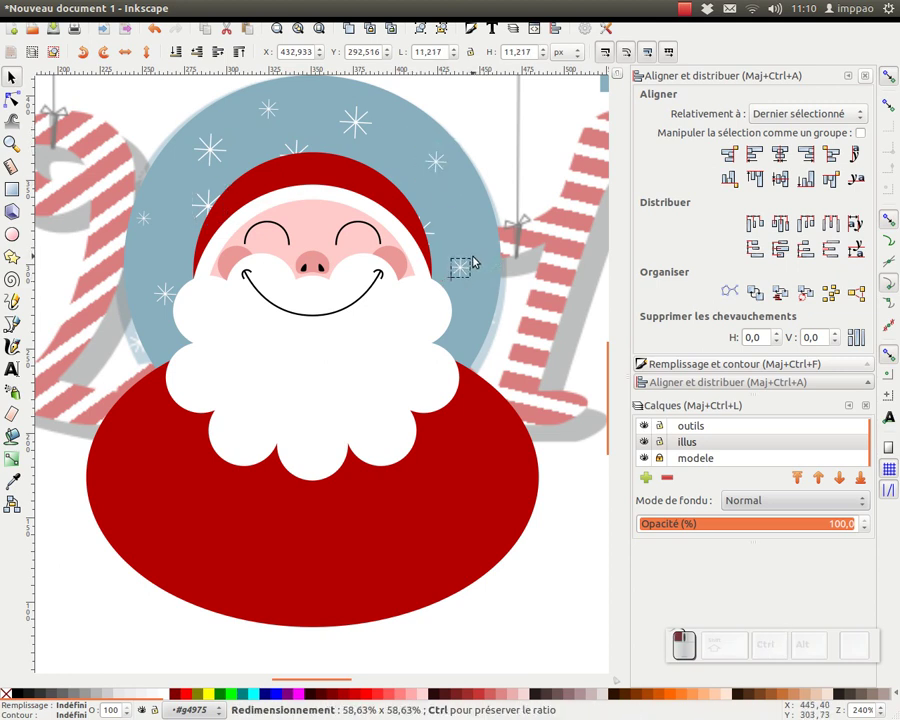
left_click(272, 114)
Zoom out and reposition a further snowflake copy on the blue circle
key("space")
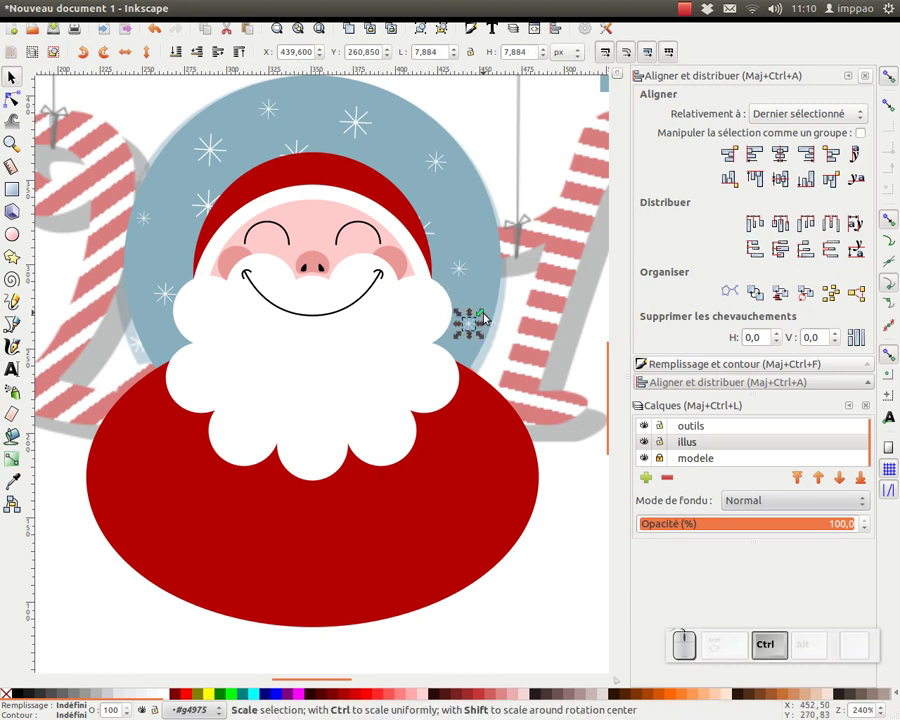
left_click(498, 135)
key("KP_Subtract")
left_click(482, 353)
left_click(81, 145)
left_click_drag(327, 209, 261, 197)
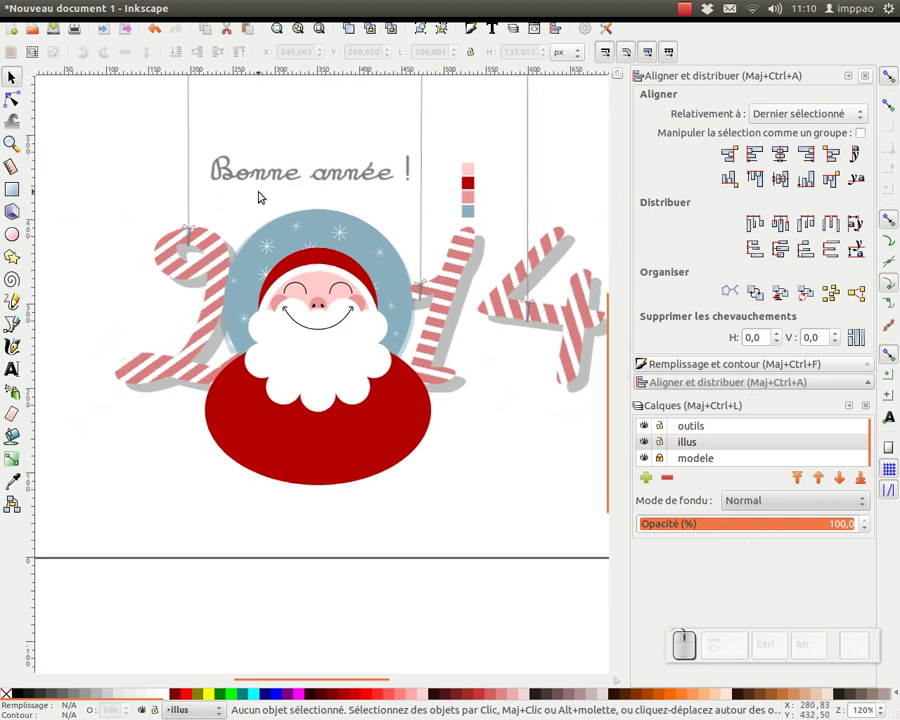
Clone the blue circle behind Santa and clip Santa's figure to that round shape
left_click(79, 183)
left_click(333, 354)
middle_click(326, 278)
left_click(378, 196)
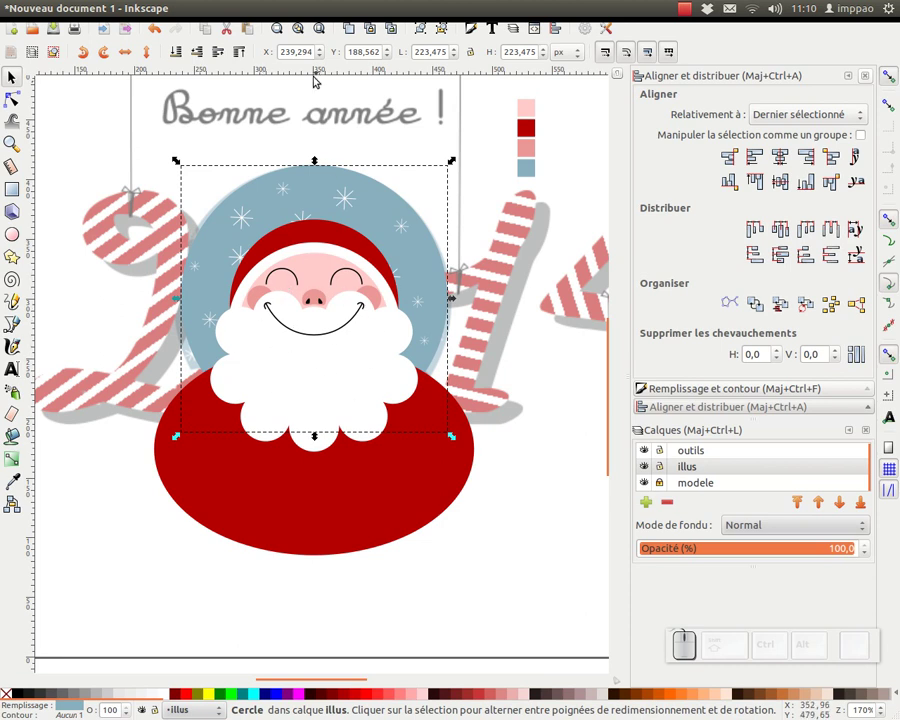
left_click(373, 29)
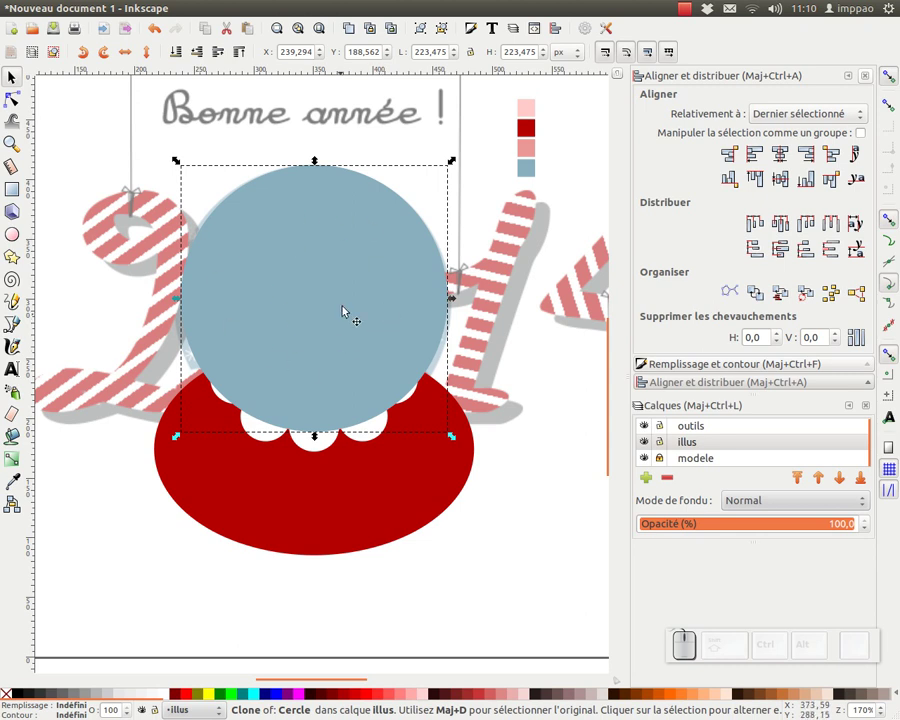
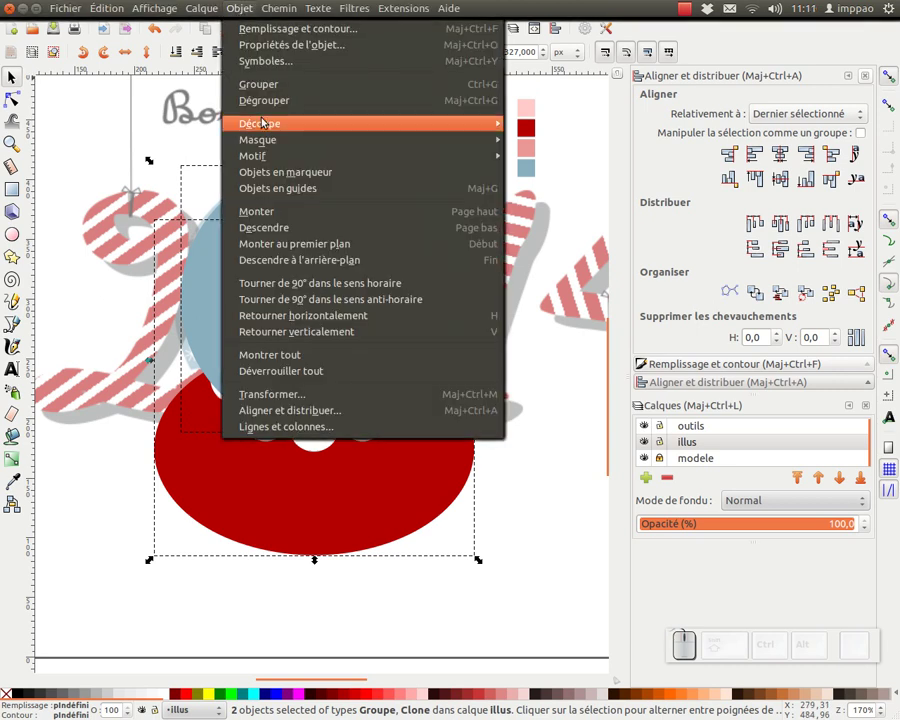
left_click(545, 129)
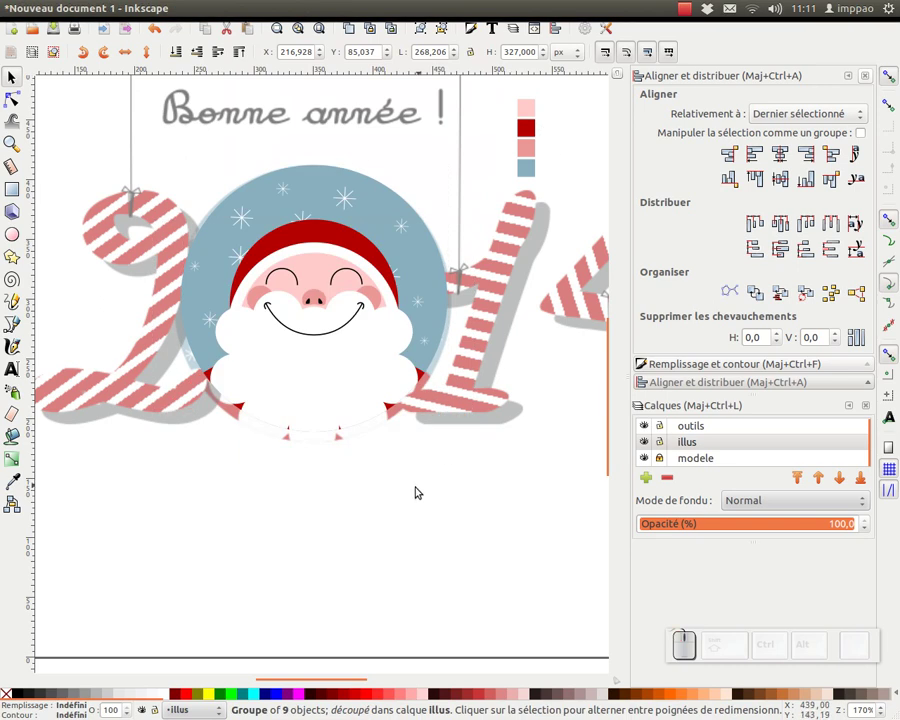
Rubber-band select the Santa portrait with the snowflake circle, group it and deselect
left_click(356, 525)
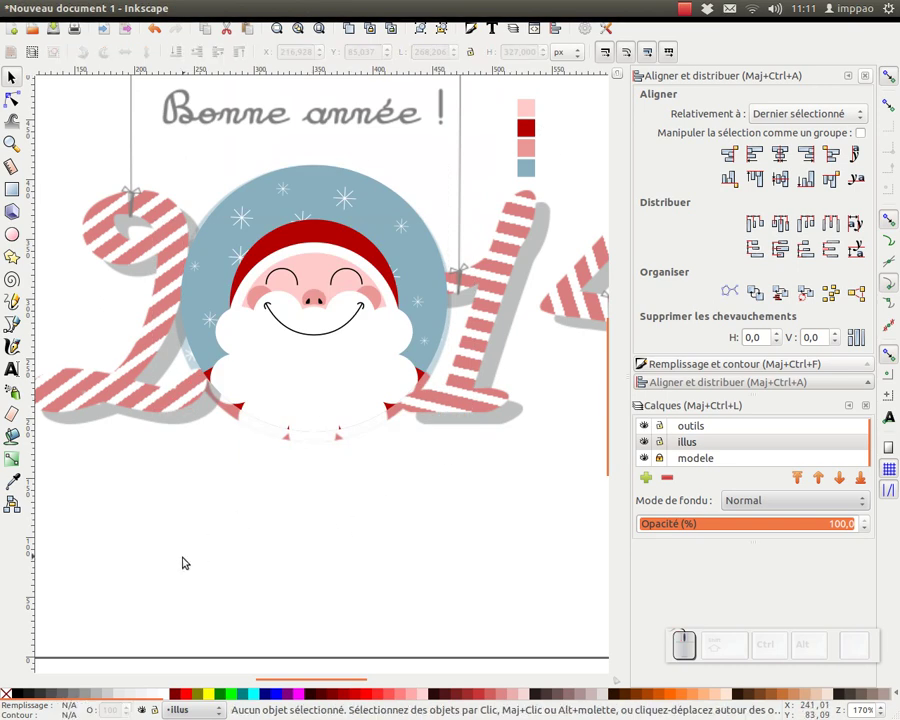
left_click_drag(122, 551, 555, 151)
left_click_drag(507, 134, 390, 357)
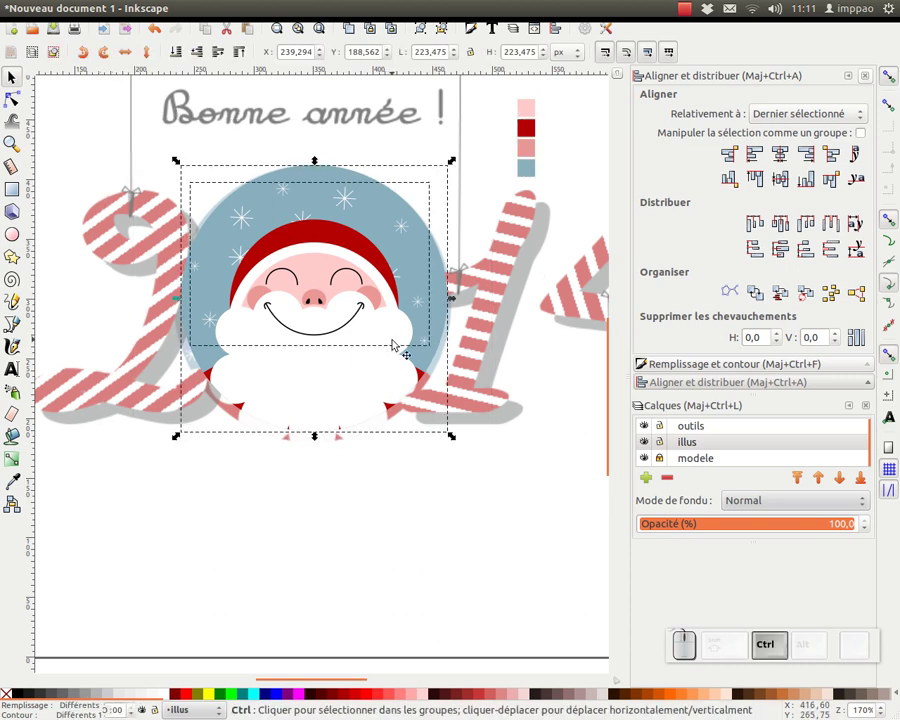
left_click(426, 35)
left_click(500, 531)
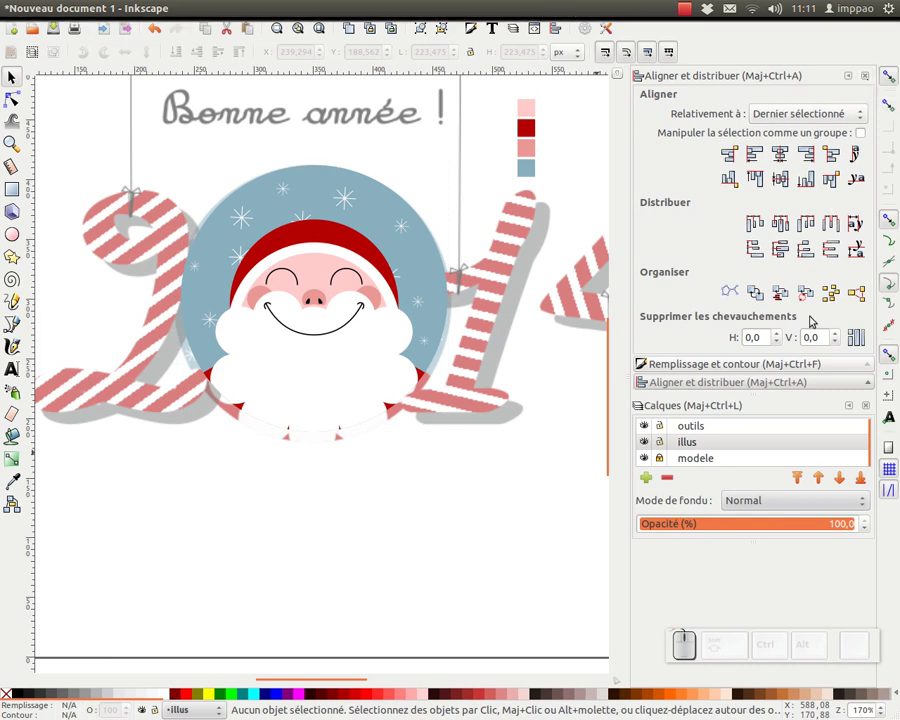
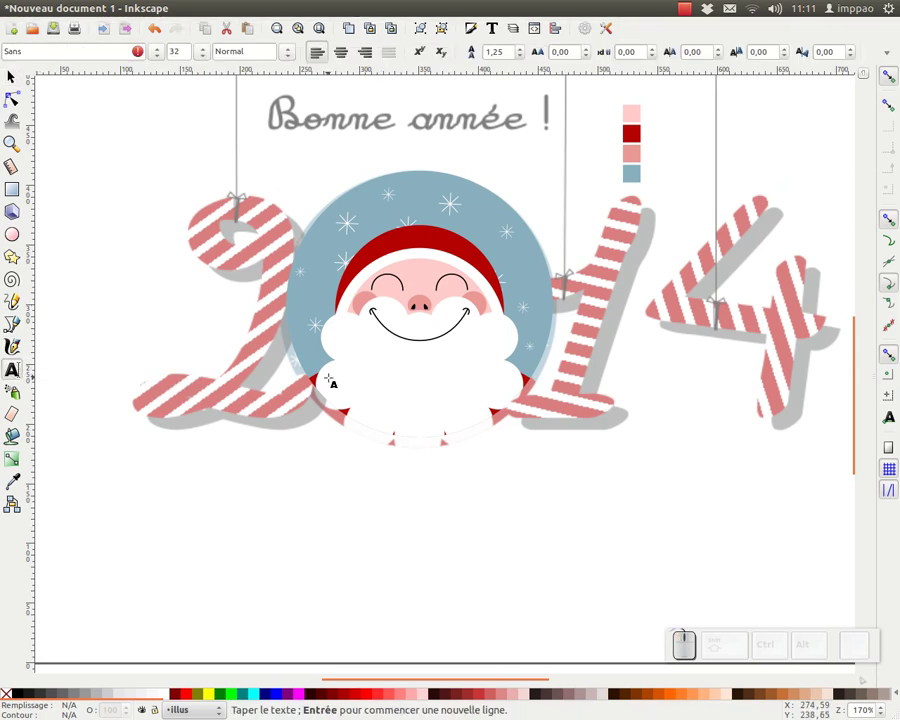
Enter '2014' as a new text object and select all of it
key("KP_2")
key("KP_0")
key("KP_1")
key("KP_4")
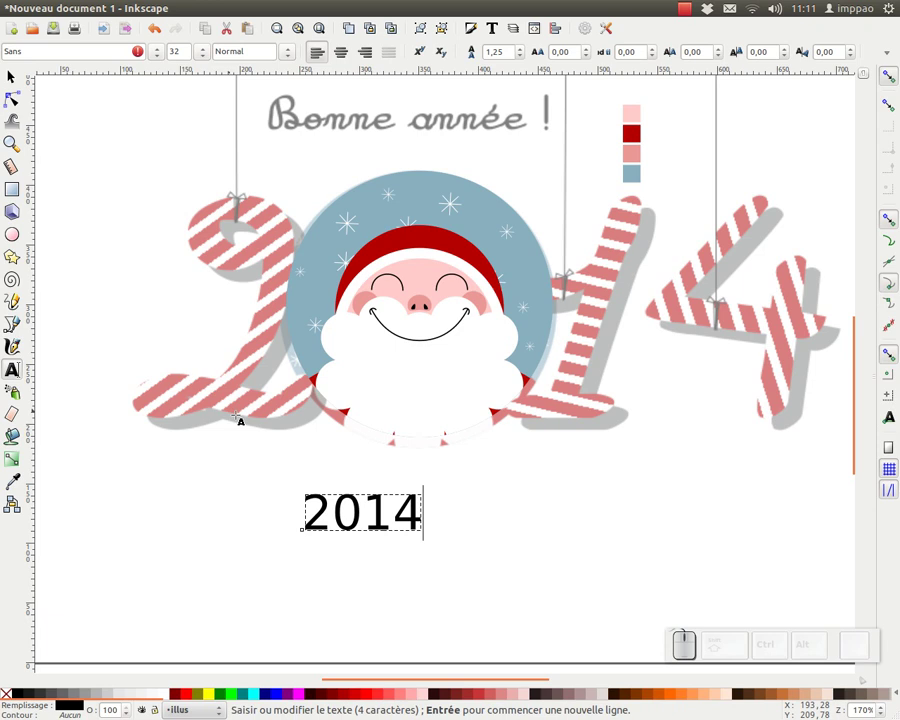
key("ctrl+a")
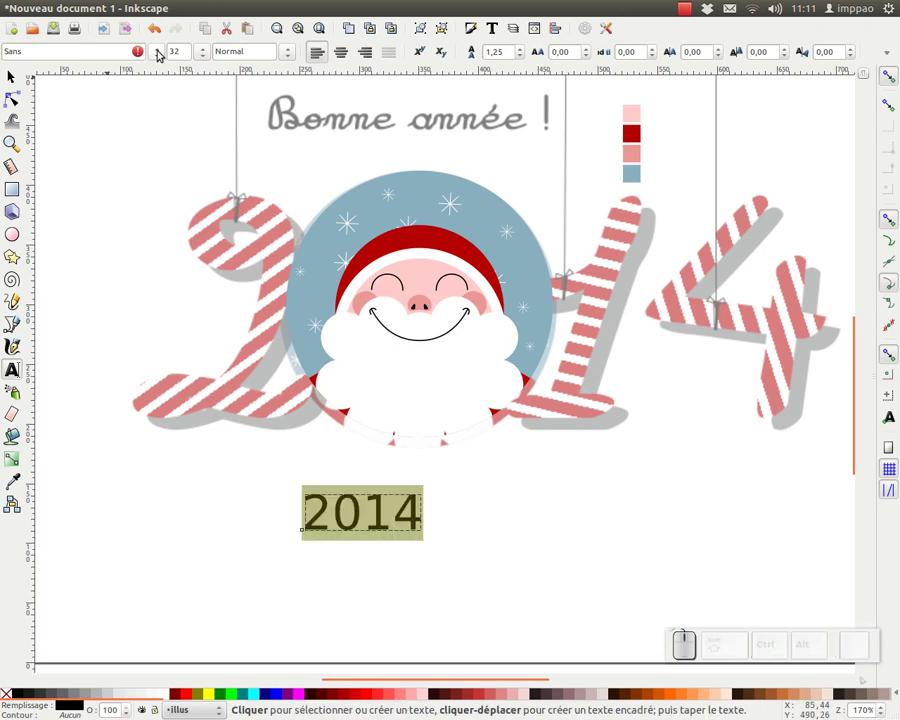
Choose the UnPilgi script font for the year from the font family list
left_click(161, 57)
left_click(161, 57)
scroll("down", 3)
scroll("up", 3)
left_click(161, 61)
scroll("down", 3)
scroll("down", 3)
scroll("down", 3)
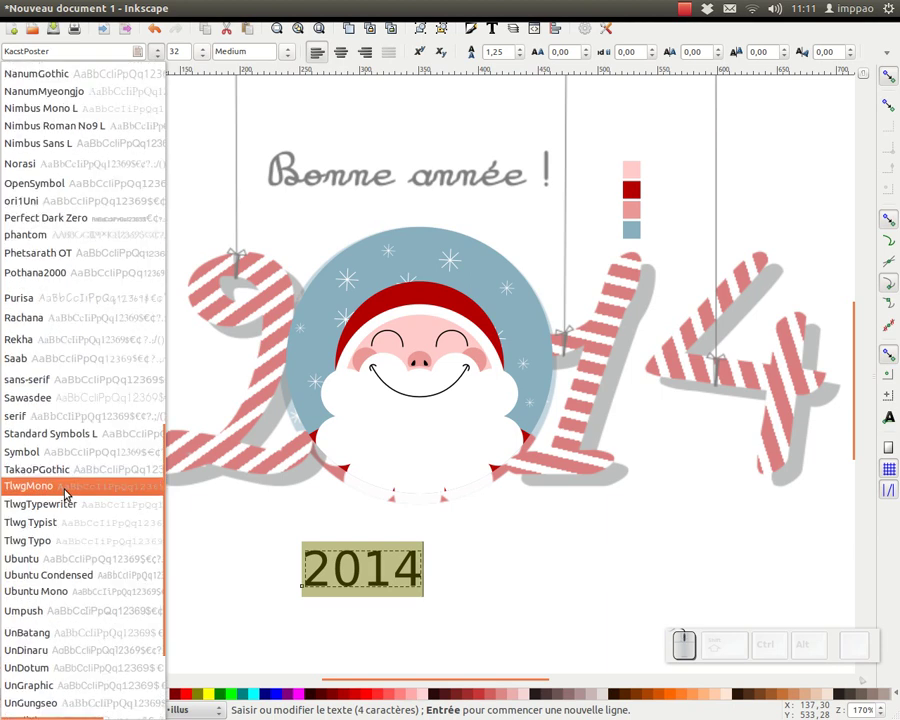
scroll("down", 3)
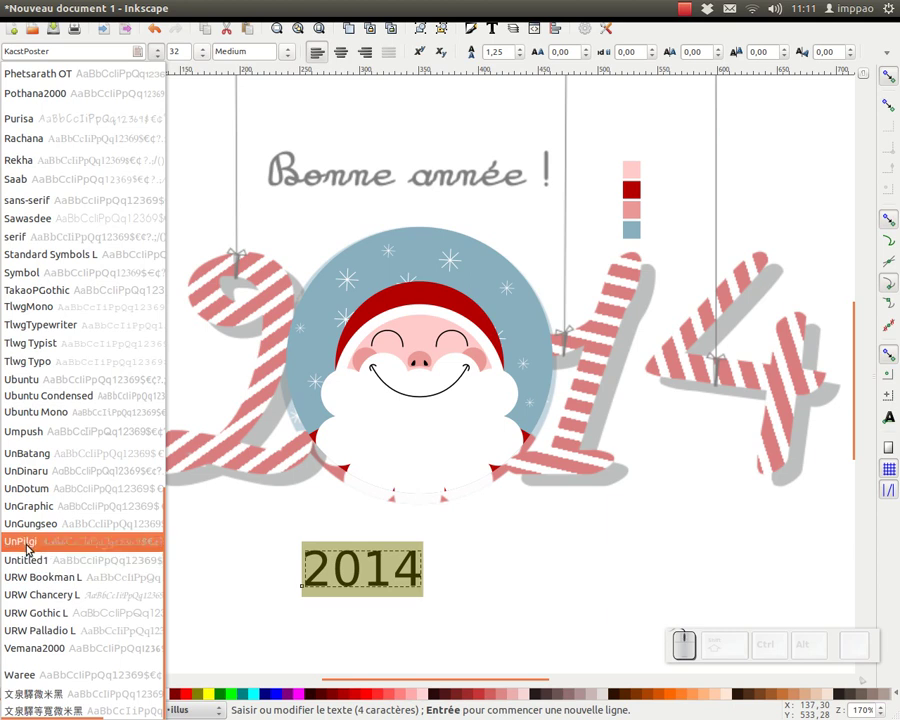
left_click(32, 547)
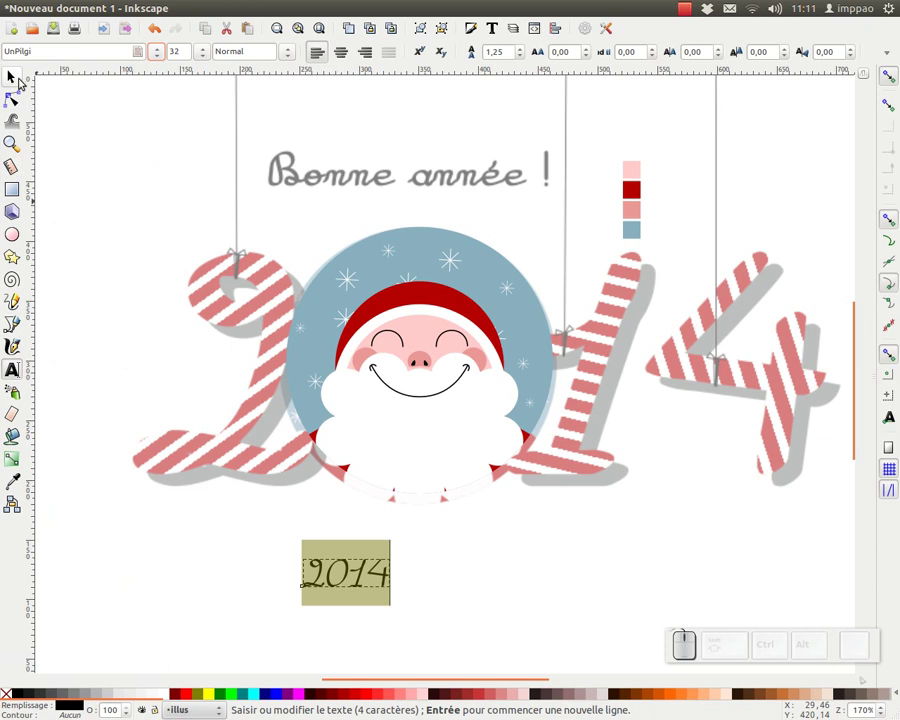
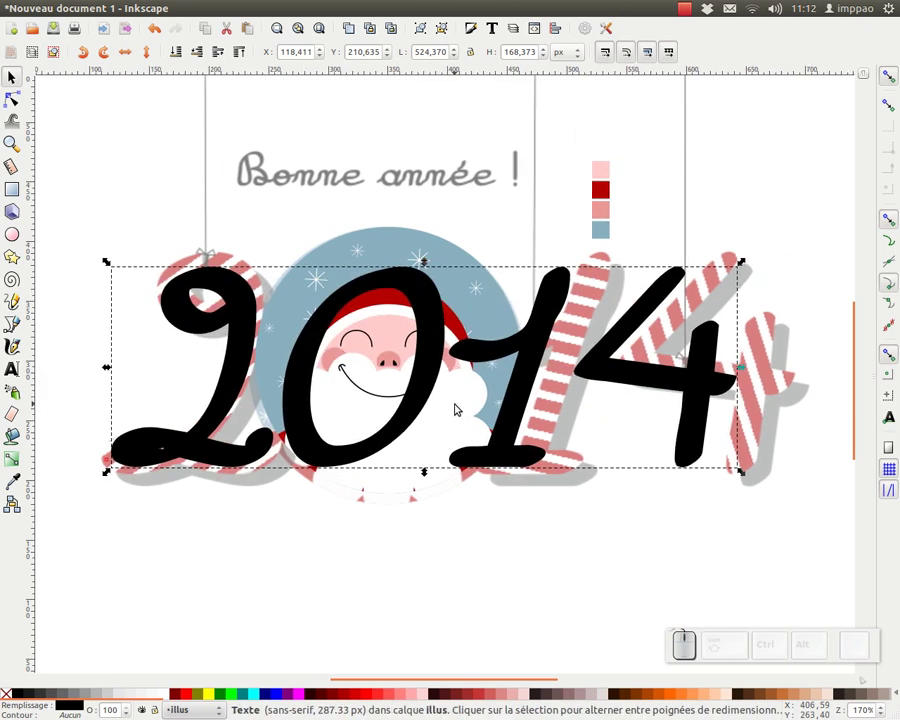
Fit the page, move and scale the 2014 over the model digits, then ungroup into separate shapes
key("KP_Subtract")
left_click(662, 299)
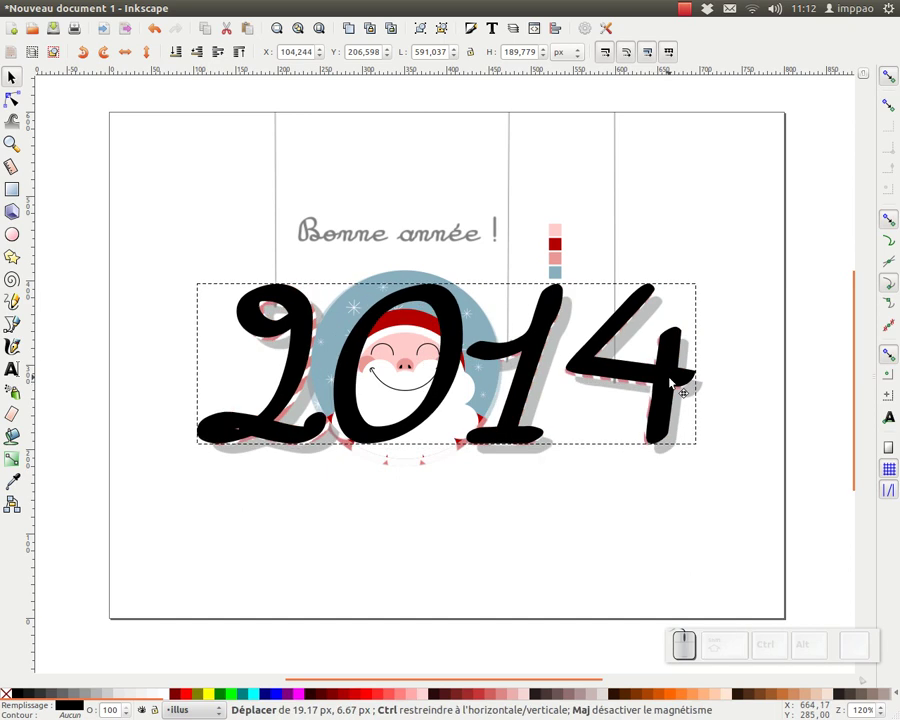
left_click(196, 451)
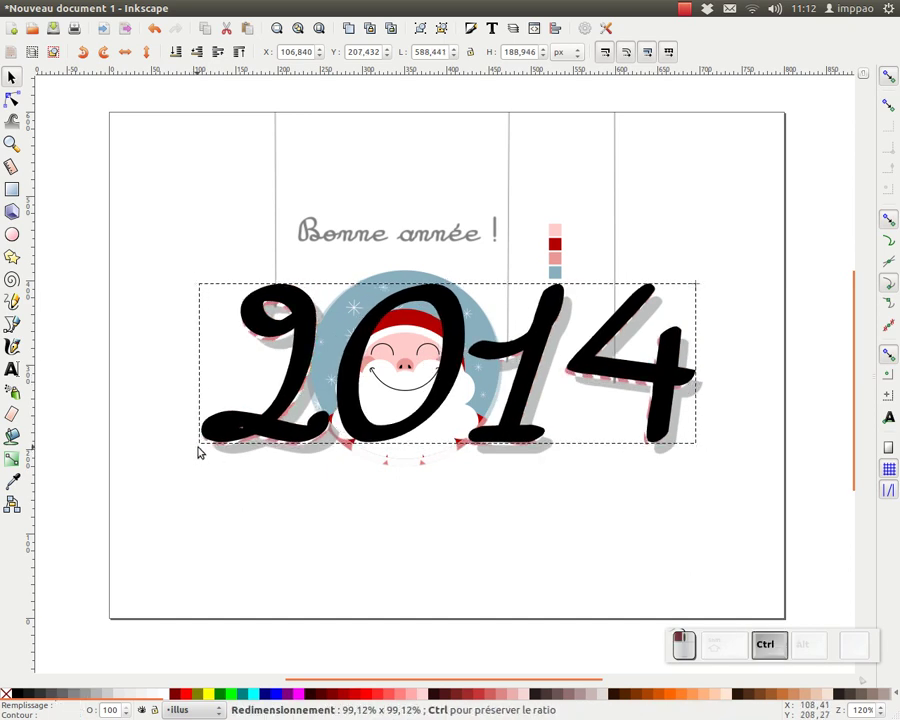
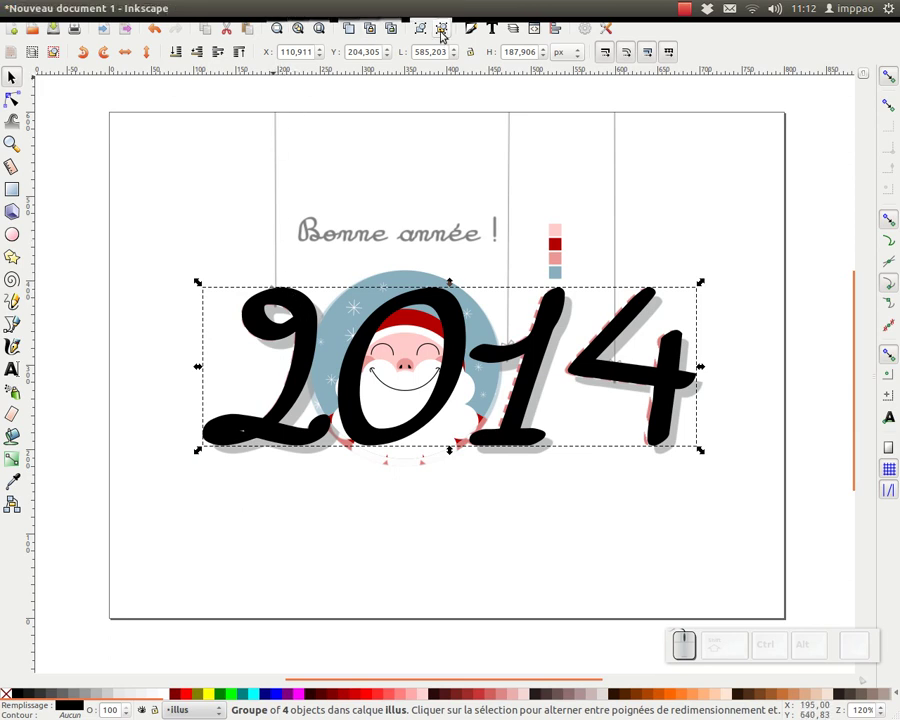
left_click(444, 36)
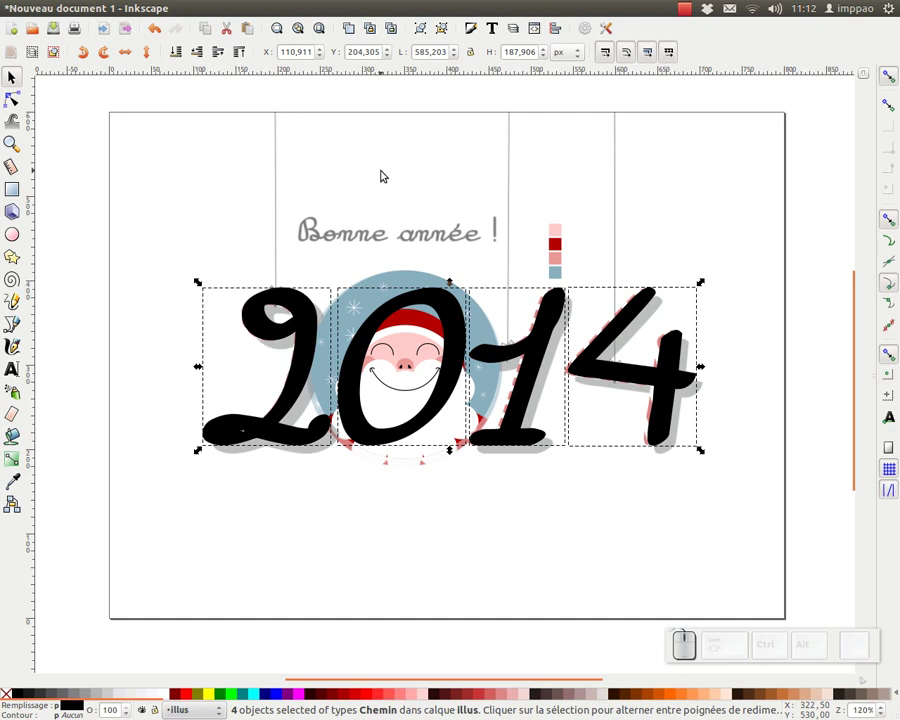
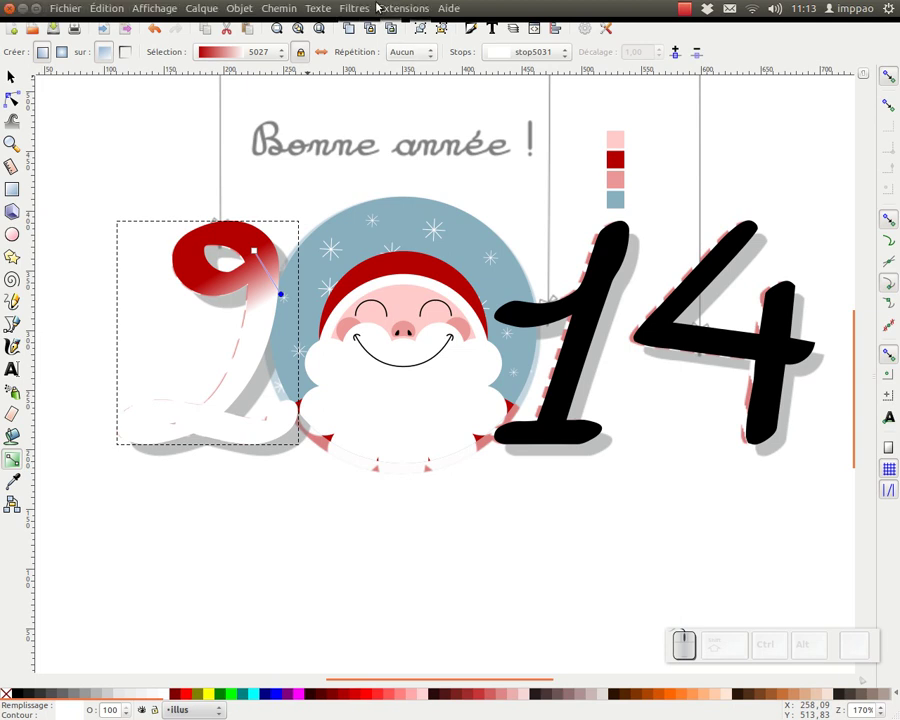
Bring up Fill and Stroke showing the linear gradient fill of the digit 2
left_click(476, 31)
left_click(656, 95)
left_click(697, 125)
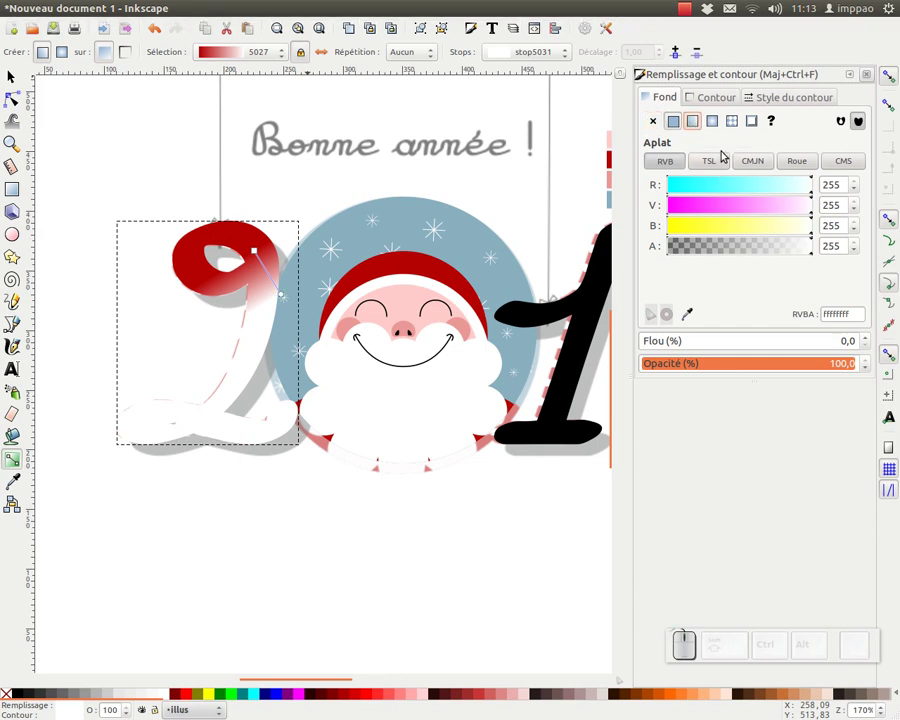
left_click(715, 103)
left_click(662, 103)
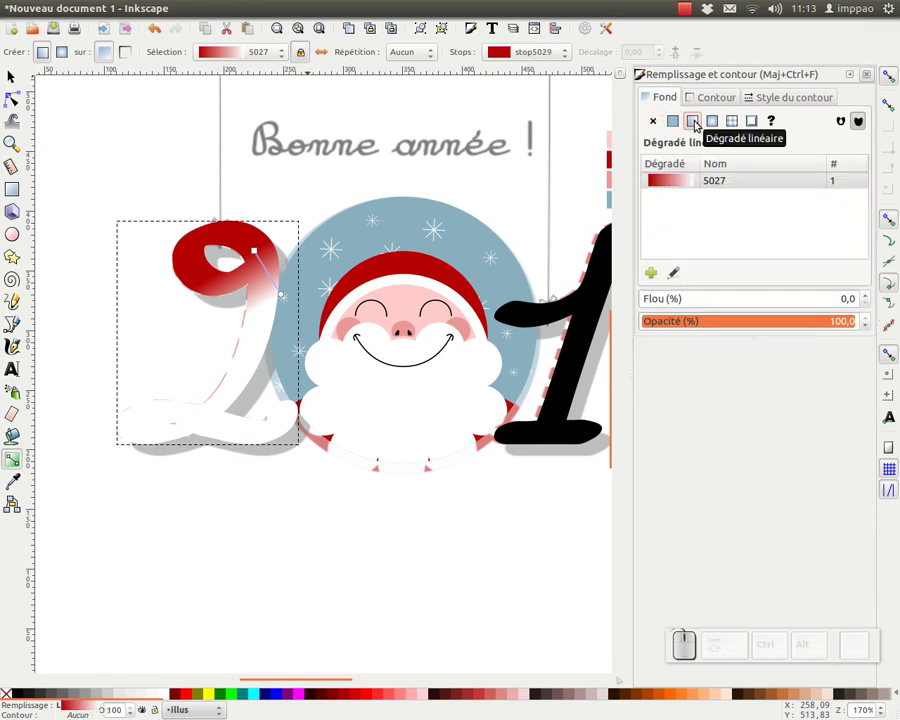
Select gradient 5027 on the 2 and start editing its red-to-white stops
left_click(685, 181)
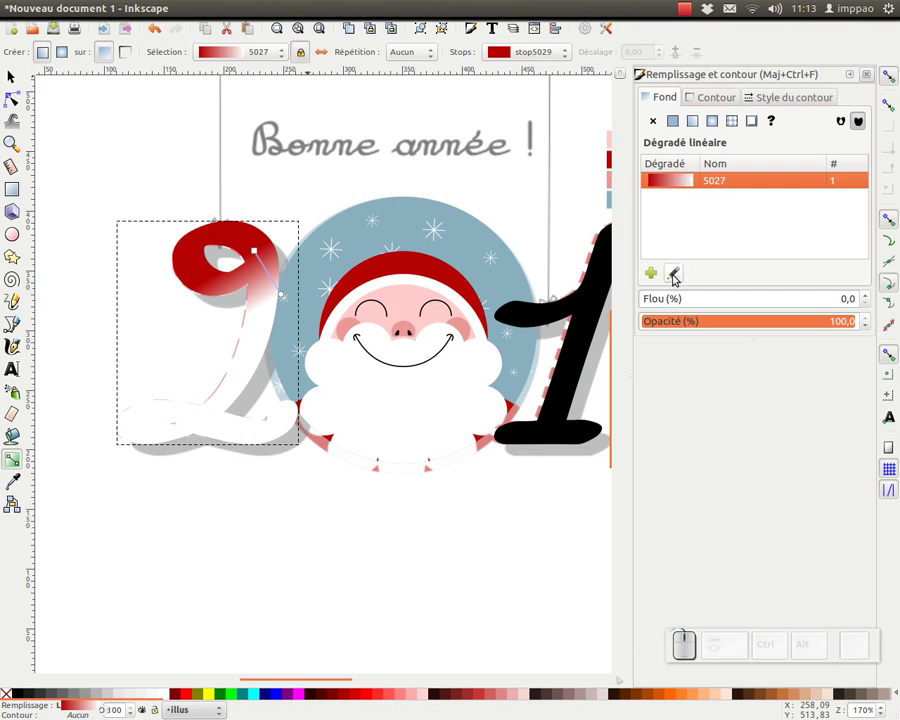
left_click(678, 278)
left_click(678, 278)
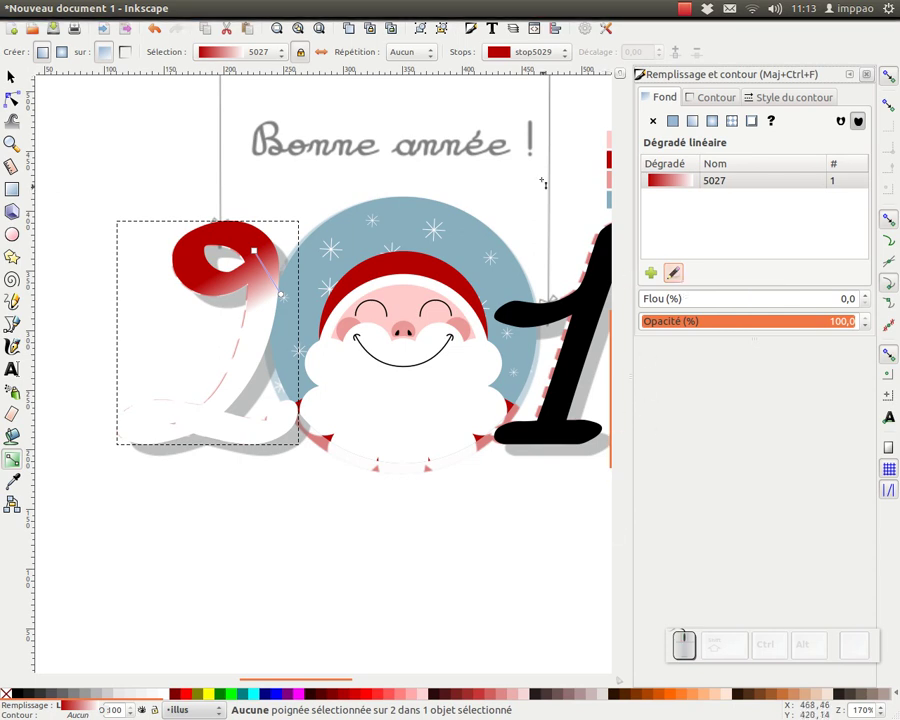
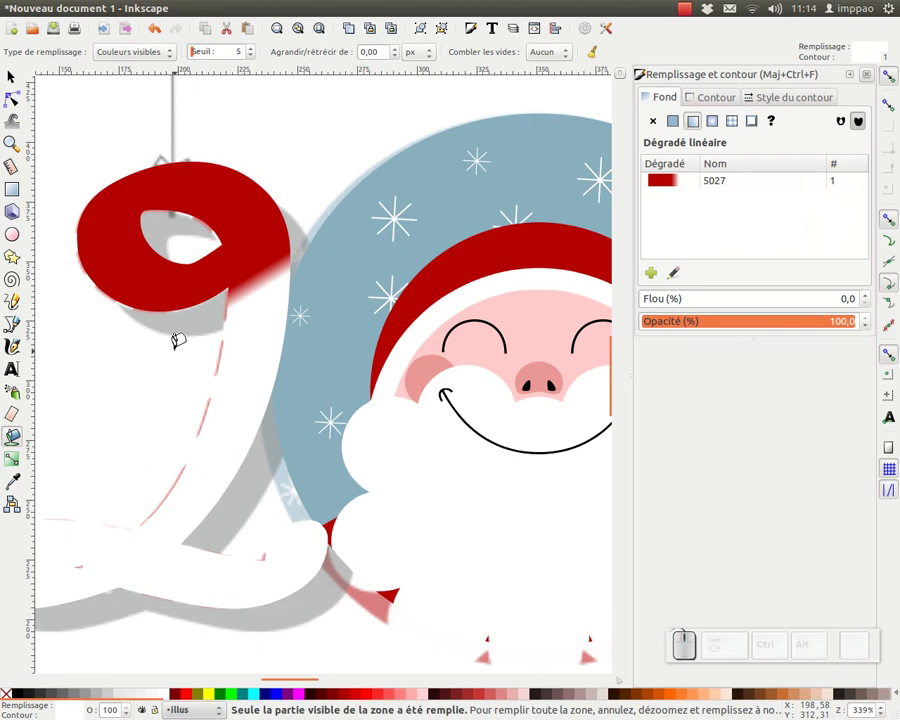
Undo the last action to clear the selection before striping the digits
key("ctrl+z")
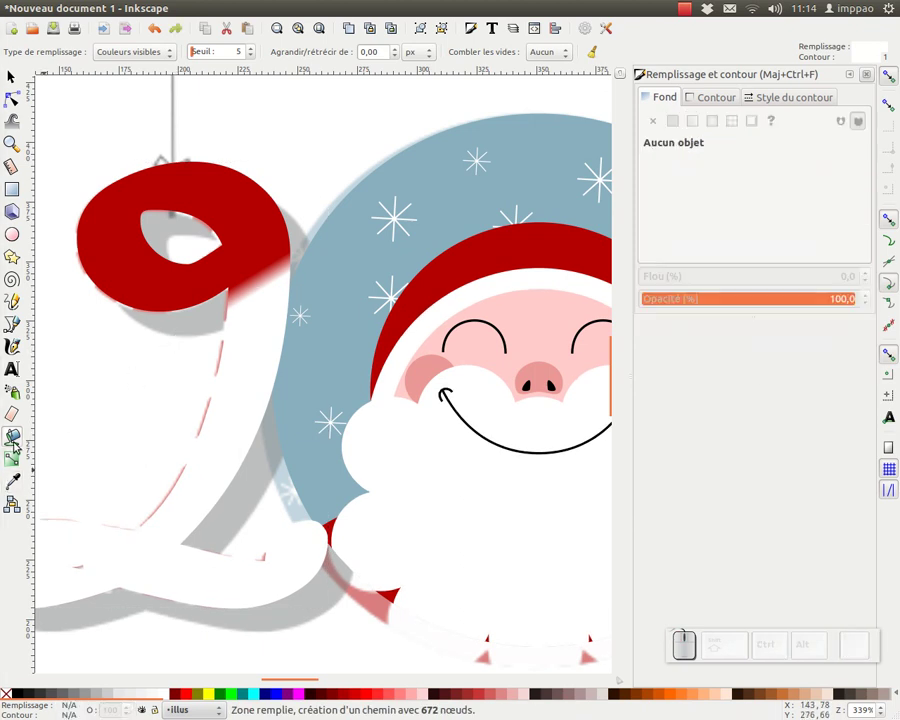
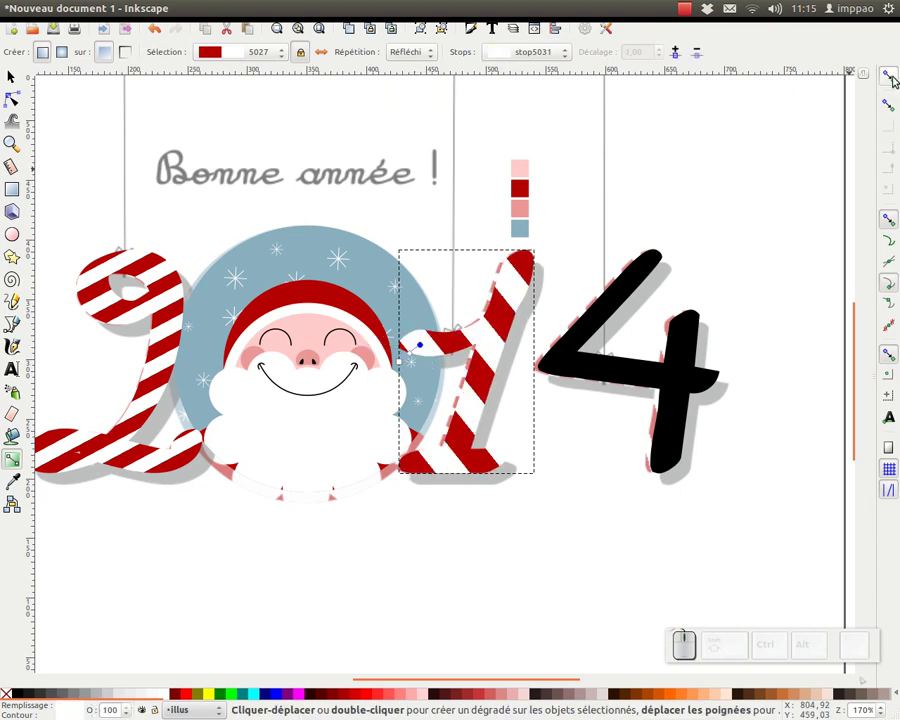
Pick the red stop from the 1's gradient and lay a red gradient across the digit 4
left_click(212, 161)
left_click(212, 161)
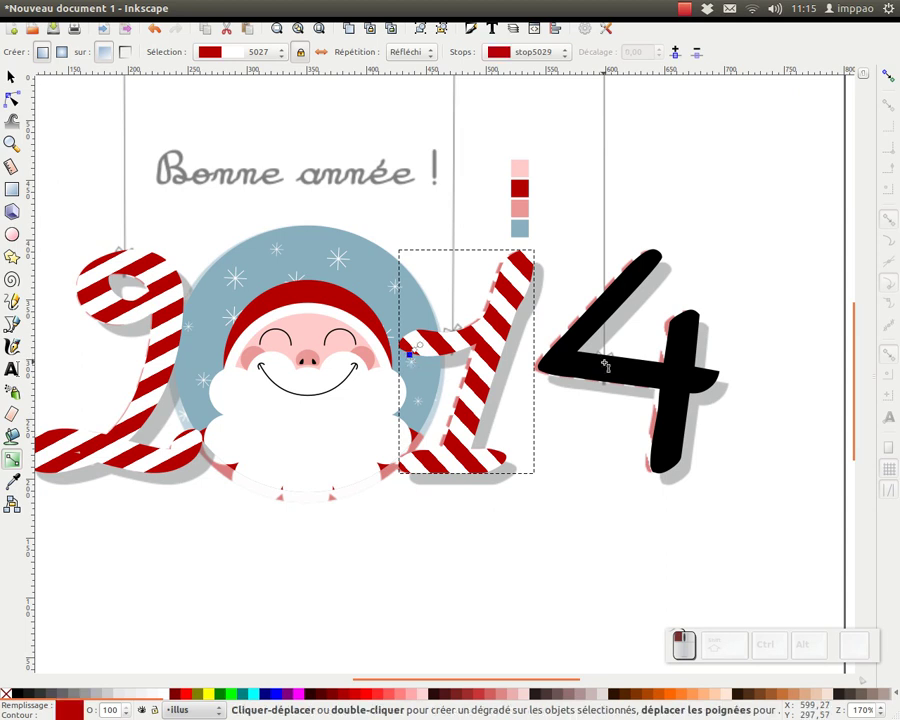
left_click_drag(233, 47, 212, 161)
left_click(212, 161)
left_click(212, 161)
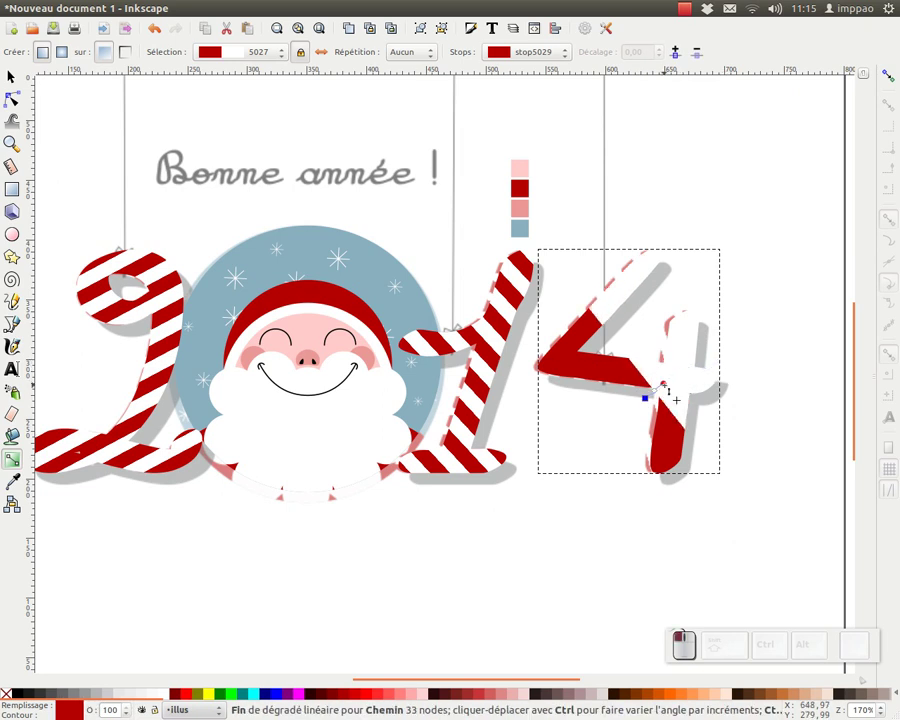
Set the 4's gradient Repeat to Reflected and adjust the stripe angle and spacing
left_click(212, 161)
left_click(212, 161)
left_click(212, 161)
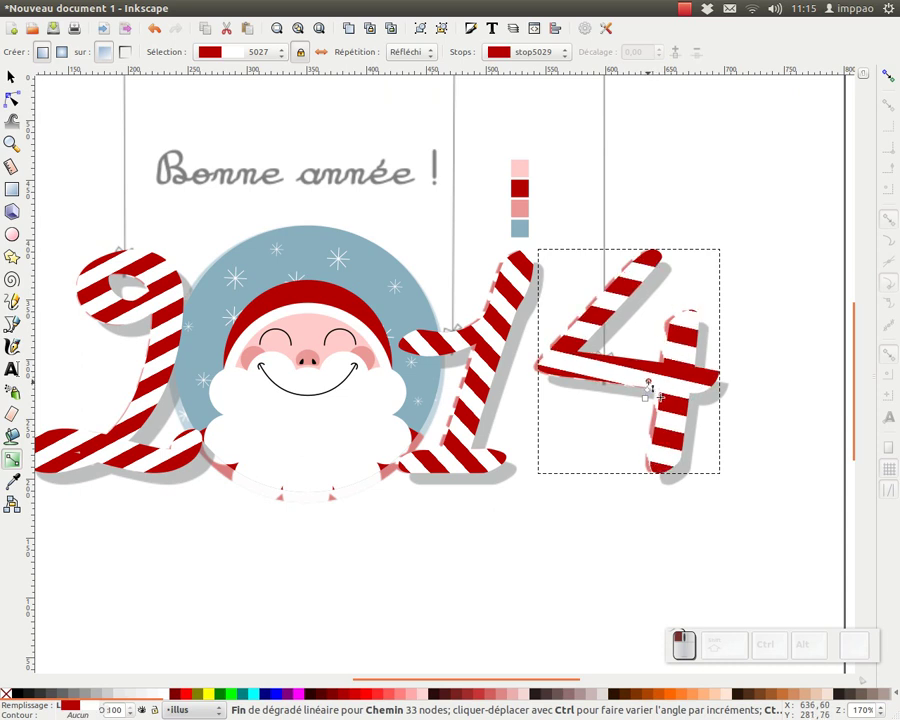
left_click(212, 161)
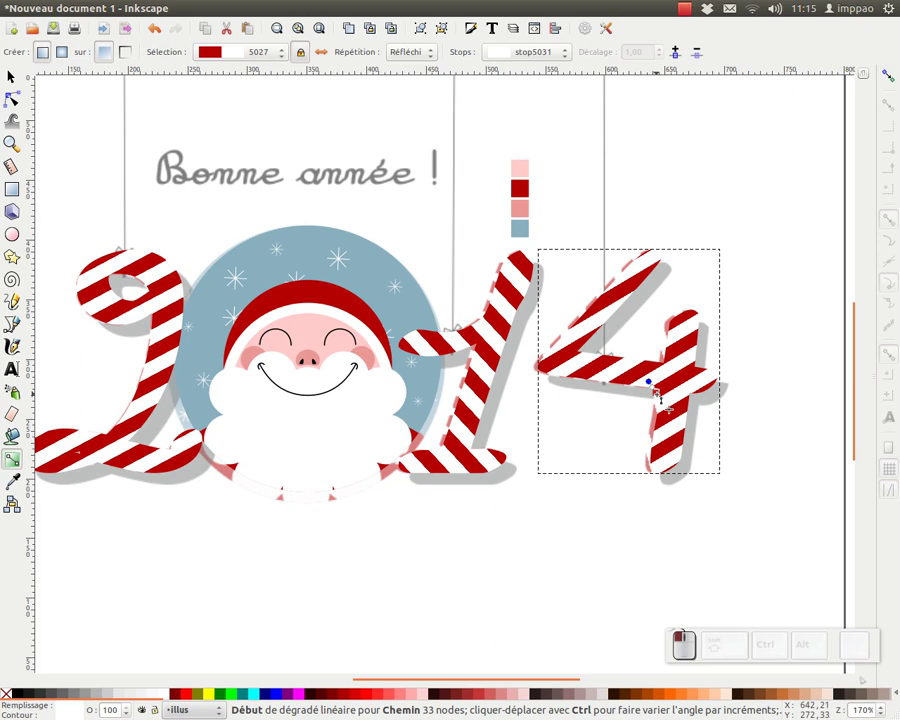
left_click(212, 161)
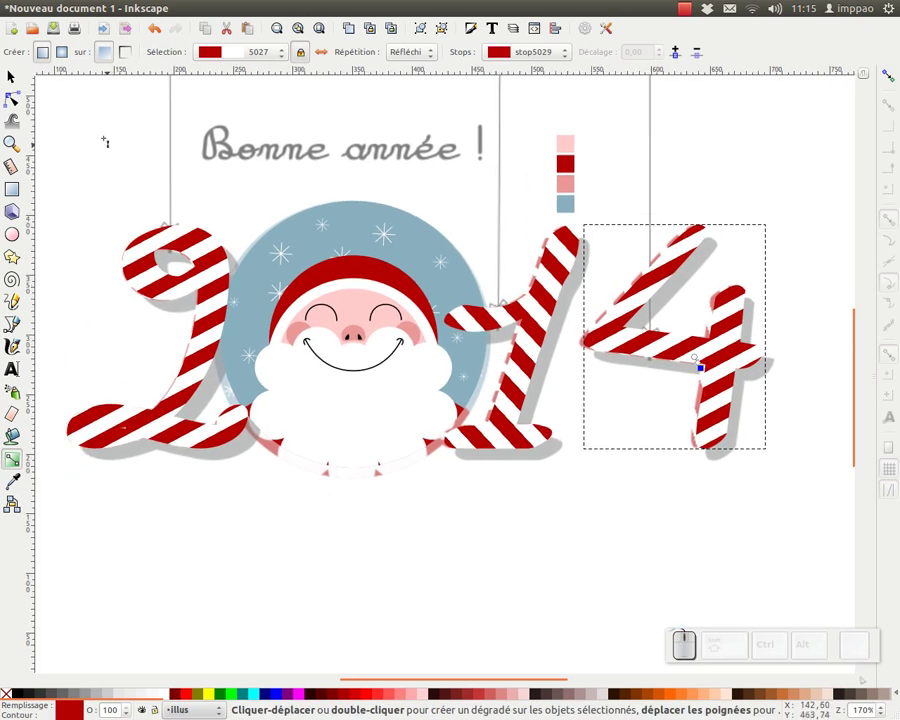
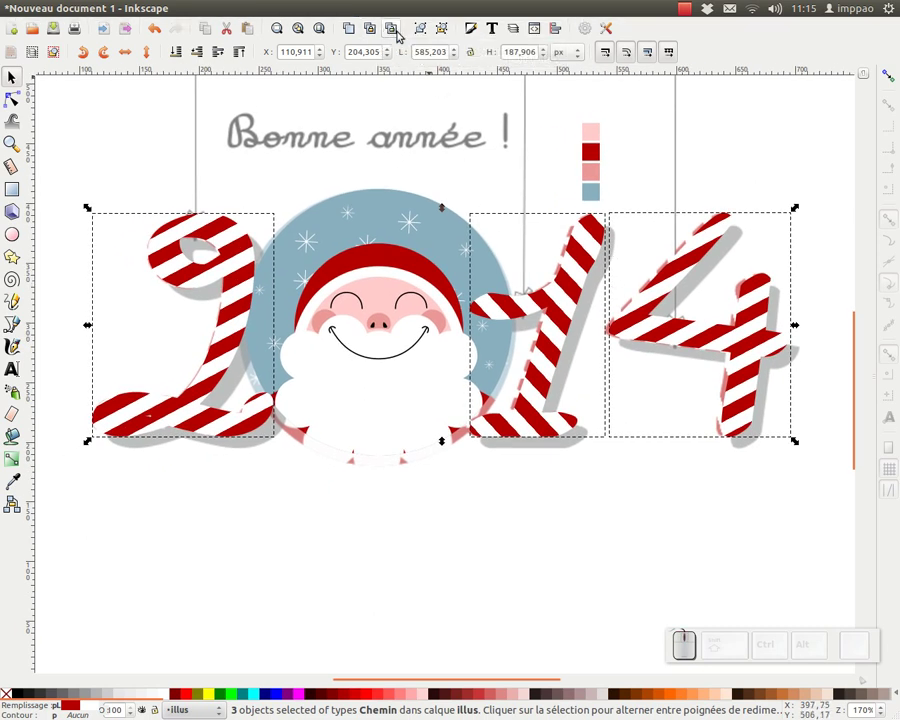
Group the three striped digits, duplicate the group, offset the copy and fill it black
left_click(421, 37)
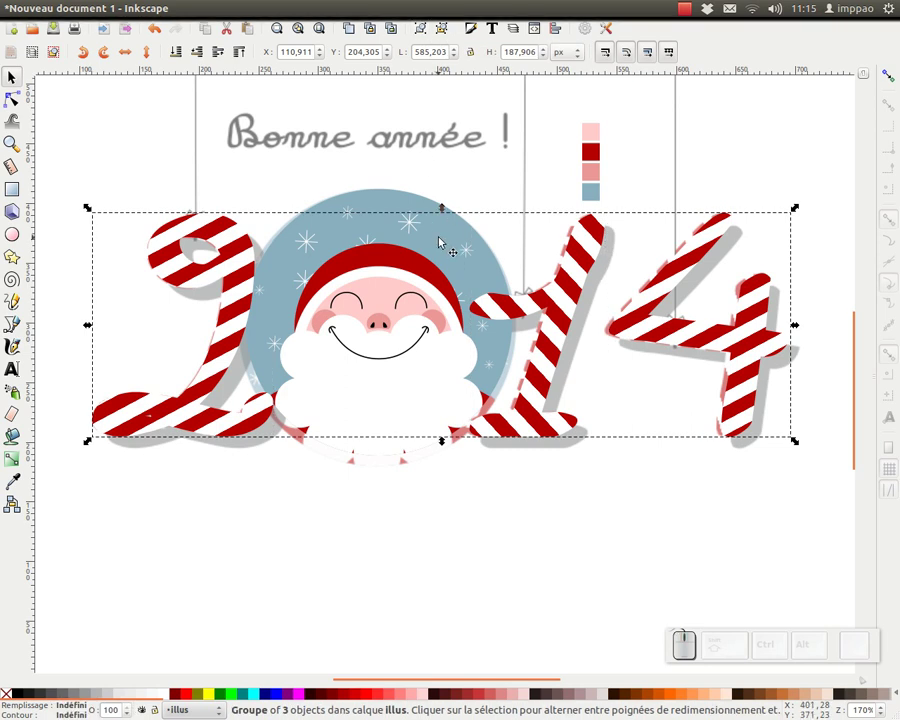
key("ctrl+d")
left_click_drag(567, 300, 10, 599)
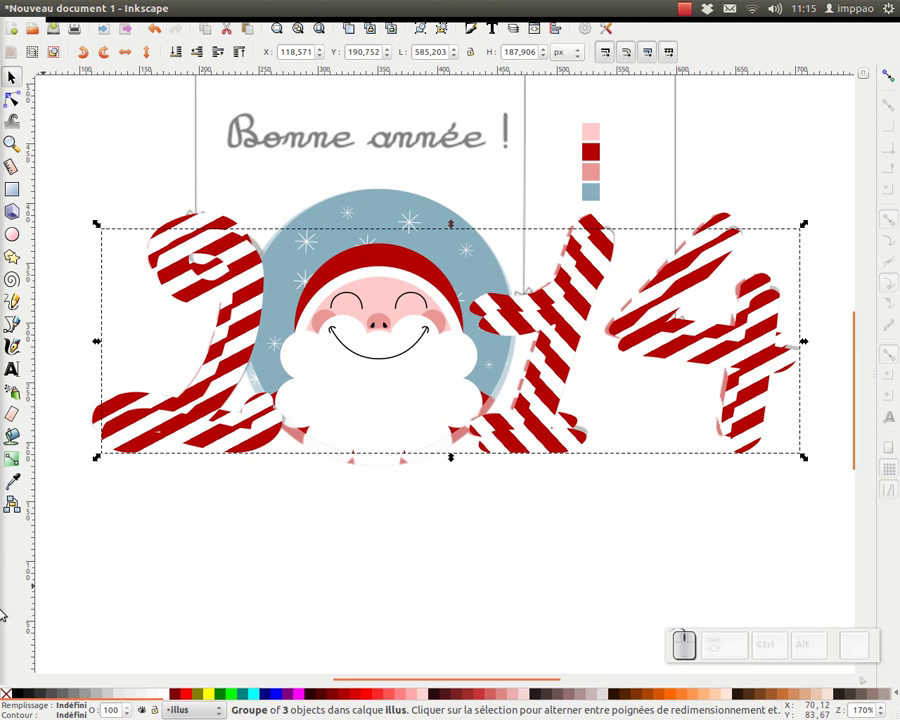
left_click(24, 700)
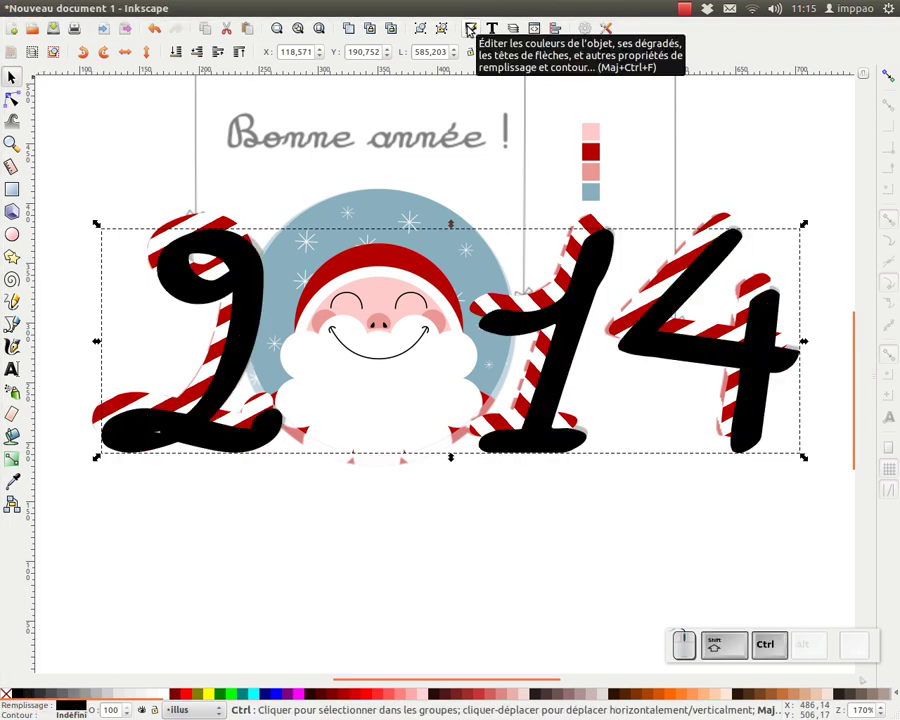
Set the black copy to 50% opacity and push it behind the striped digits as a shadow
key("ctrl+shift+f")
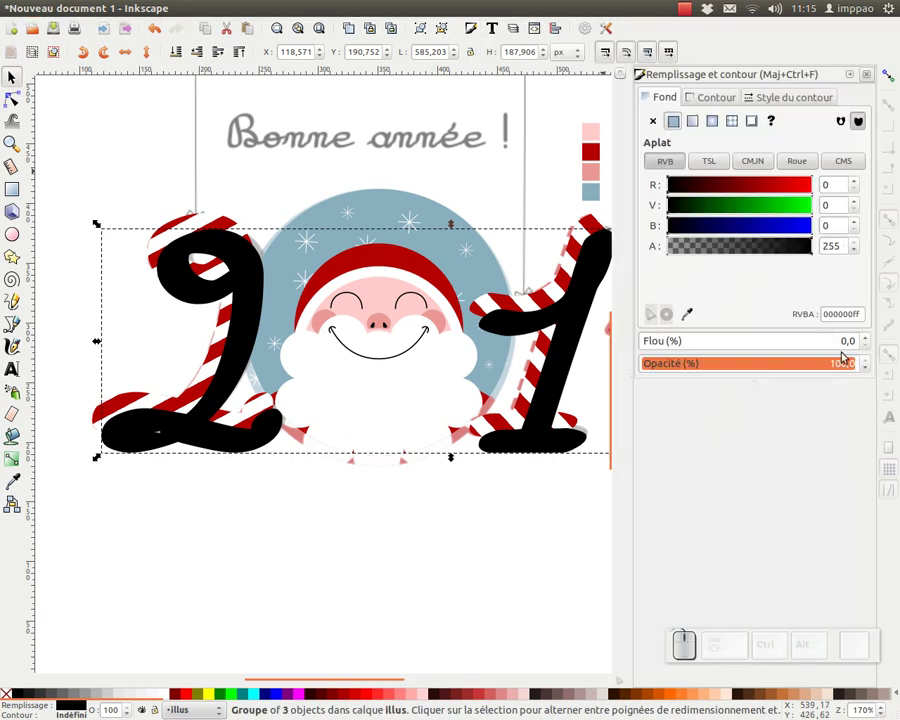
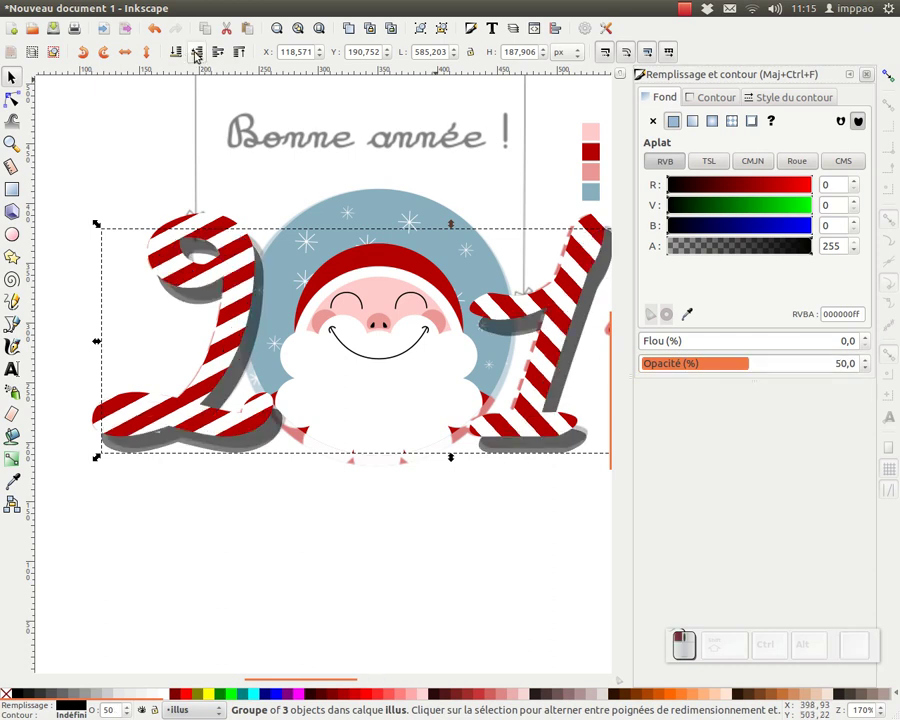
left_click(874, 78)
key("ctrl+shift+l")
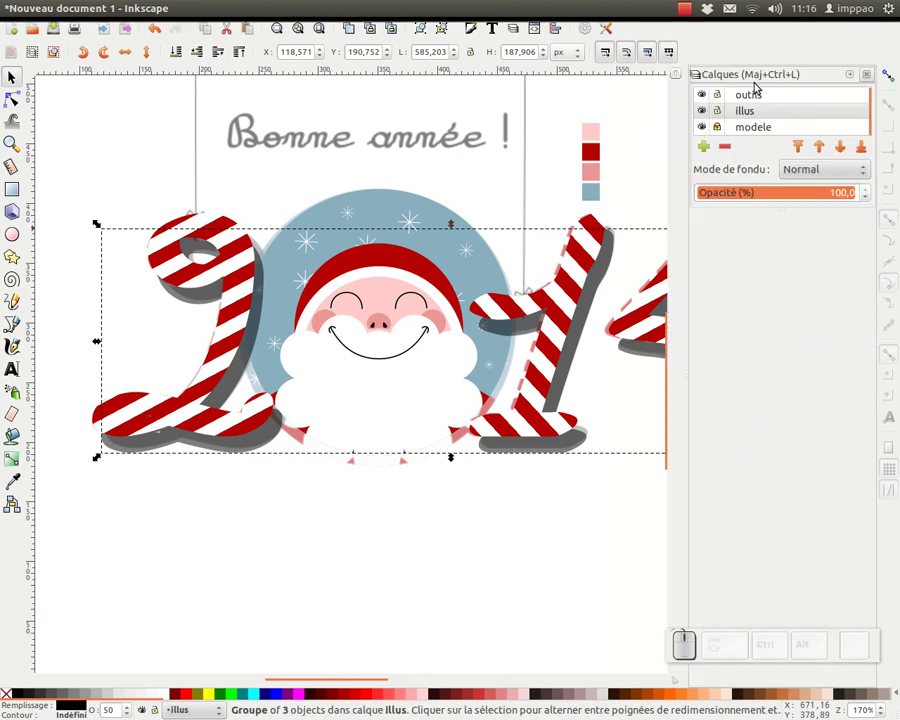
Hide the modele template layer via its eye icon and zoom out to the whole page
left_click(706, 128)
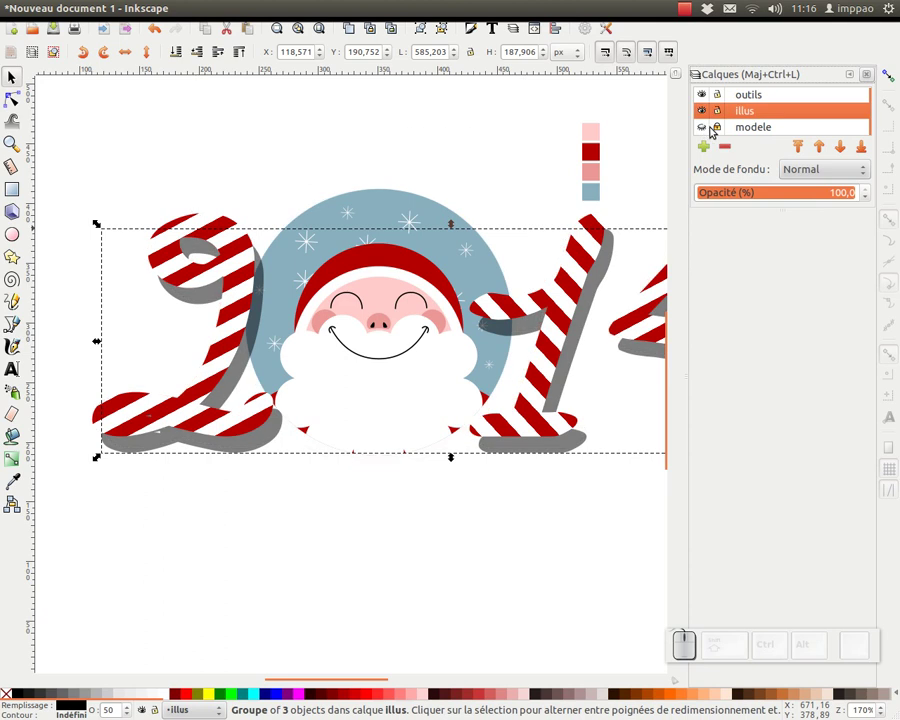
left_click(711, 130)
left_click(711, 130)
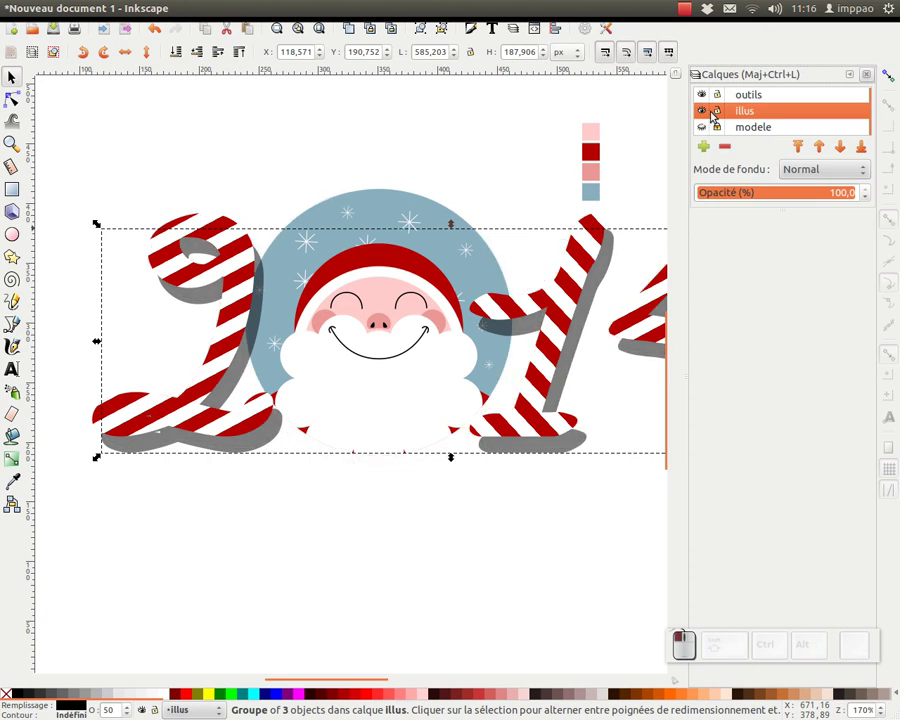
left_click(708, 97)
left_click(704, 133)
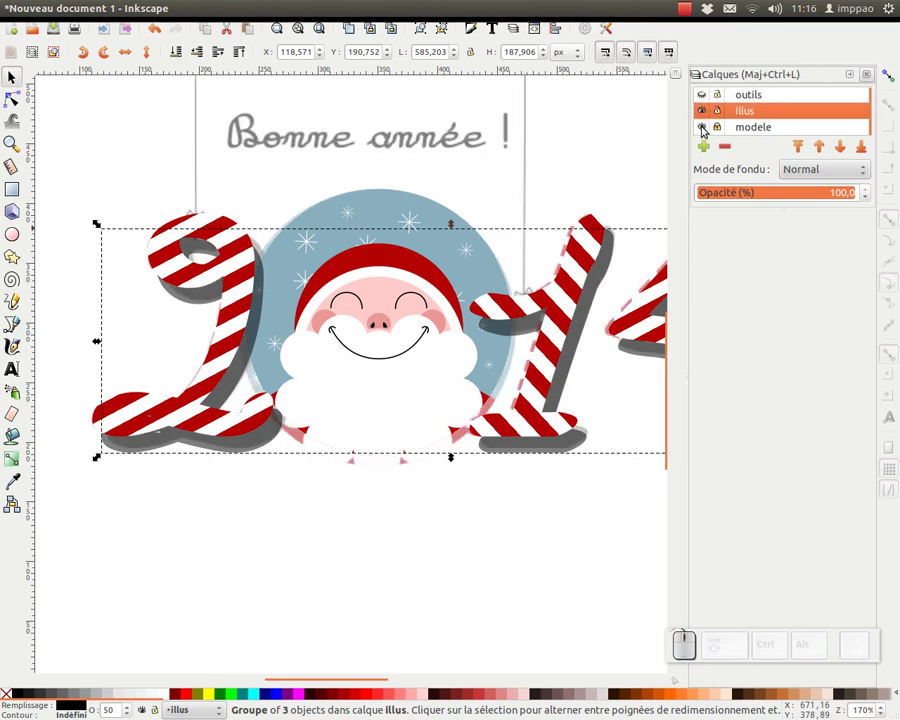
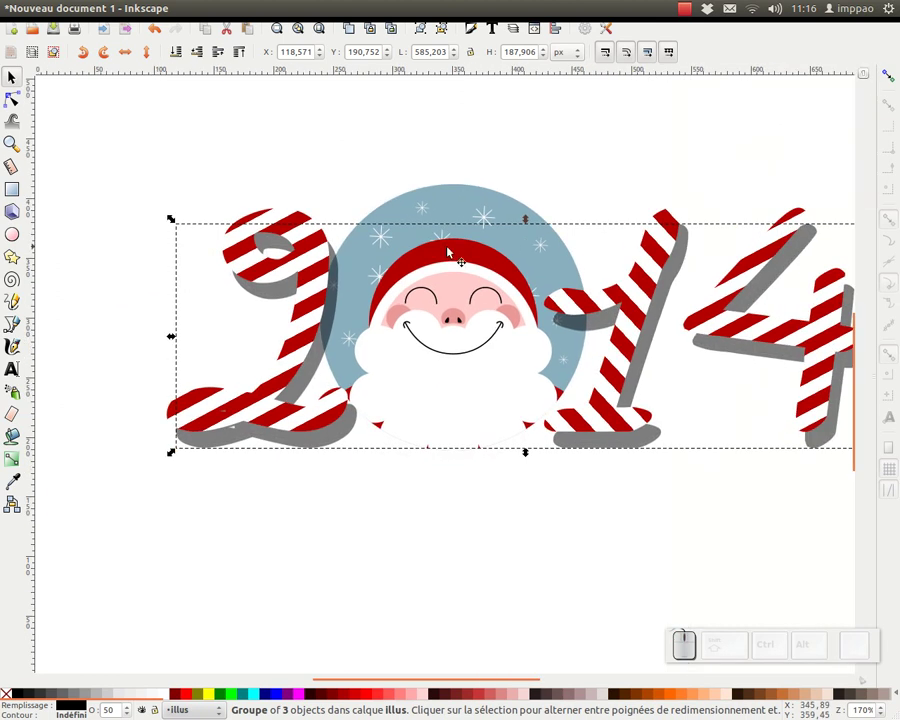
left_click_drag(270, 286, 325, 374)
key("KP_Subtract")
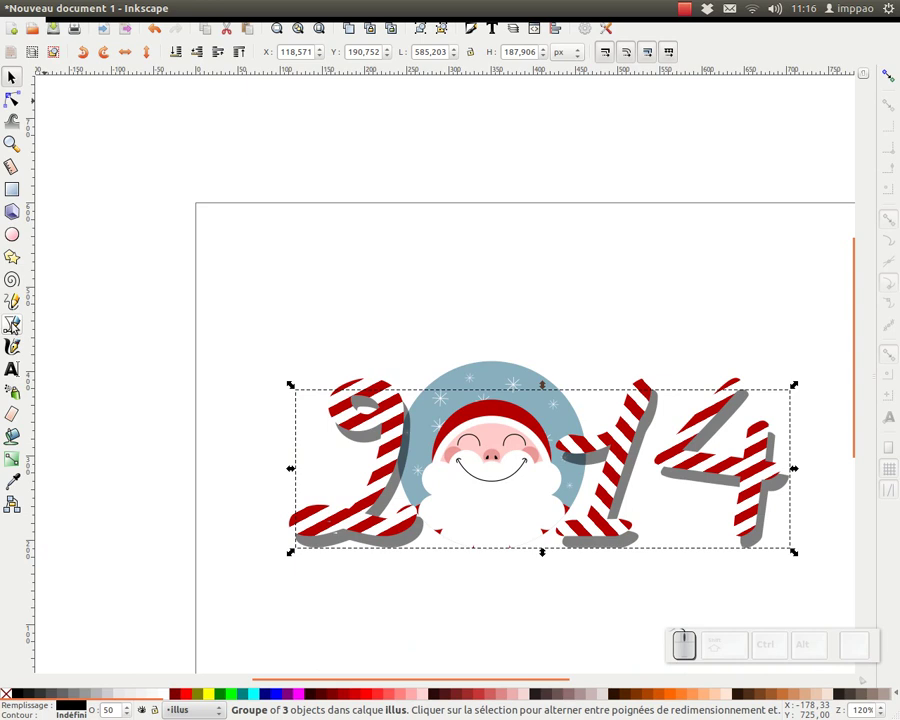
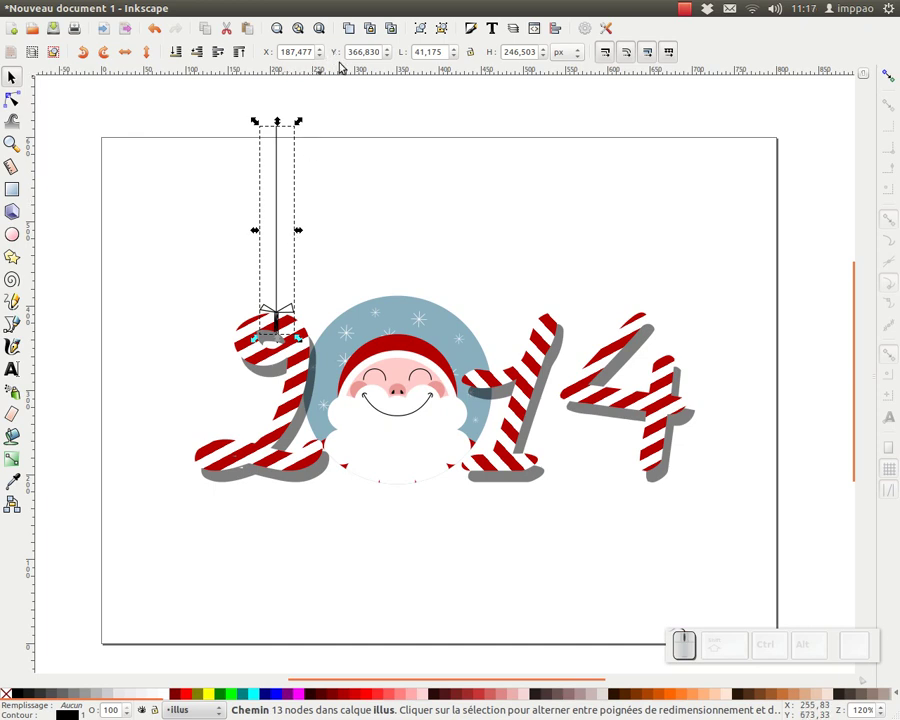
Move a copy of the thin black string with its bow onto the next digit
left_click(356, 26)
left_click_drag(278, 187, 510, 329)
middle_click(509, 329)
left_click(509, 329)
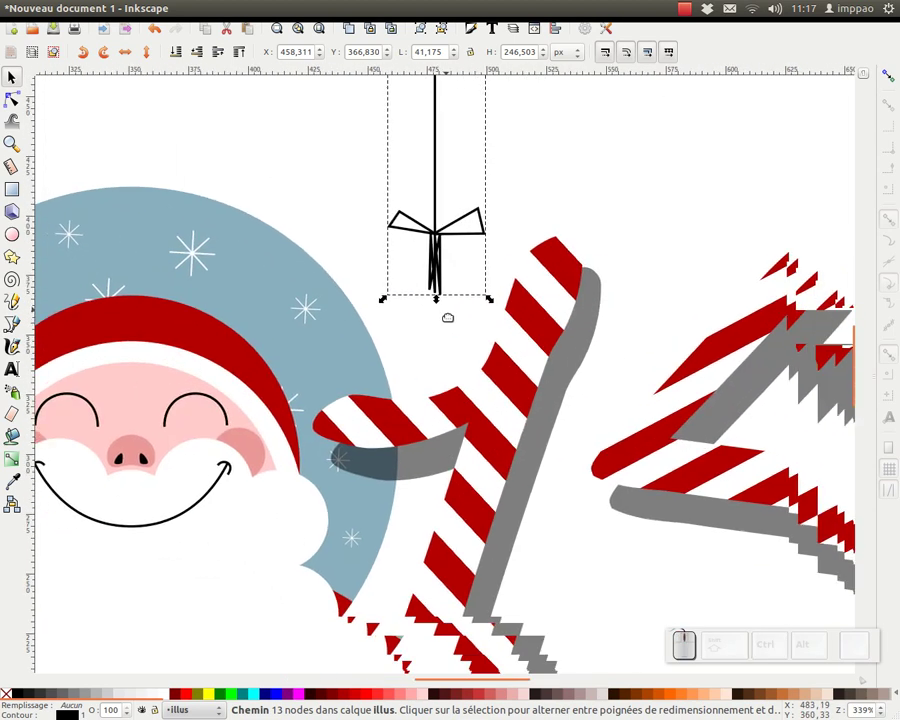
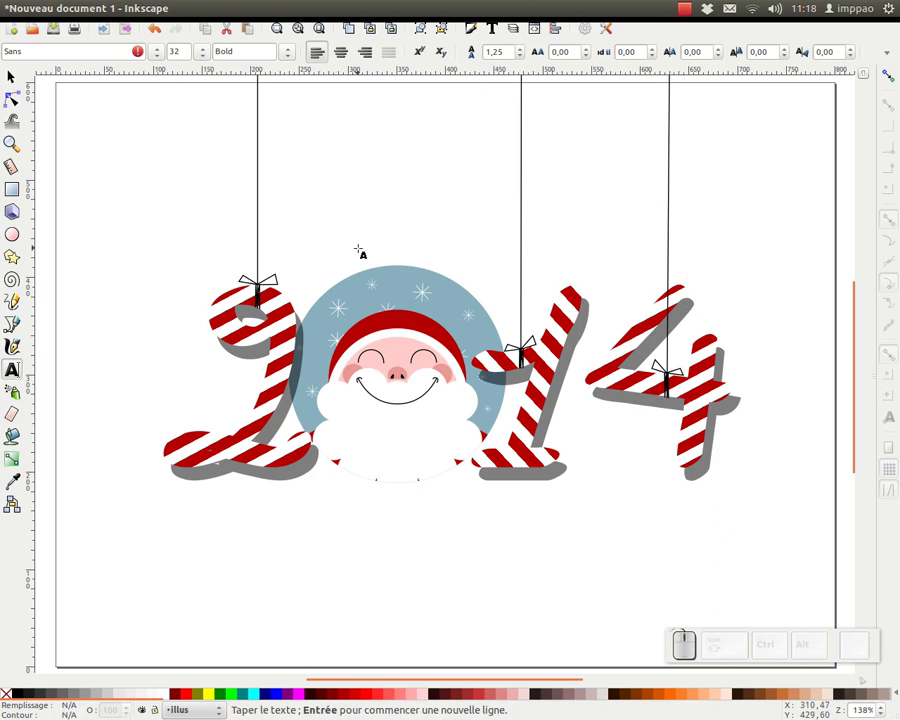
Type the greeting 'Bonne année à tous !!!' broken onto a second line
key("BackSpace")
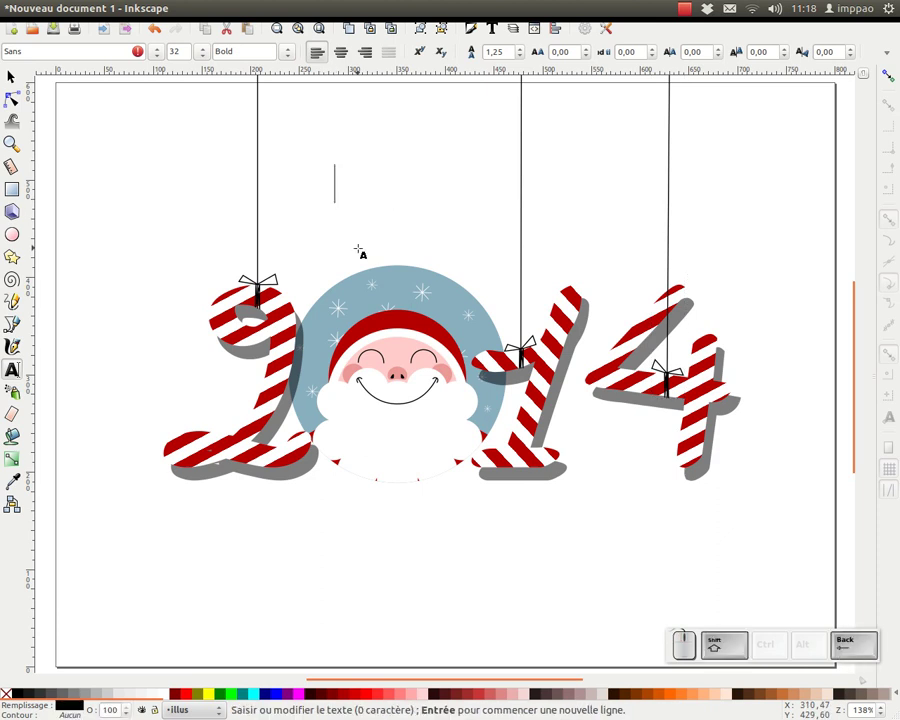
key("shift+space")
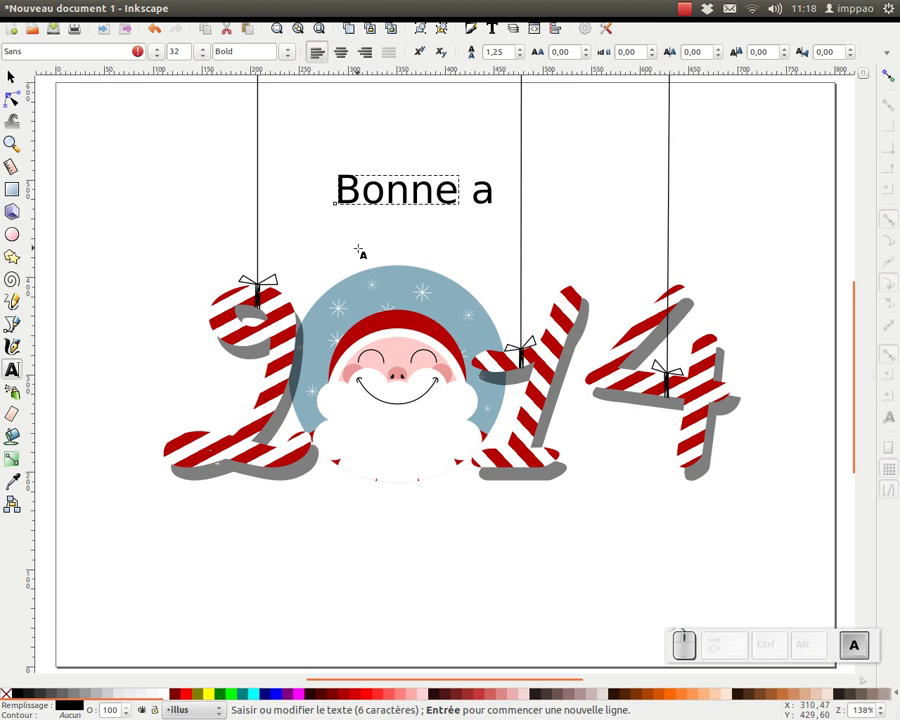
key("e")
key("Return")
key("space")
key("t")
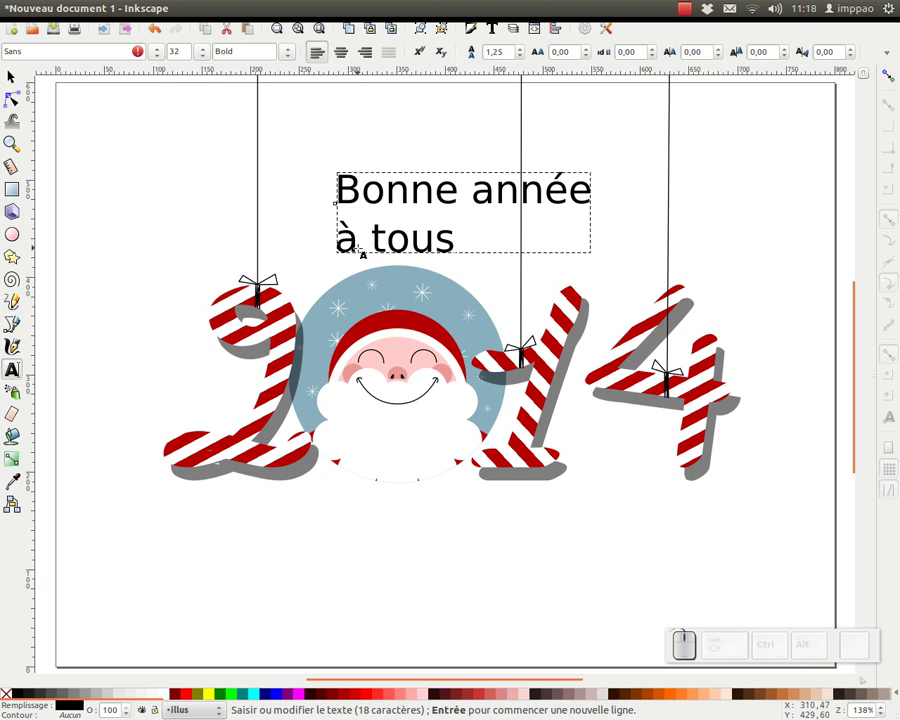
key("space")
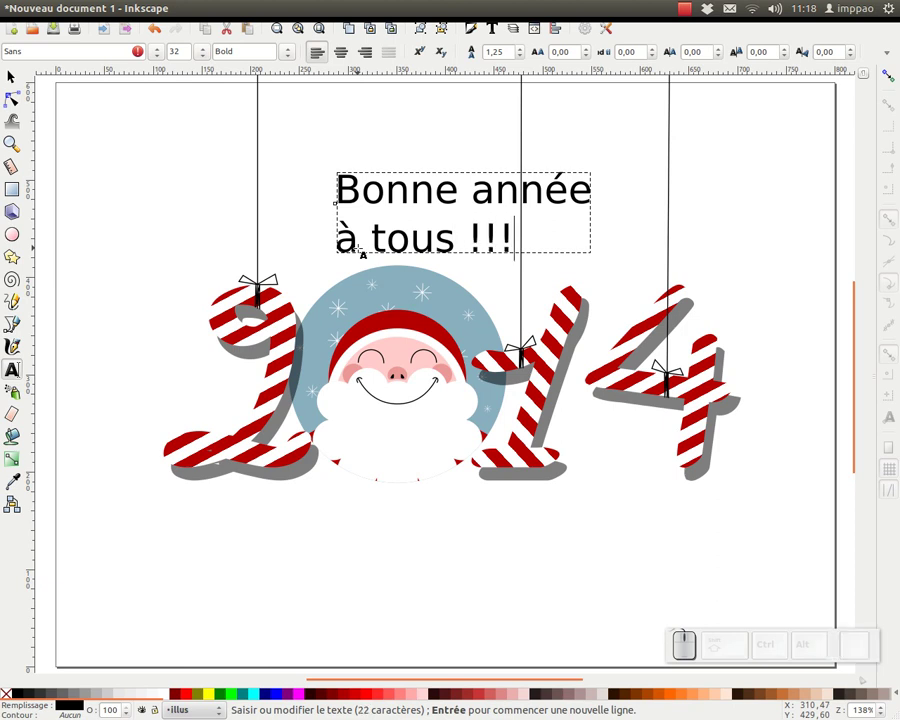
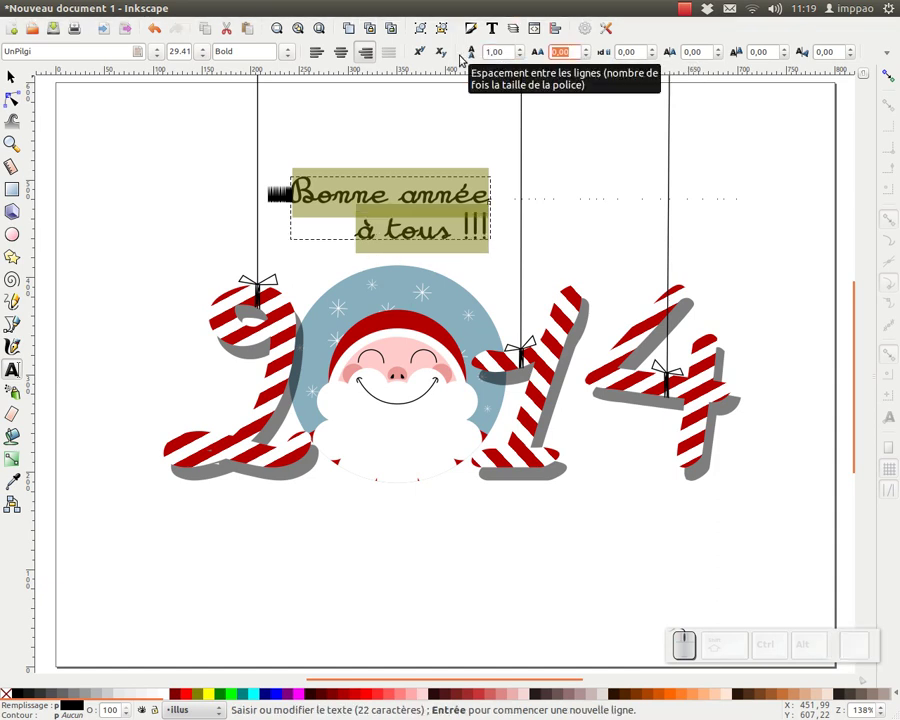
Adjust the greeting's spacing, finish editing and position it above the digits
left_click(12, 73)
key("KP_Subtract")
left_click_drag(464, 273, 364, 320)
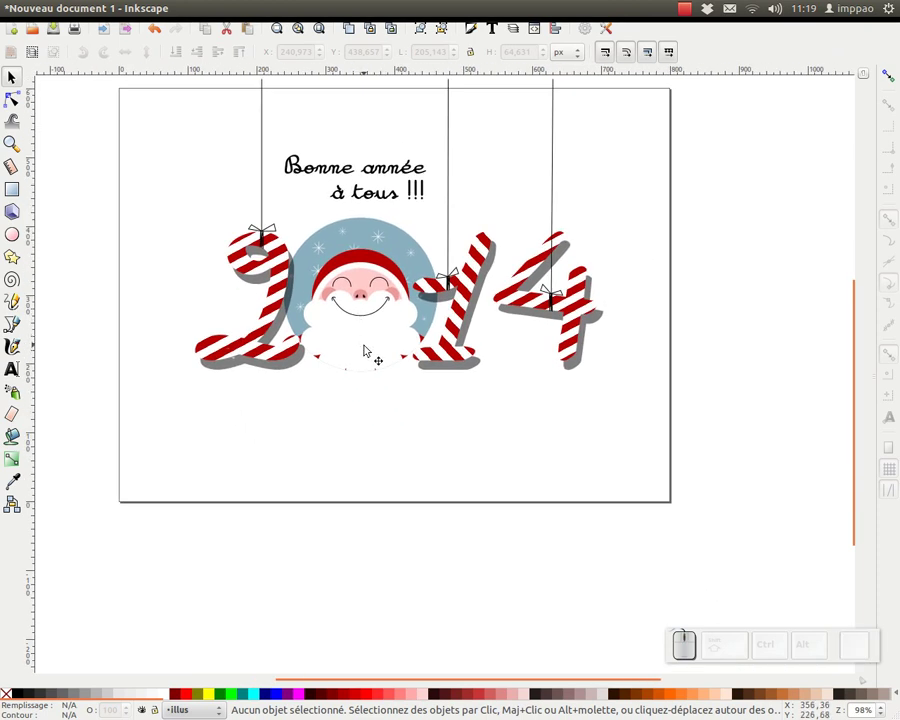
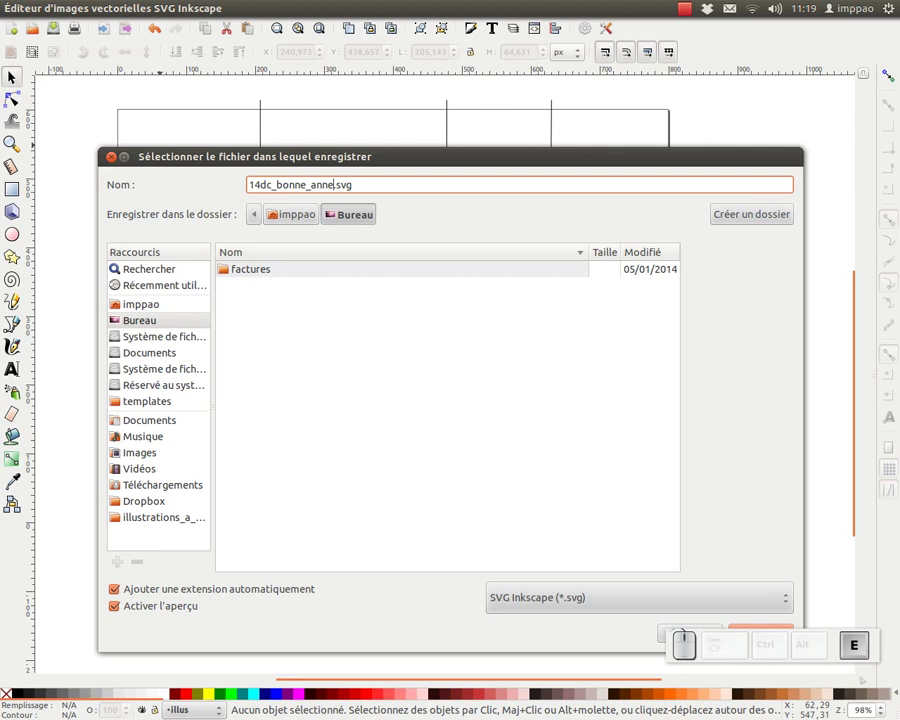
Save the illustration as 14dc_bonne_annee.svg in Inkscape SVG format on the Desktop
key("e")
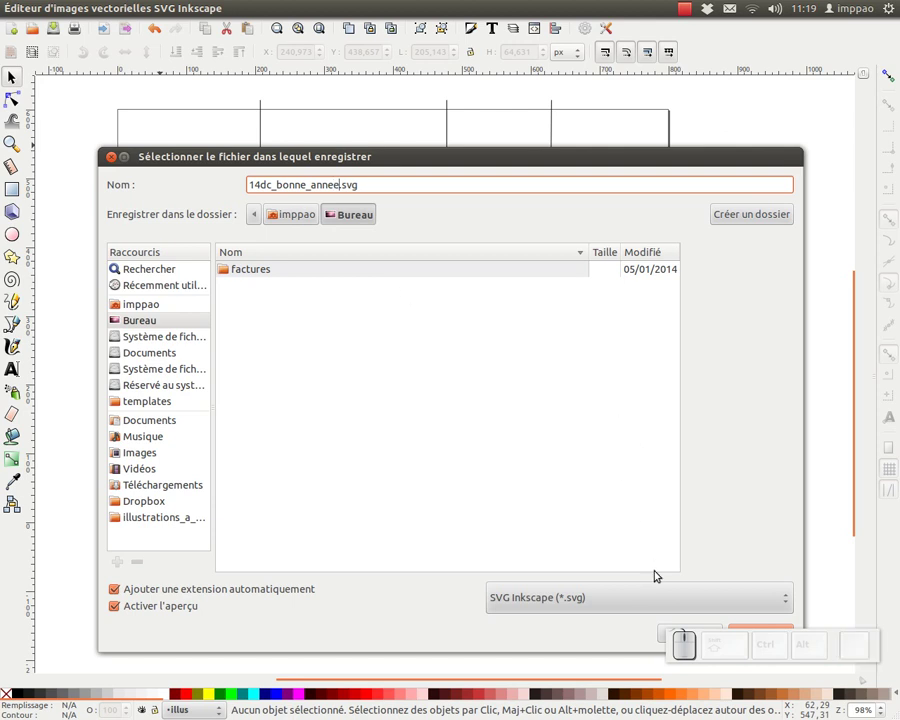
left_click(589, 165)
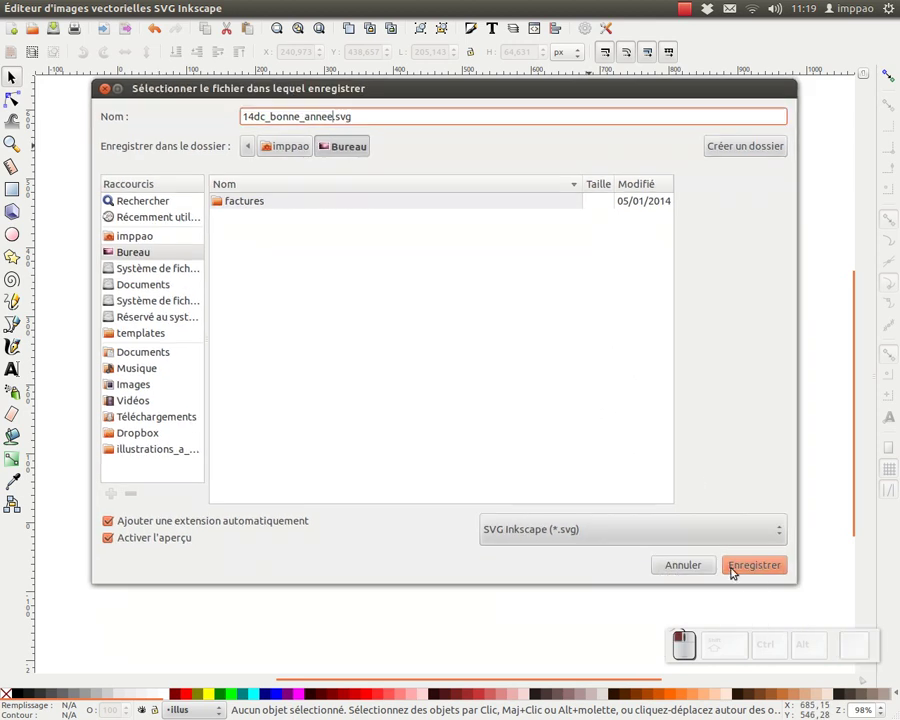
left_click(761, 573)
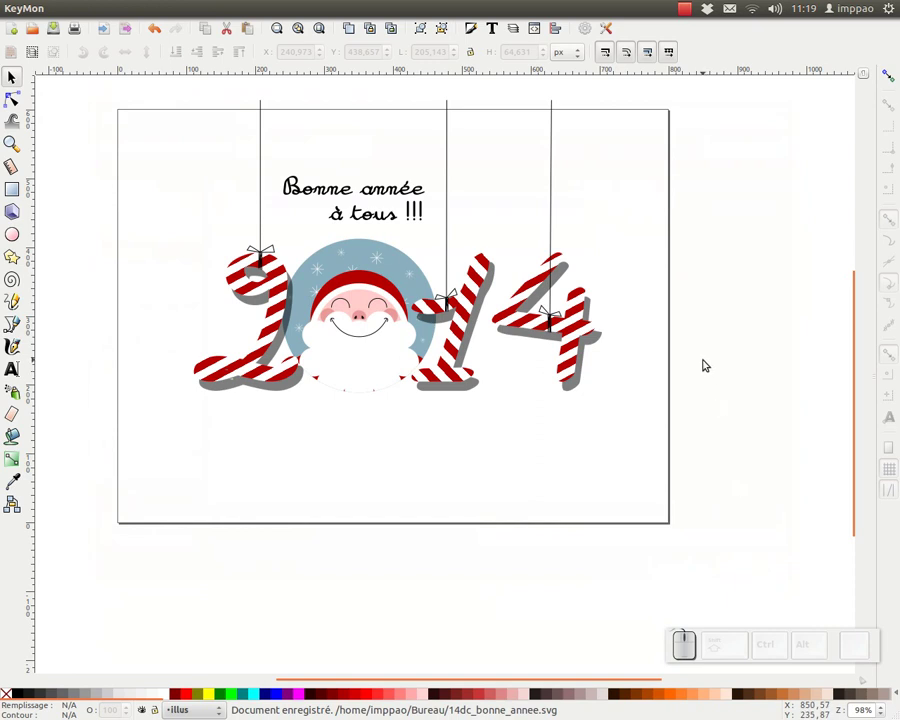